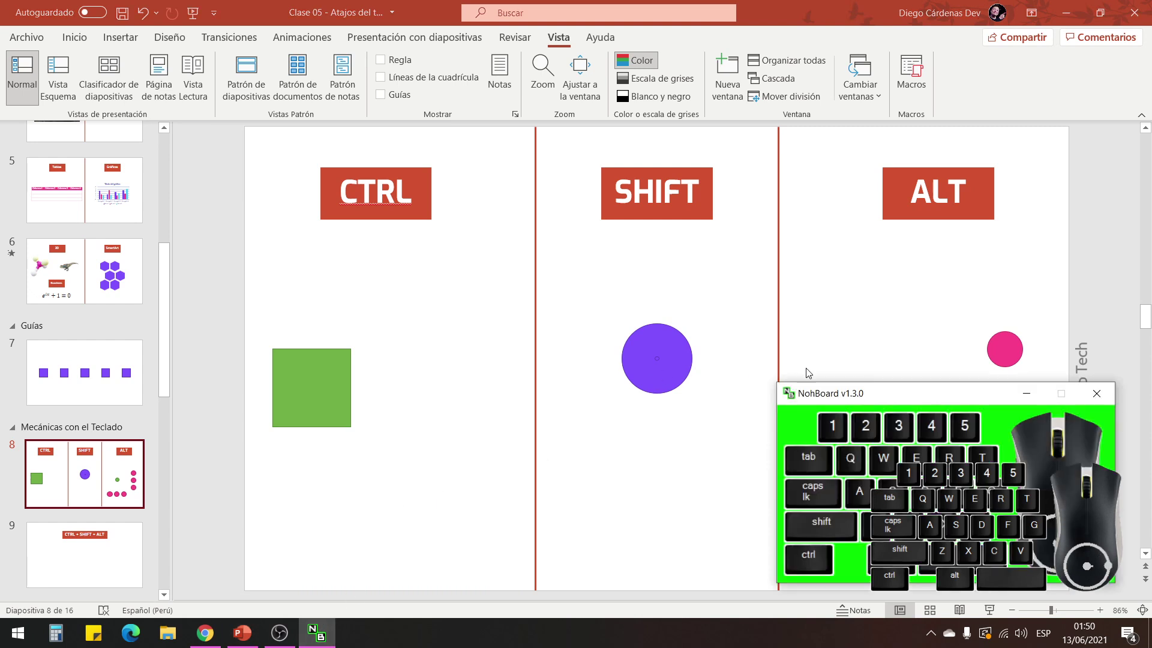
# Move the NohBoard keyboard window aside and minimize it so slide 8 is uncovered.
pyautogui.moveTo(939, 390); pyautogui.dragTo(930, 390)
pyautogui.click(948, 396)
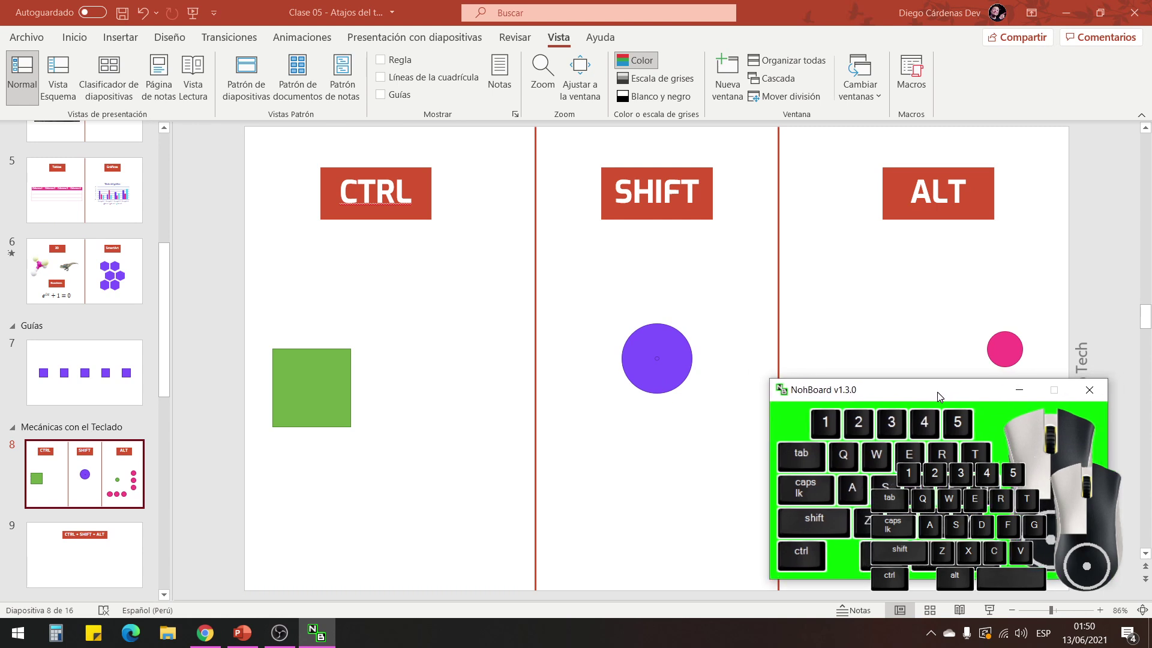
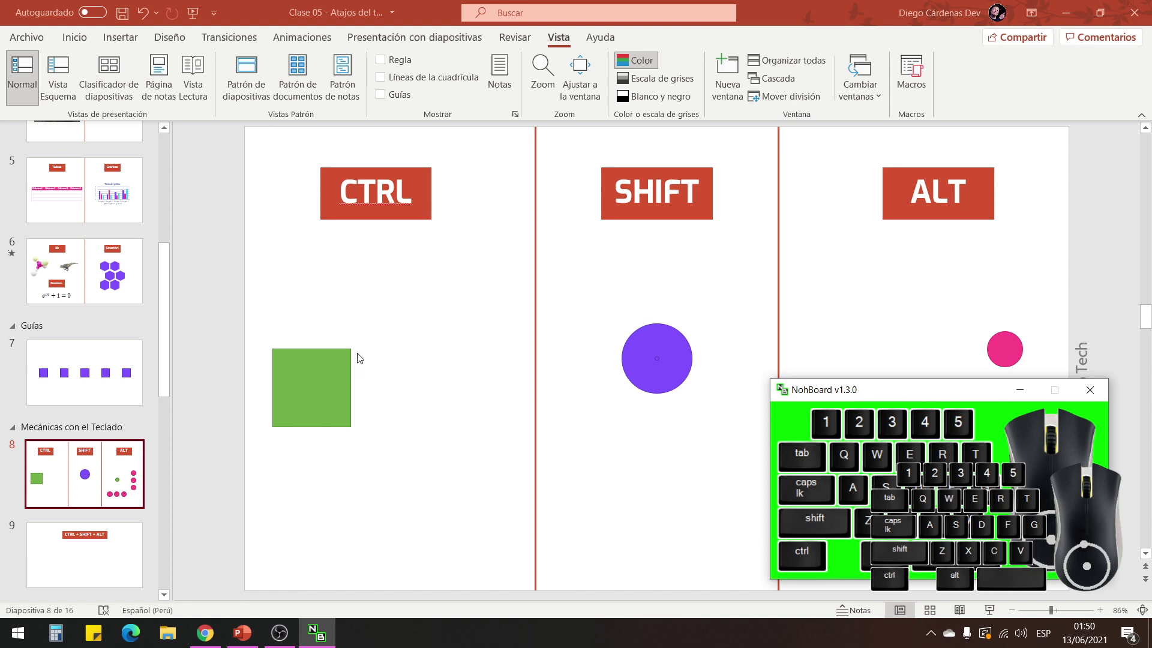
# Duplicate the CTRL column's green square up and to the right with Ctrl-drag.
pyautogui.moveTo(341, 365); pyautogui.dragTo(332, 387)
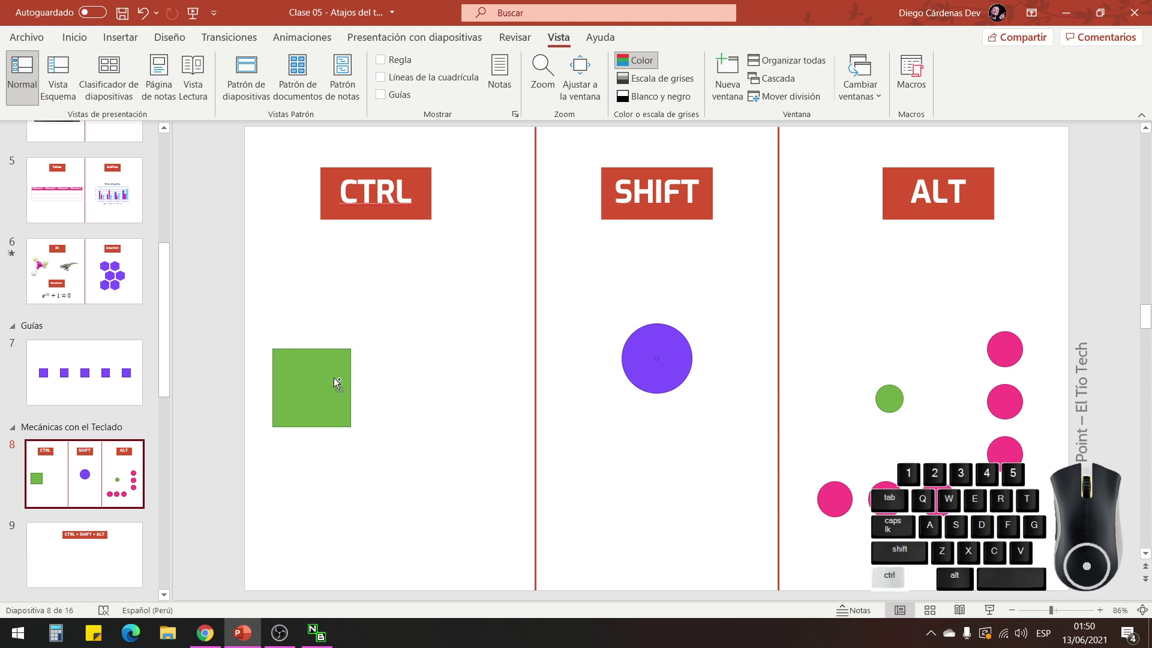
pyautogui.moveTo(307, 374); pyautogui.dragTo(454, 300)
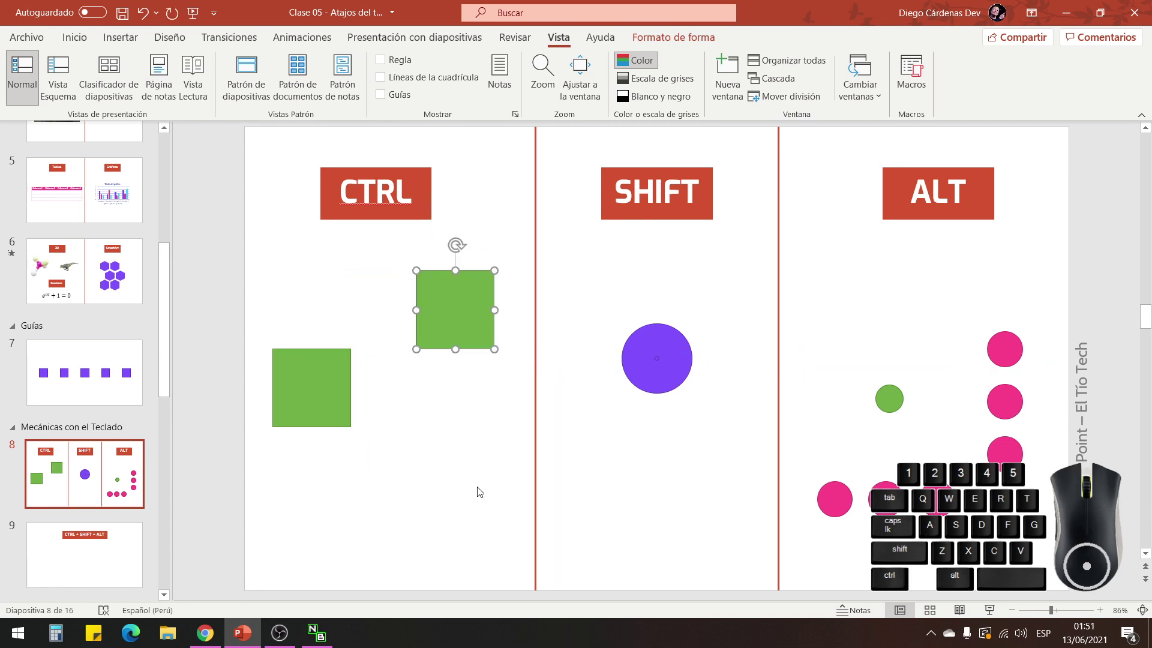
pyautogui.moveTo(276, 337); pyautogui.dragTo(387, 450)
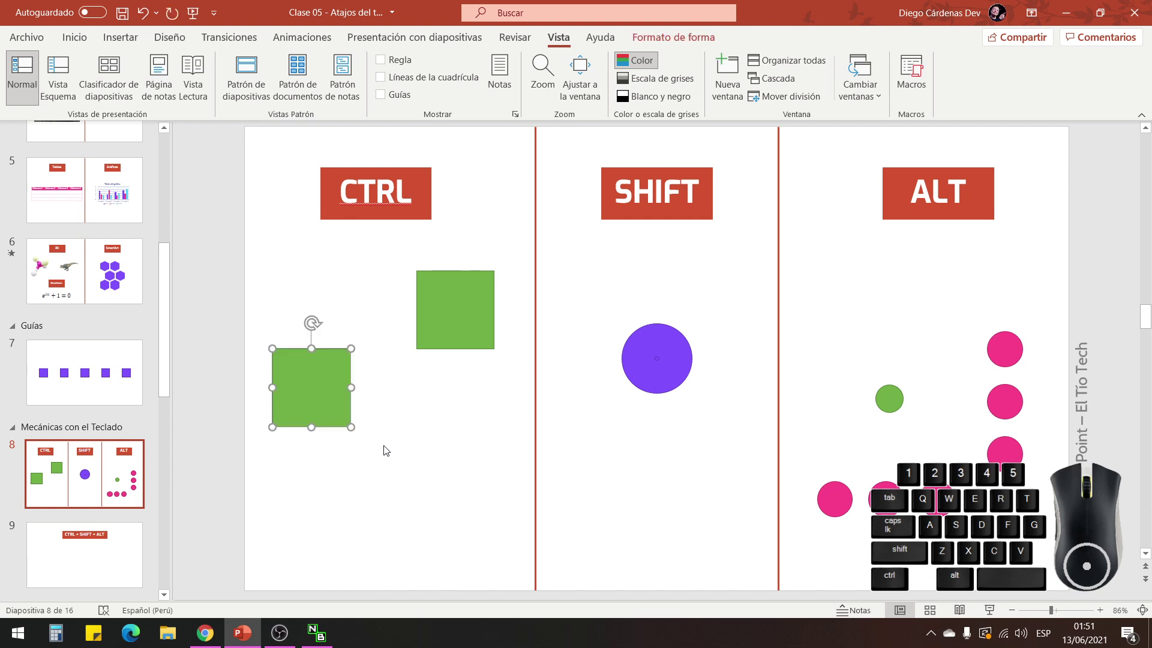
pyautogui.click(388, 449)
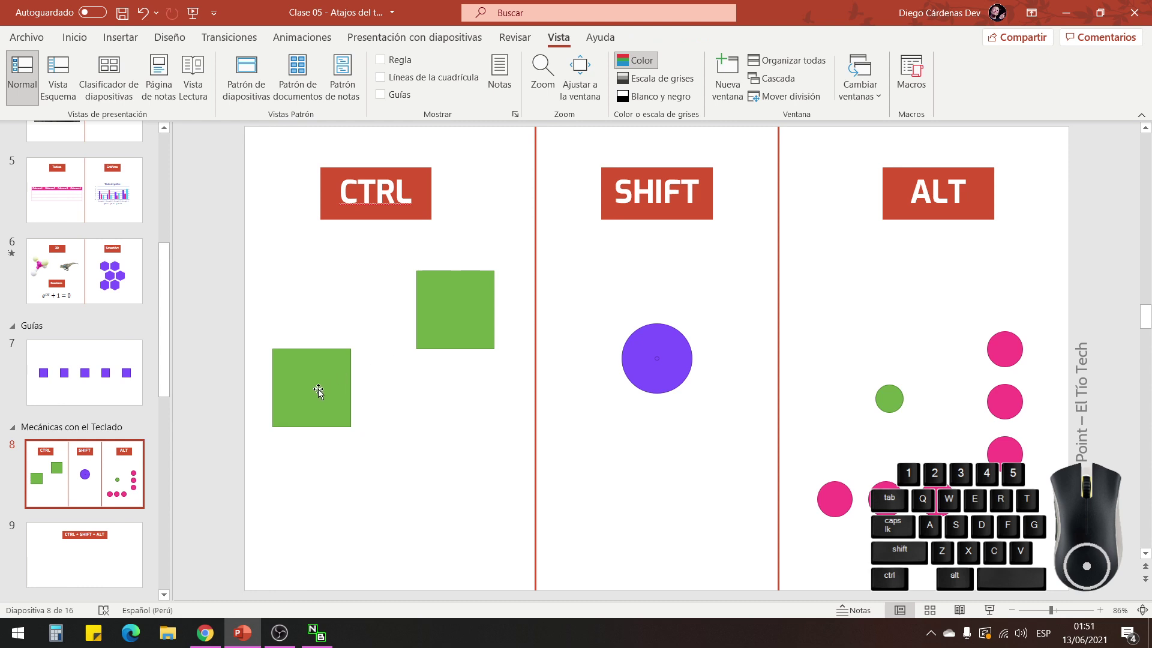
# Place another copy of the green square below it, leaving the original selected.
pyautogui.moveTo(309, 374); pyautogui.dragTo(400, 487)
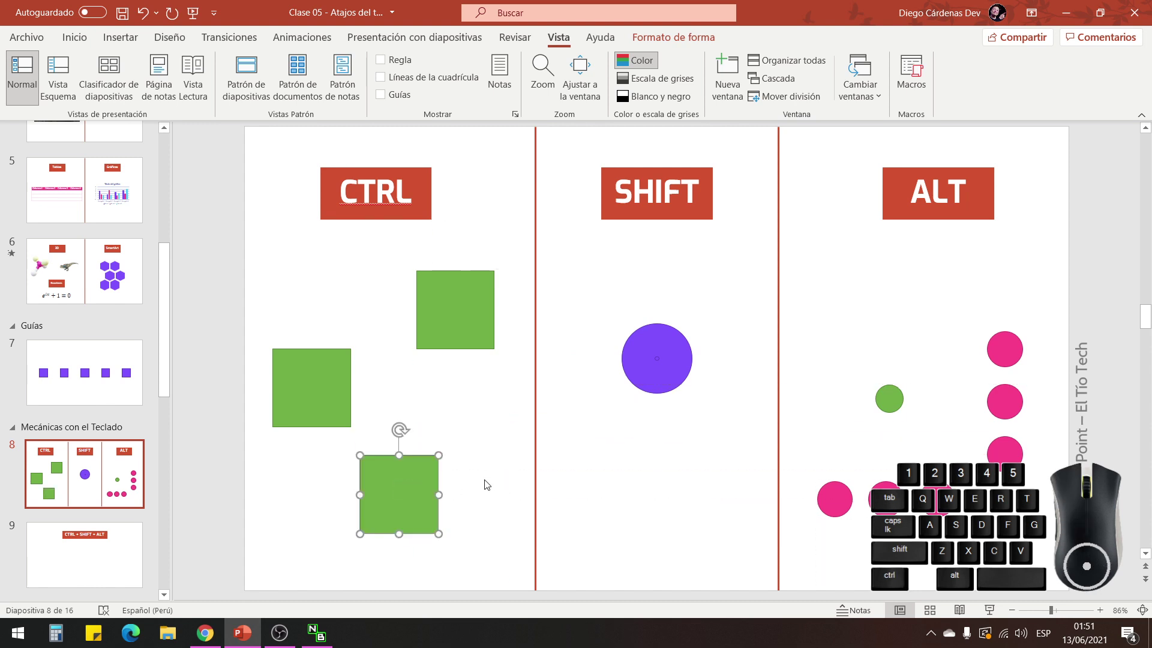
pyautogui.click(481, 446)
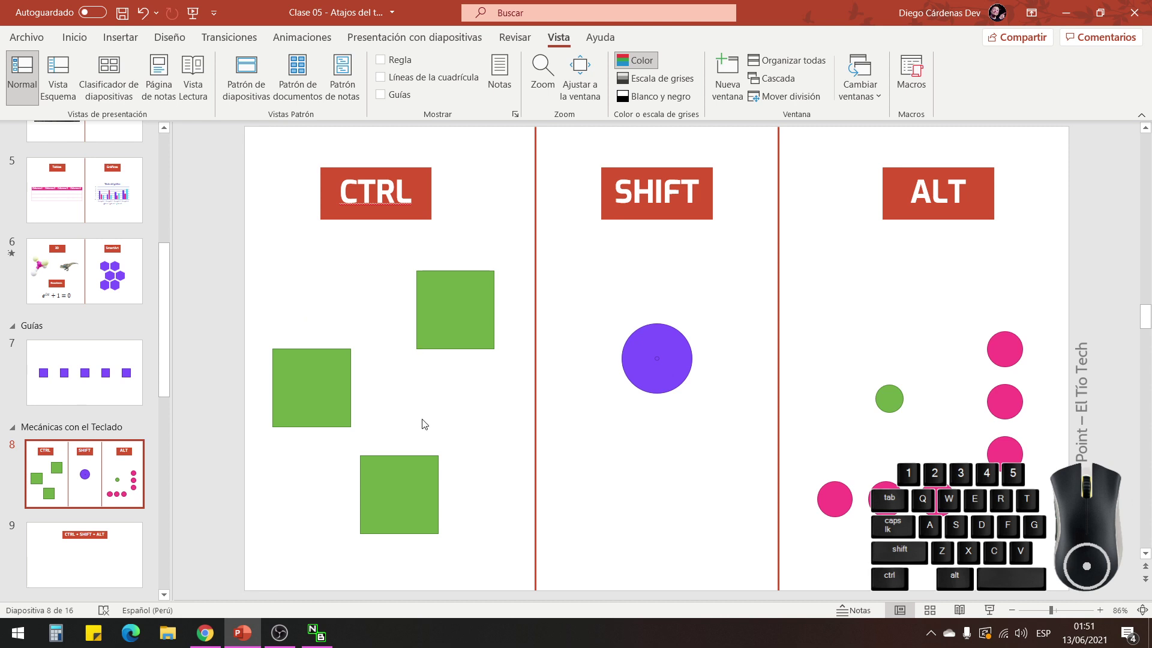
pyautogui.click(327, 379)
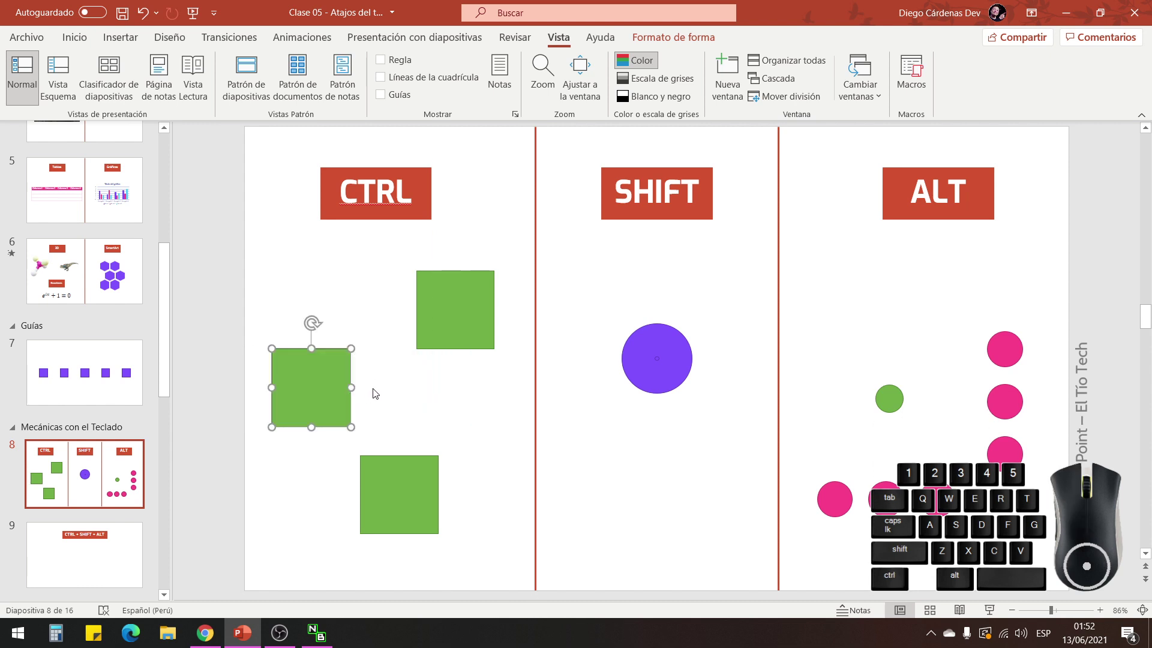
# Lower the upper-right copy of the green square slightly, then select the SHIFT column's purple circle.
pyautogui.moveTo(351, 386); pyautogui.dragTo(357, 397)
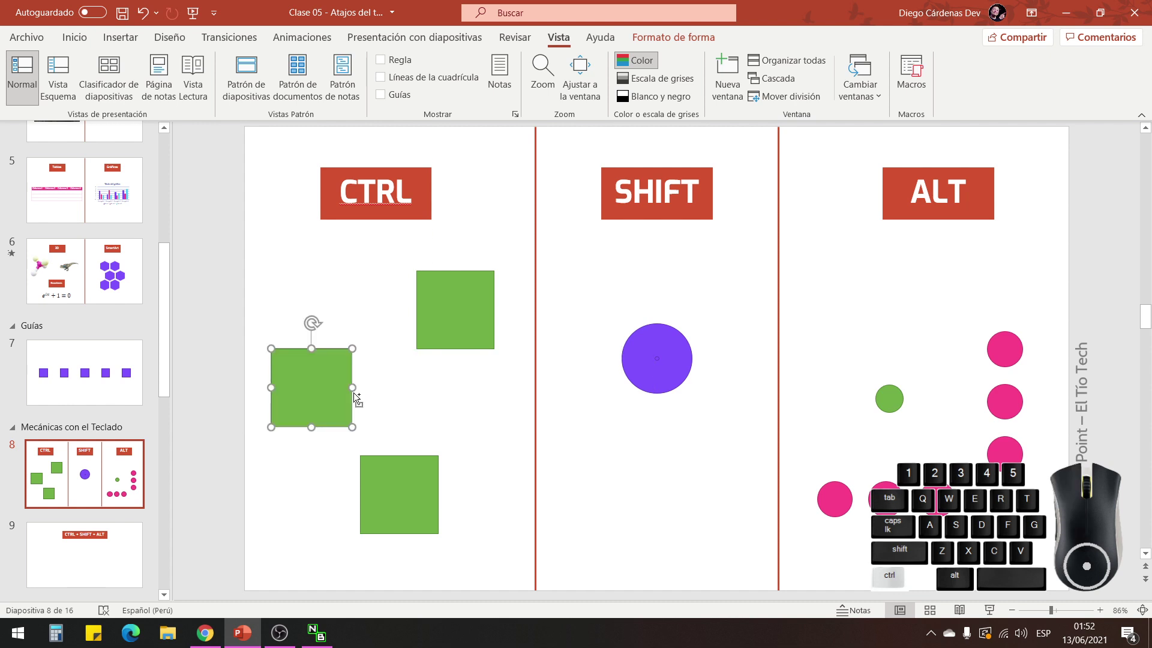
pyautogui.moveTo(449, 320); pyautogui.dragTo(462, 338)
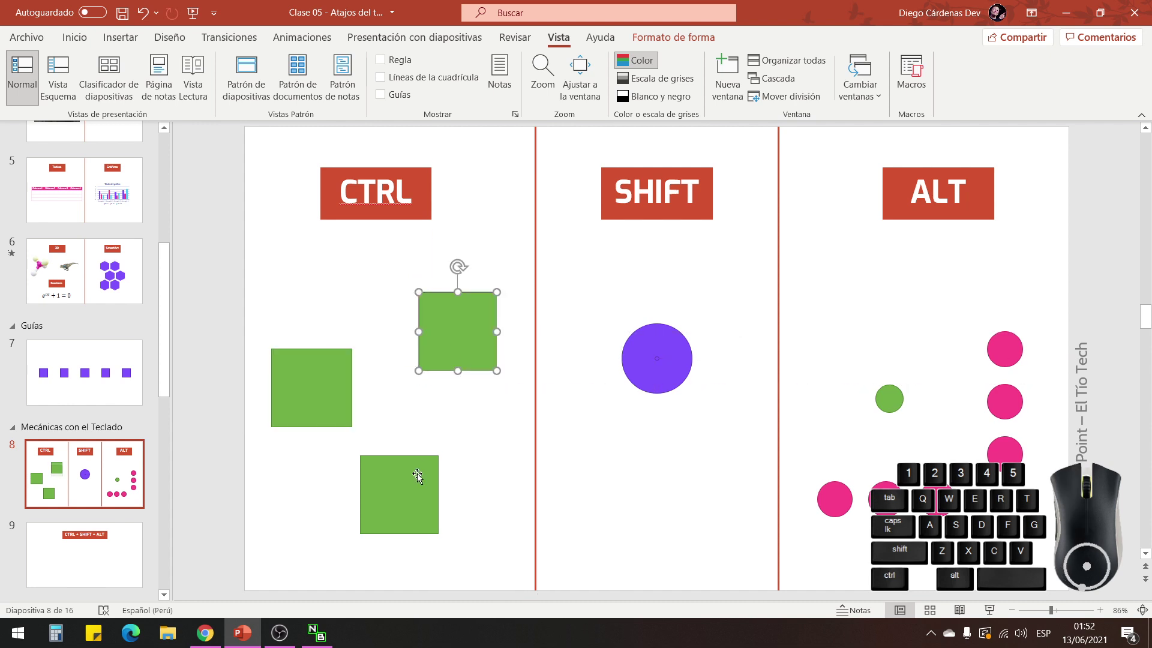
pyautogui.click(412, 483)
pyautogui.click(486, 443)
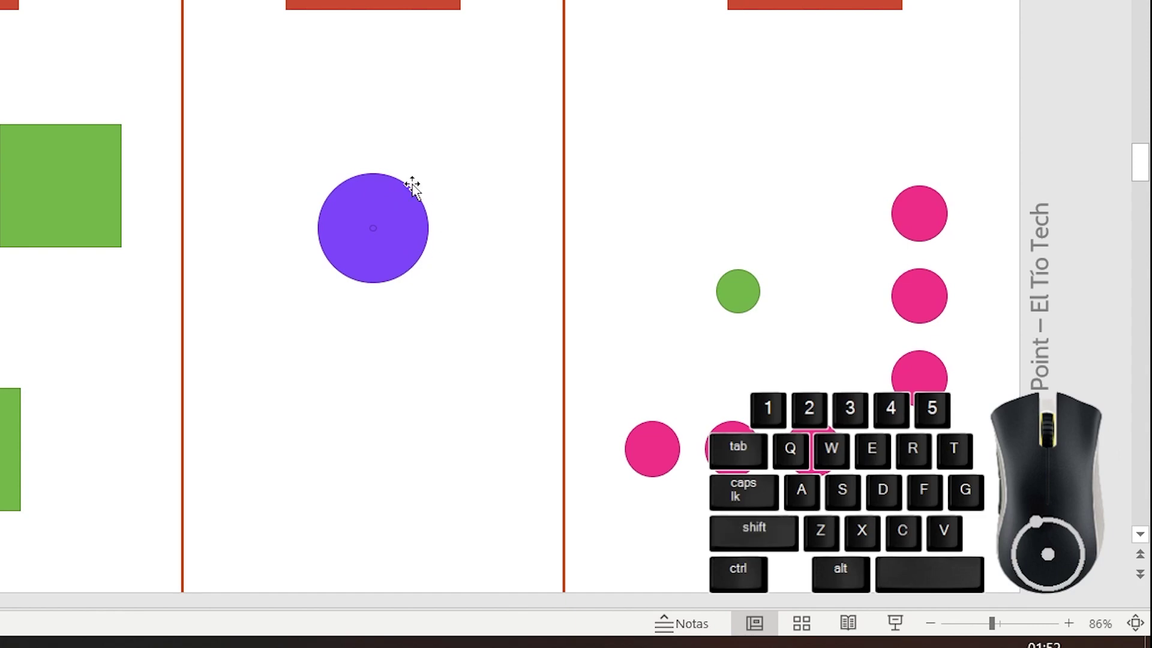
pyautogui.click(683, 341)
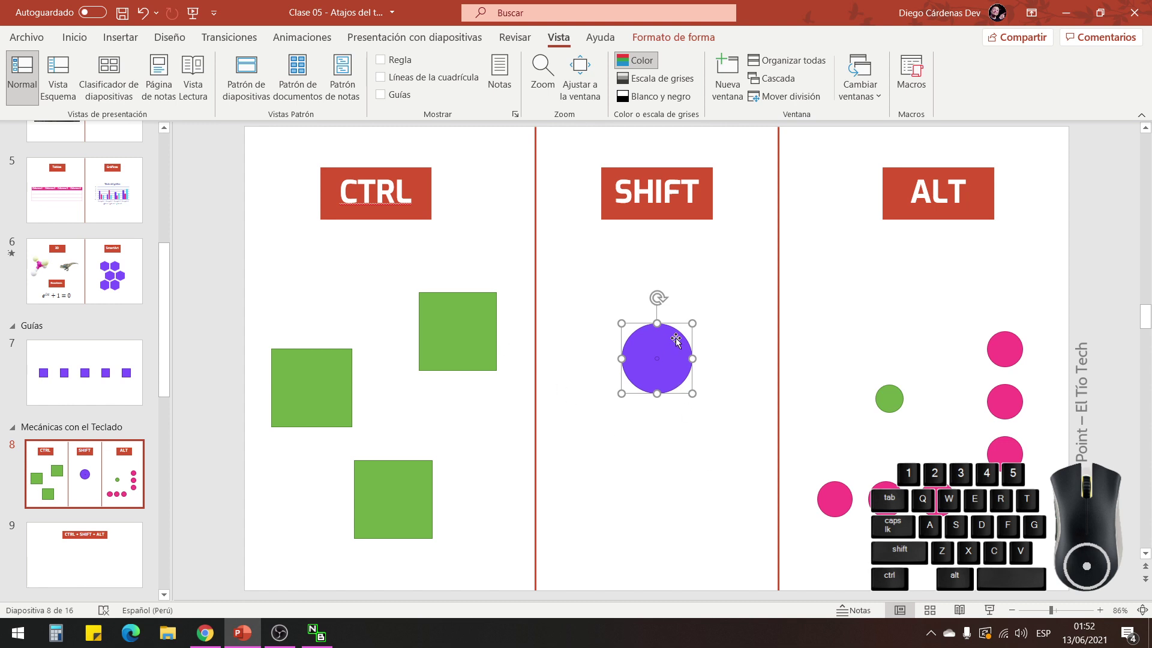
# Move, stretch and enlarge the purple circle, then undo so it returns to its original size and place.
pyautogui.moveTo(678, 335); pyautogui.dragTo(676, 259)
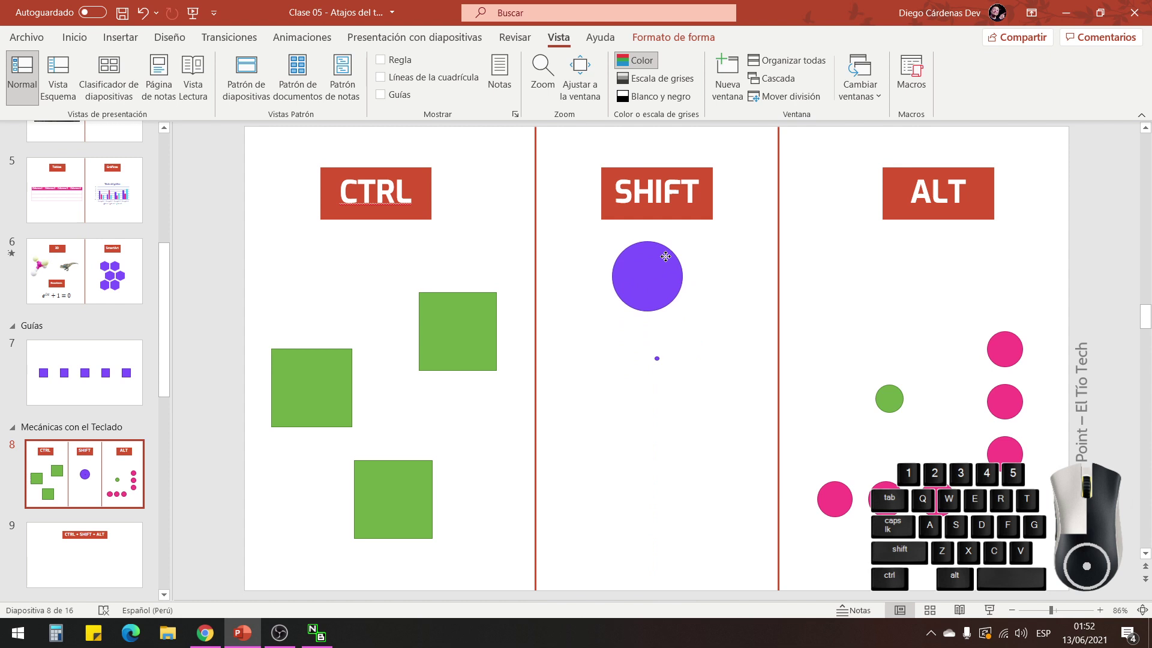
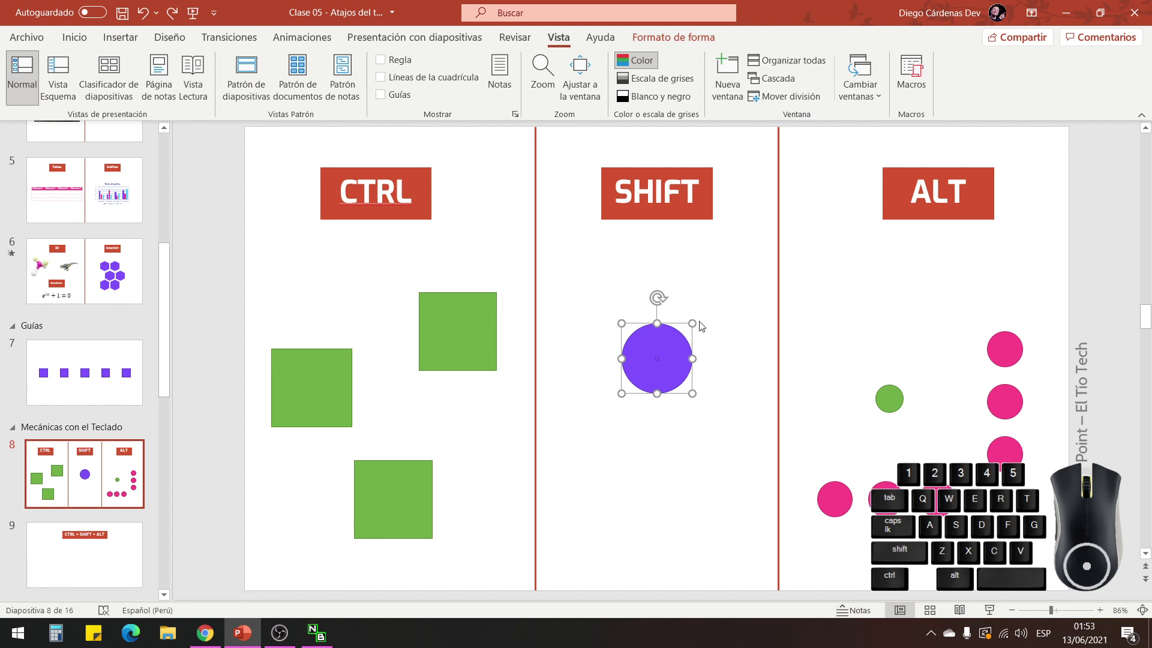
pyautogui.moveTo(693, 320); pyautogui.dragTo(692, 276)
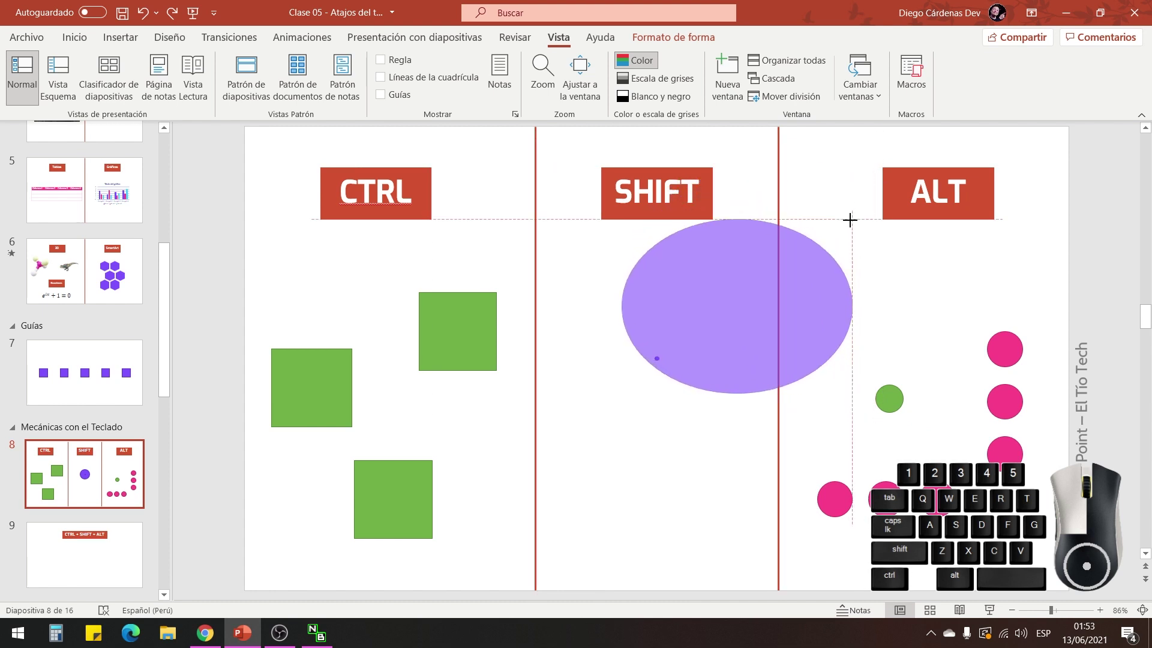
pyautogui.moveTo(857, 227); pyautogui.dragTo(866, 147)
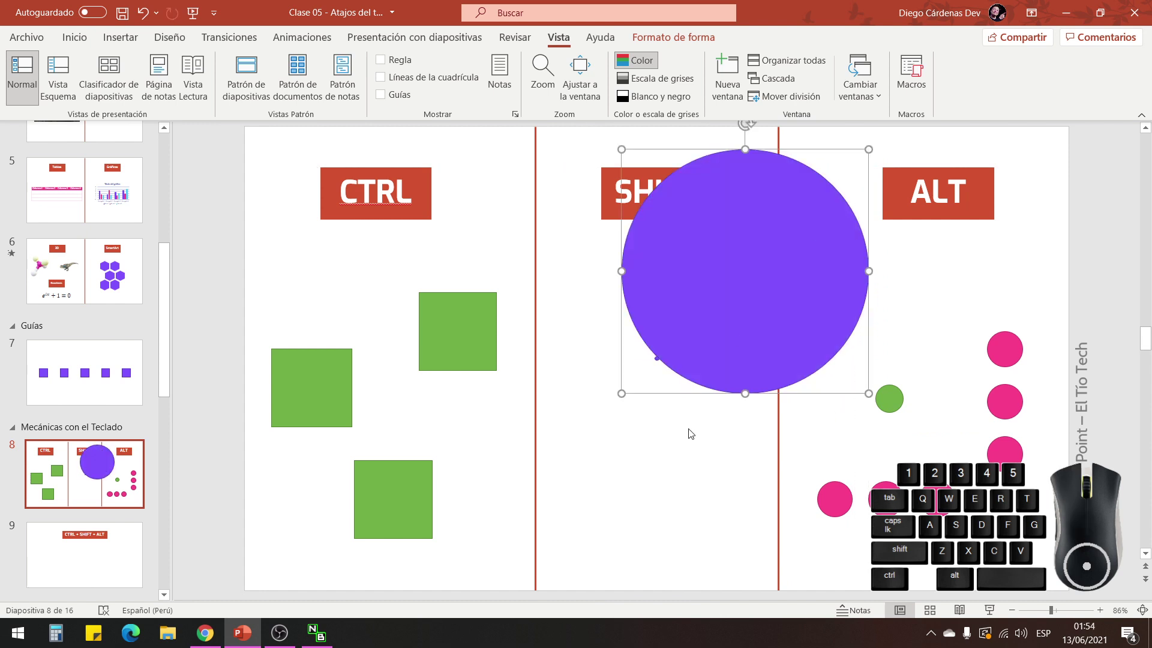
pyautogui.press('ctrl+z')
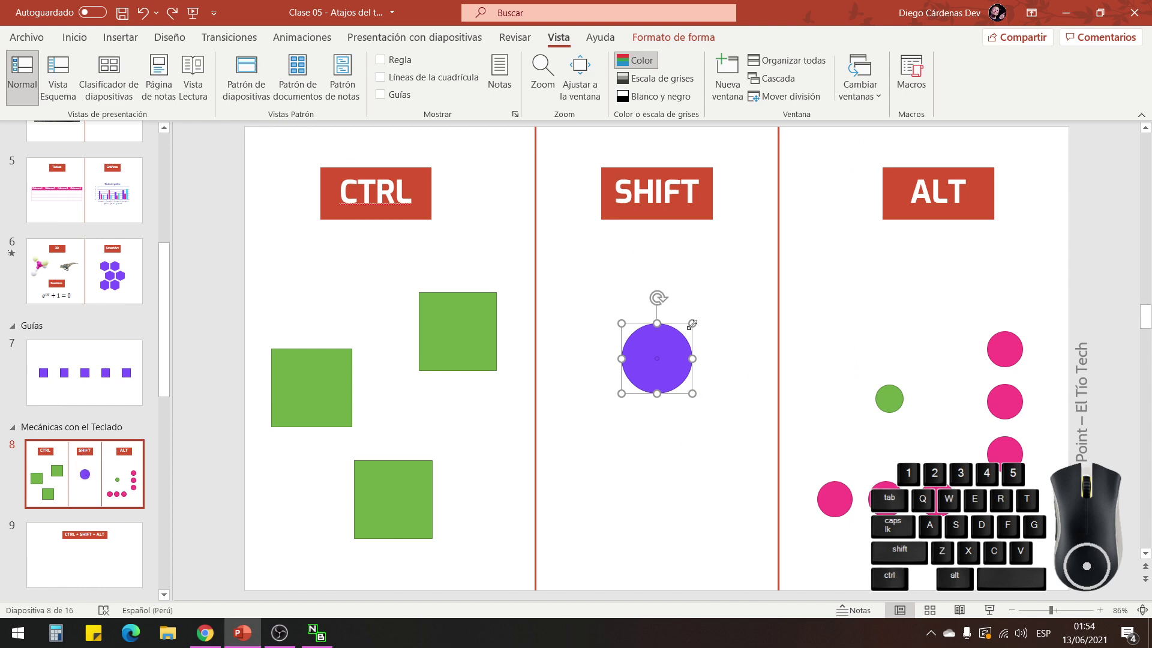
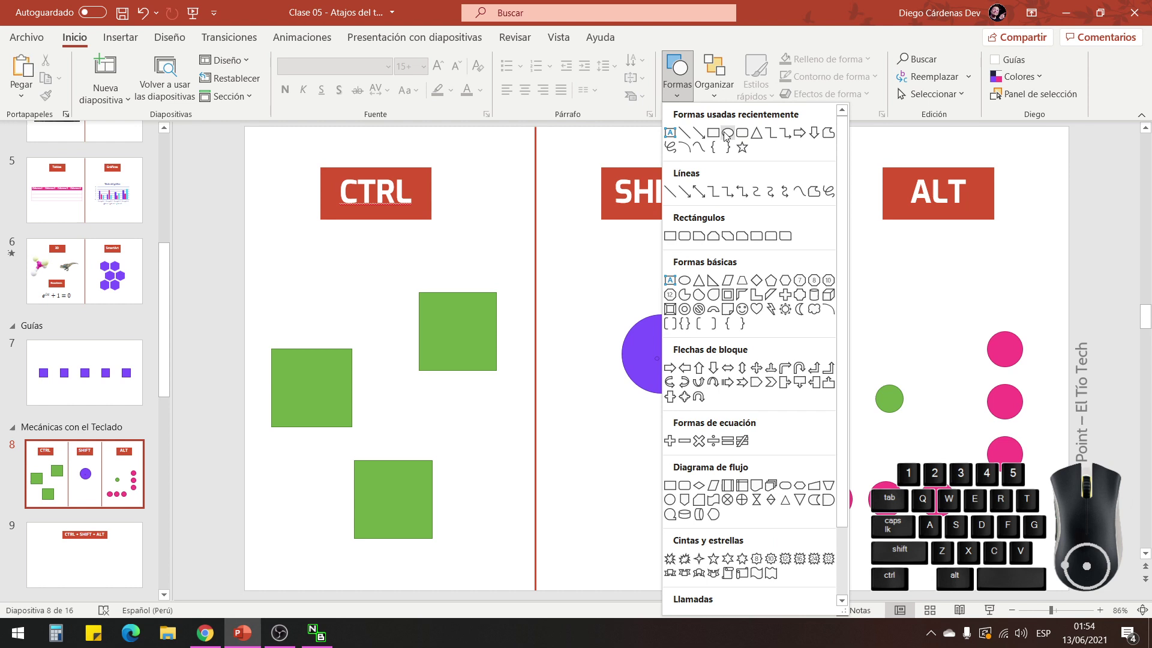
# Draw a purple square under the SHIFT heading and enlarge the circle proportionally to 3.71 cm.
pyautogui.click(713, 136)
pyautogui.moveTo(561, 237); pyautogui.dragTo(756, 438)
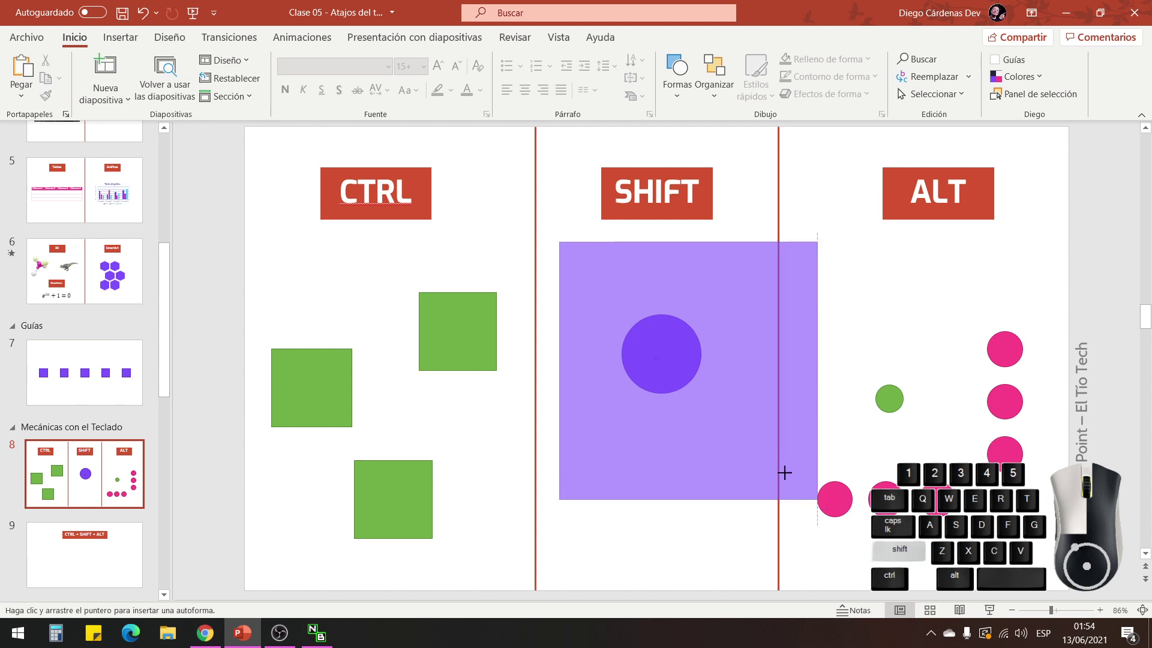
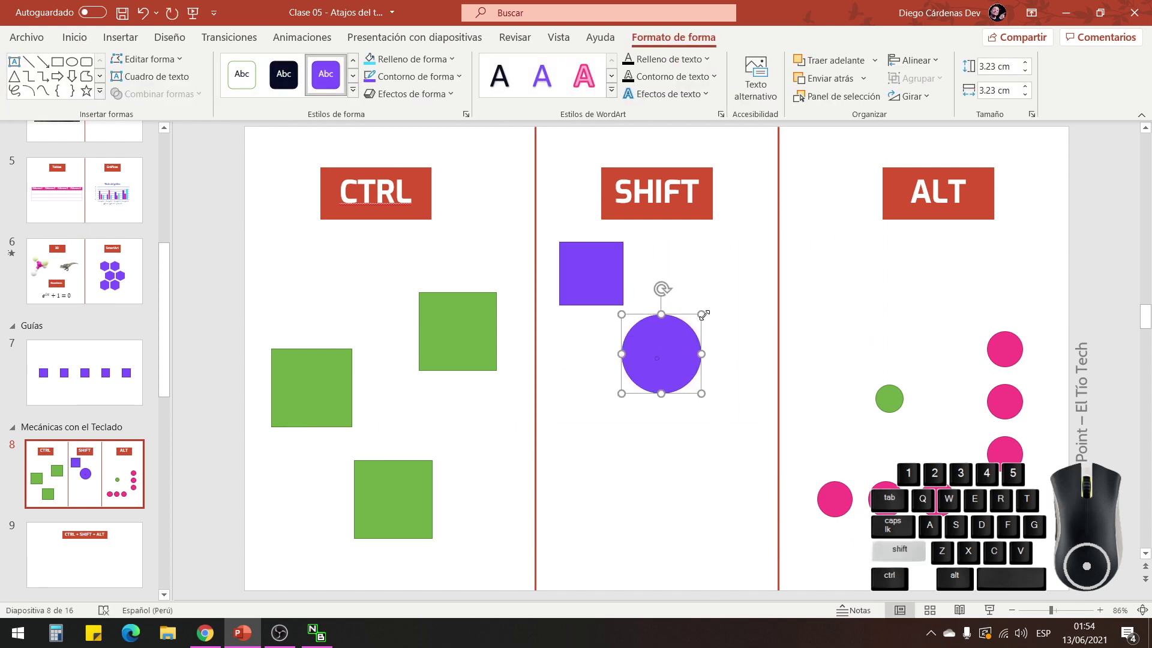
pyautogui.moveTo(704, 312); pyautogui.dragTo(713, 304)
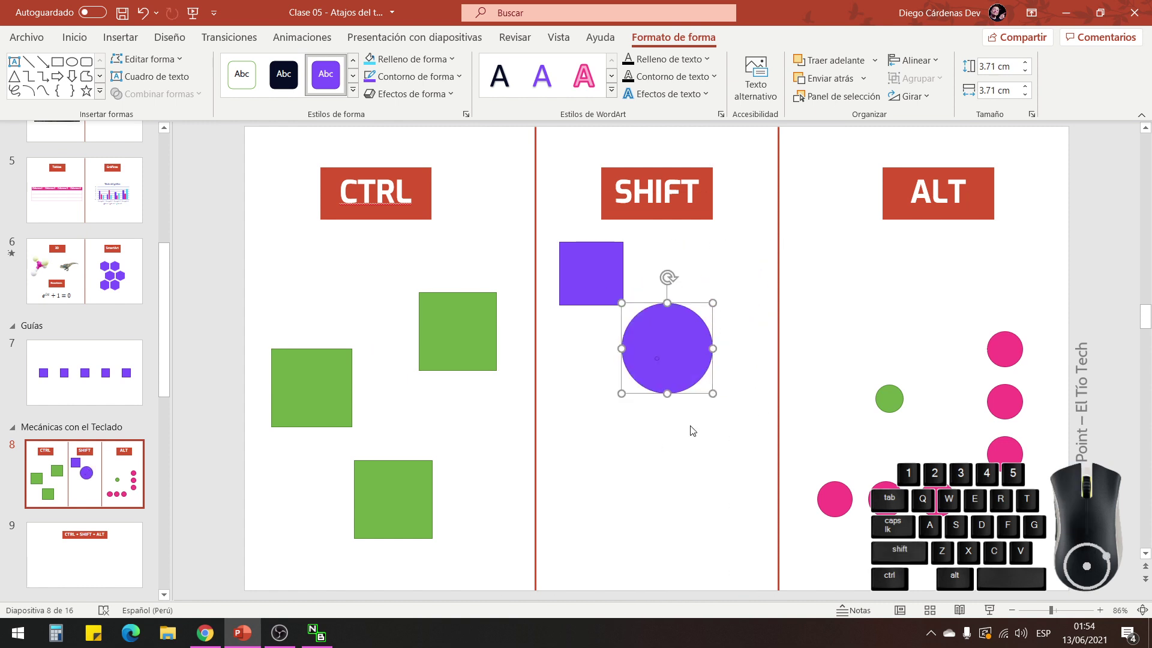
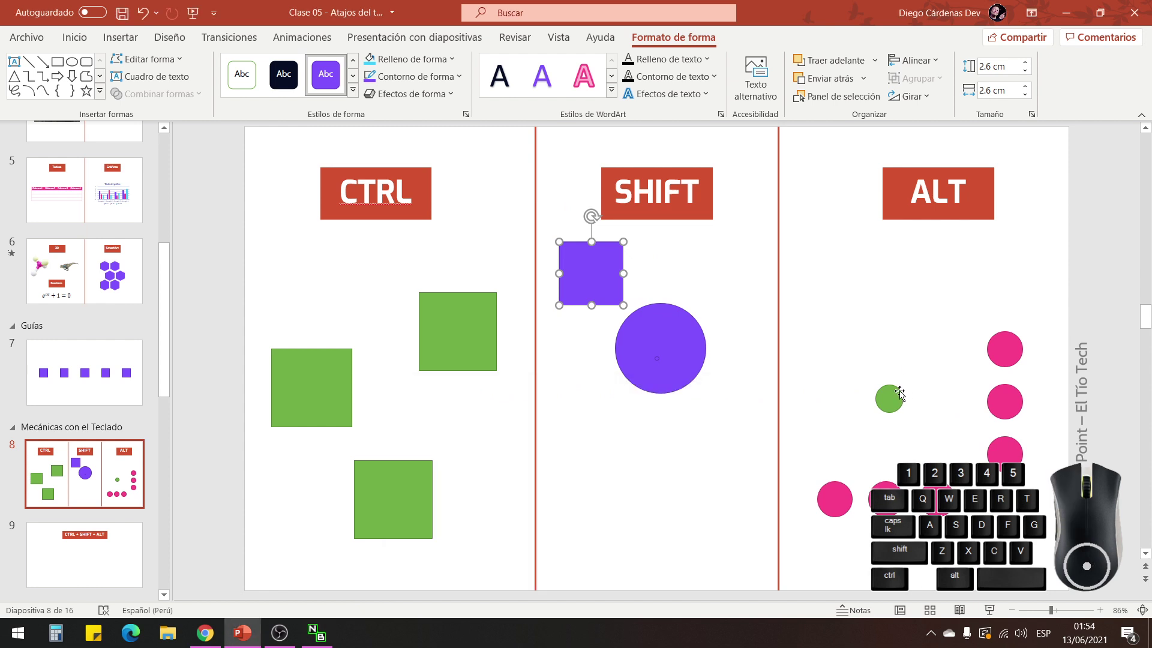
# Return to slide 8 and move the ALT column's small green circle beside the pink circles.
pyautogui.click(81, 356)
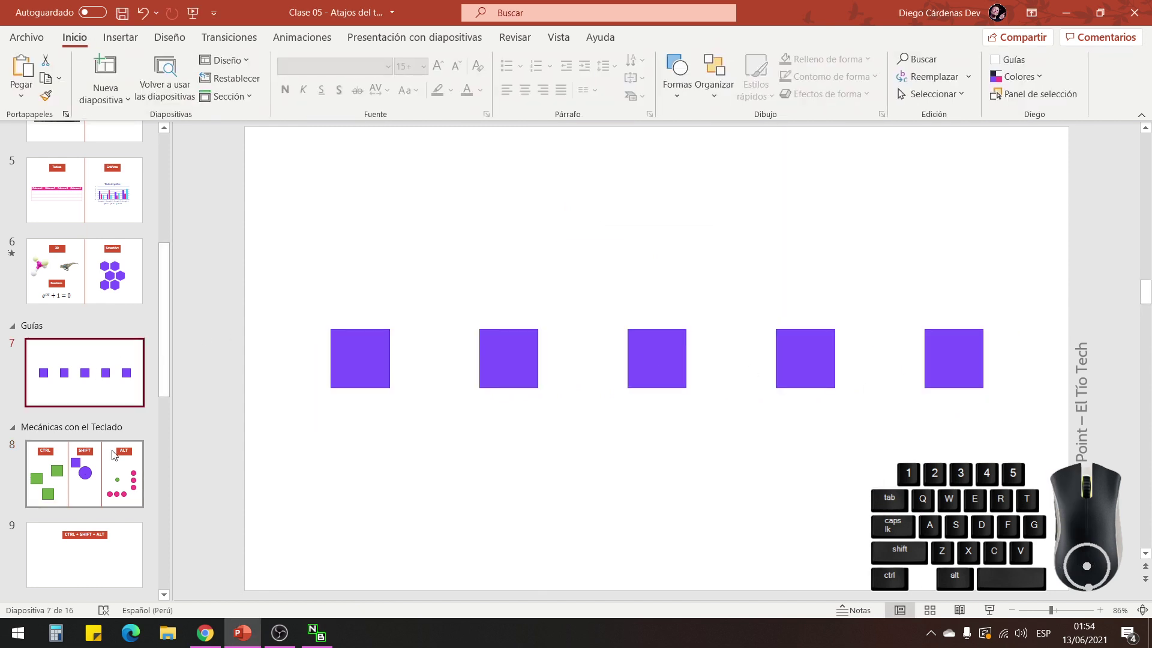
pyautogui.click(114, 473)
pyautogui.moveTo(898, 399); pyautogui.dragTo(924, 405)
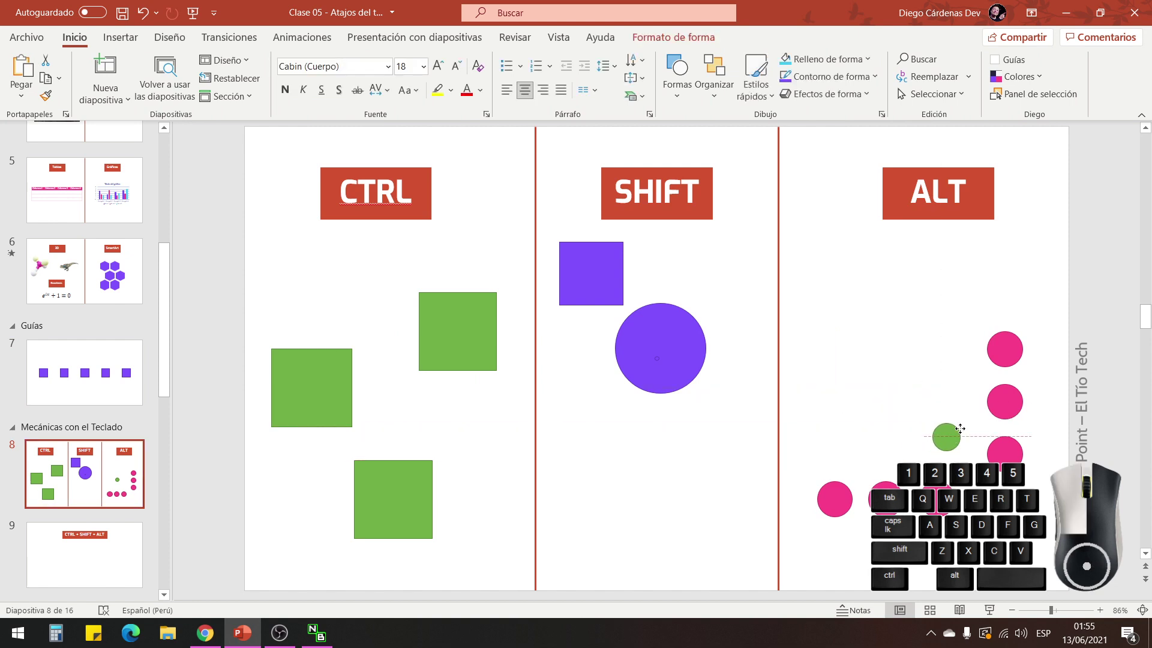
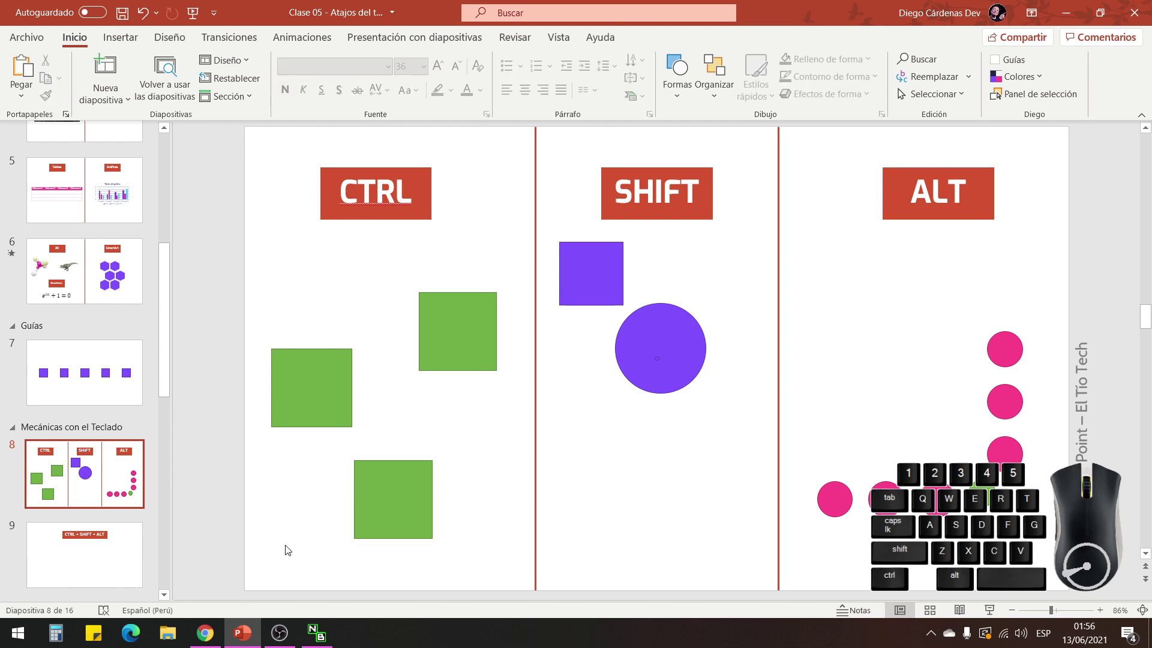
# On slide 9 draw a 4.85 cm purple circle below the title and move it toward the left.
pyautogui.click(91, 541)
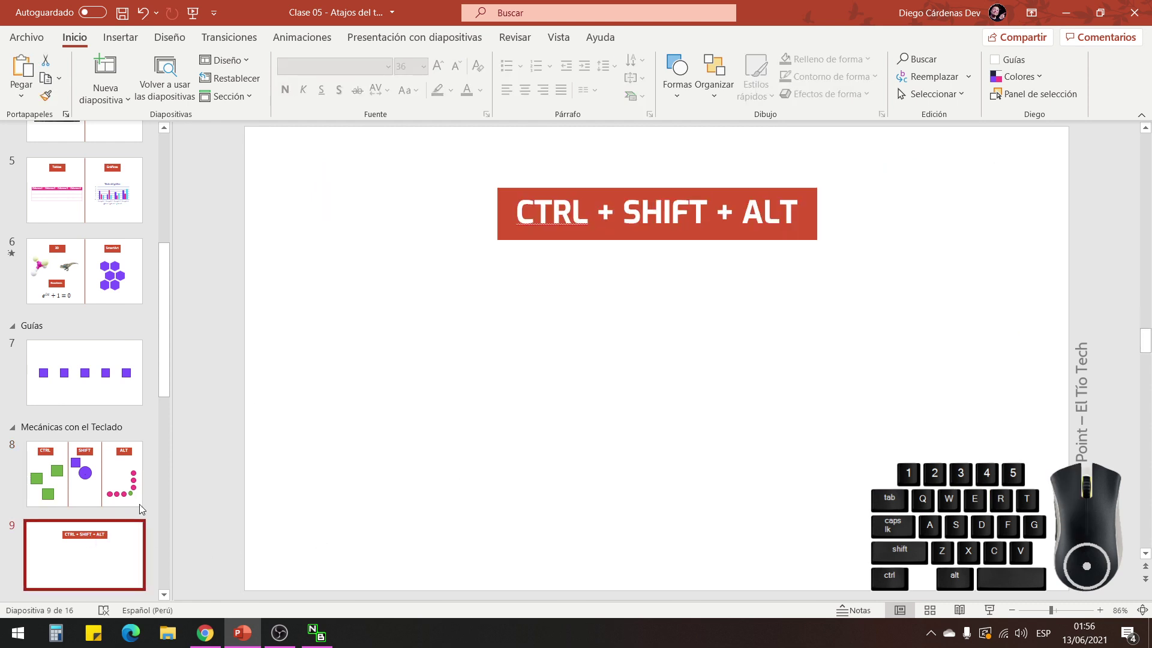
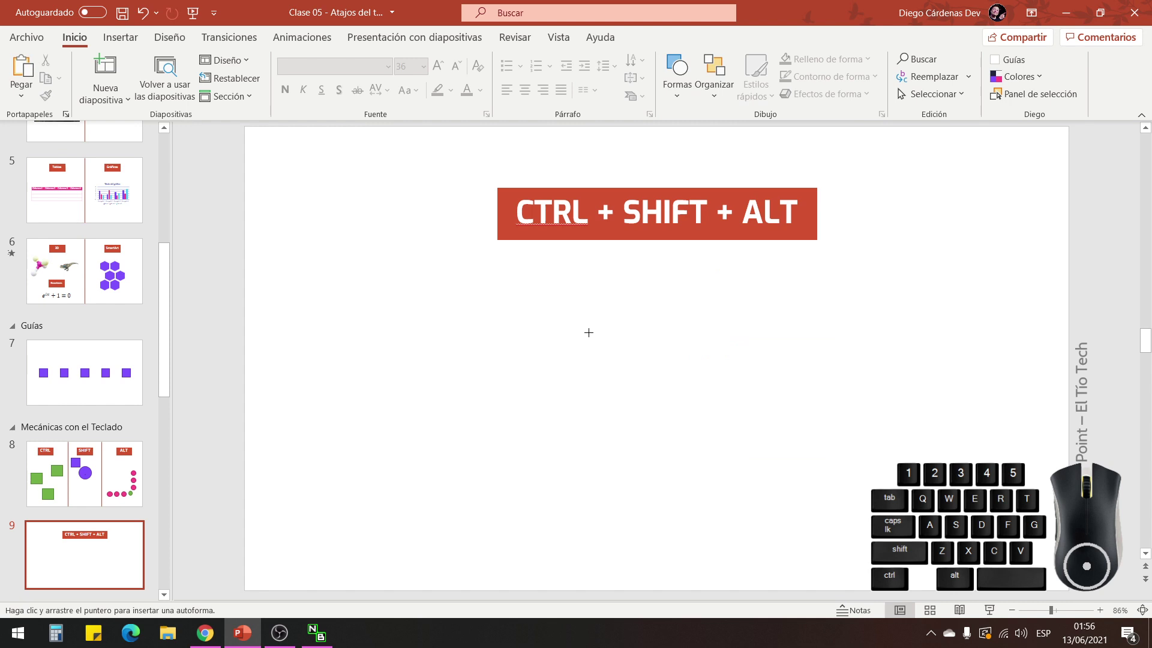
pyautogui.moveTo(588, 329); pyautogui.dragTo(600, 351)
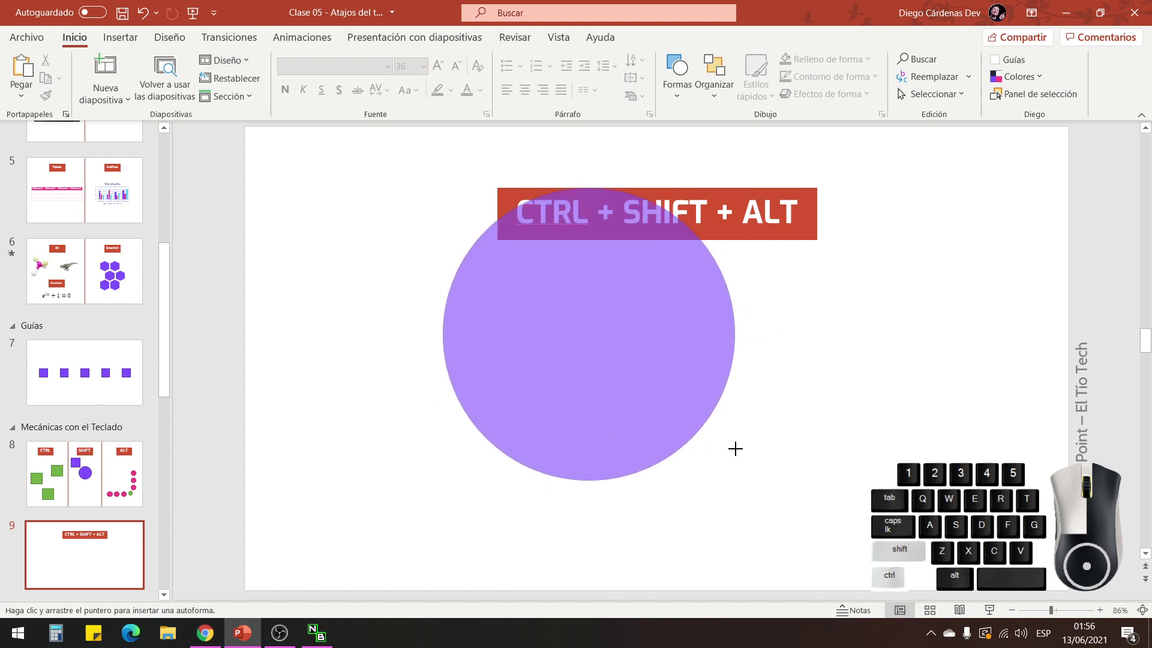
pyautogui.click(735, 446)
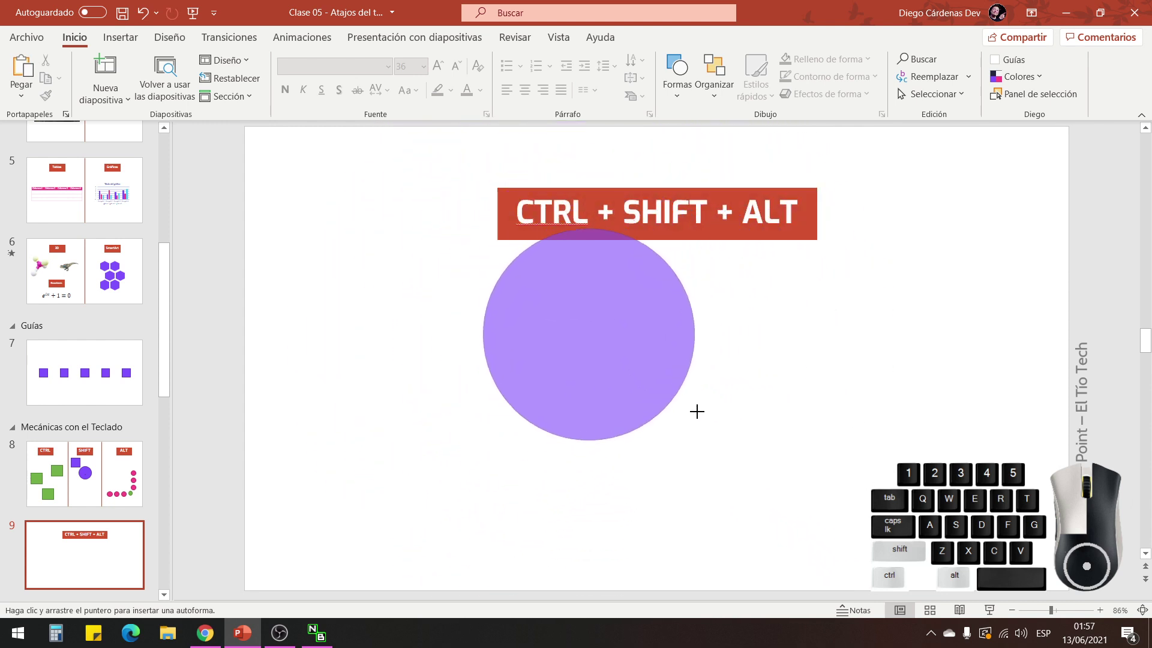
pyautogui.moveTo(685, 404); pyautogui.dragTo(640, 394)
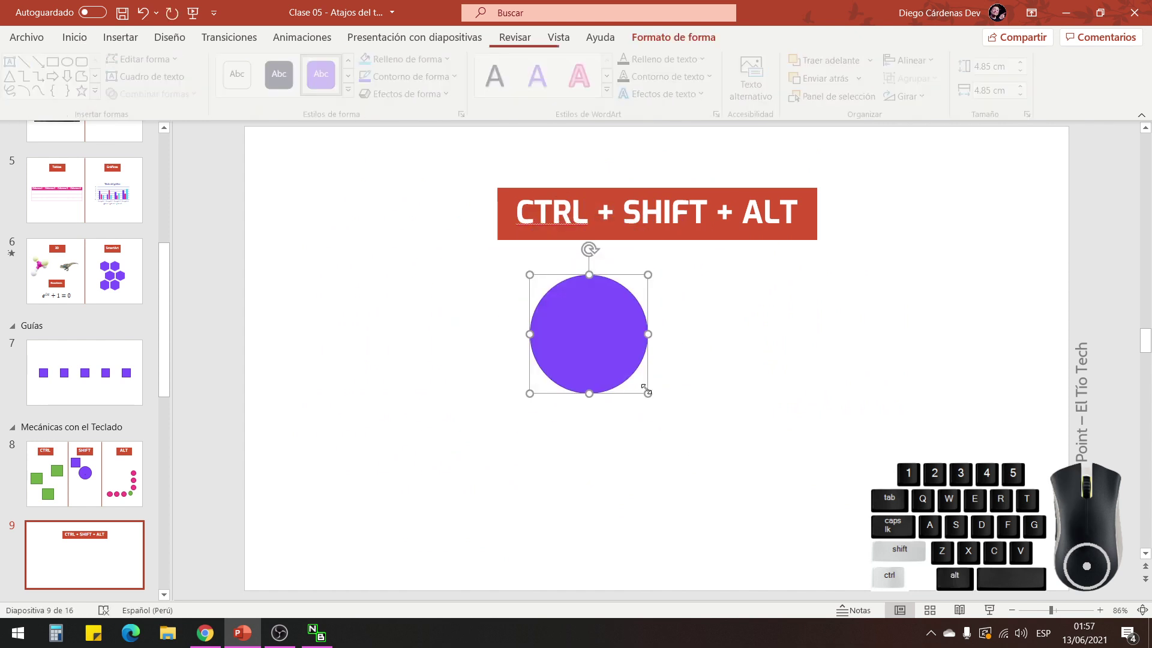
pyautogui.moveTo(605, 328); pyautogui.dragTo(448, 370)
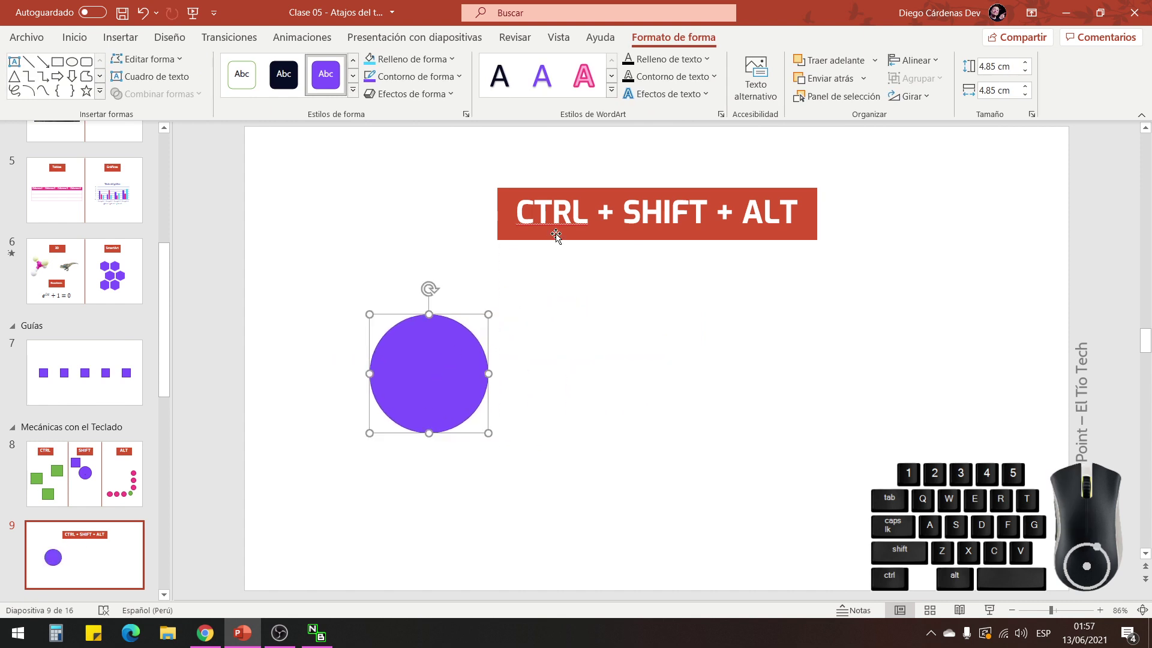
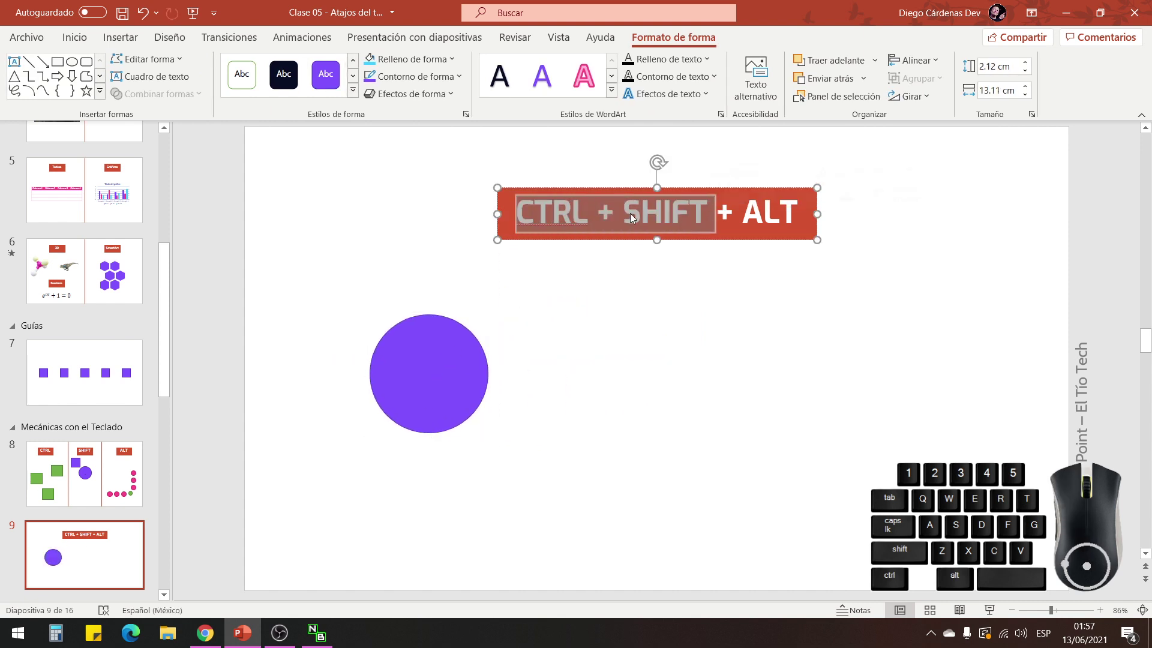
# Select the purple circle and draw larger circles outward from its centre with Ctrl+Shift.
pyautogui.click(605, 428)
pyautogui.moveTo(442, 374); pyautogui.dragTo(454, 425)
pyautogui.moveTo(499, 356); pyautogui.dragTo(562, 293)
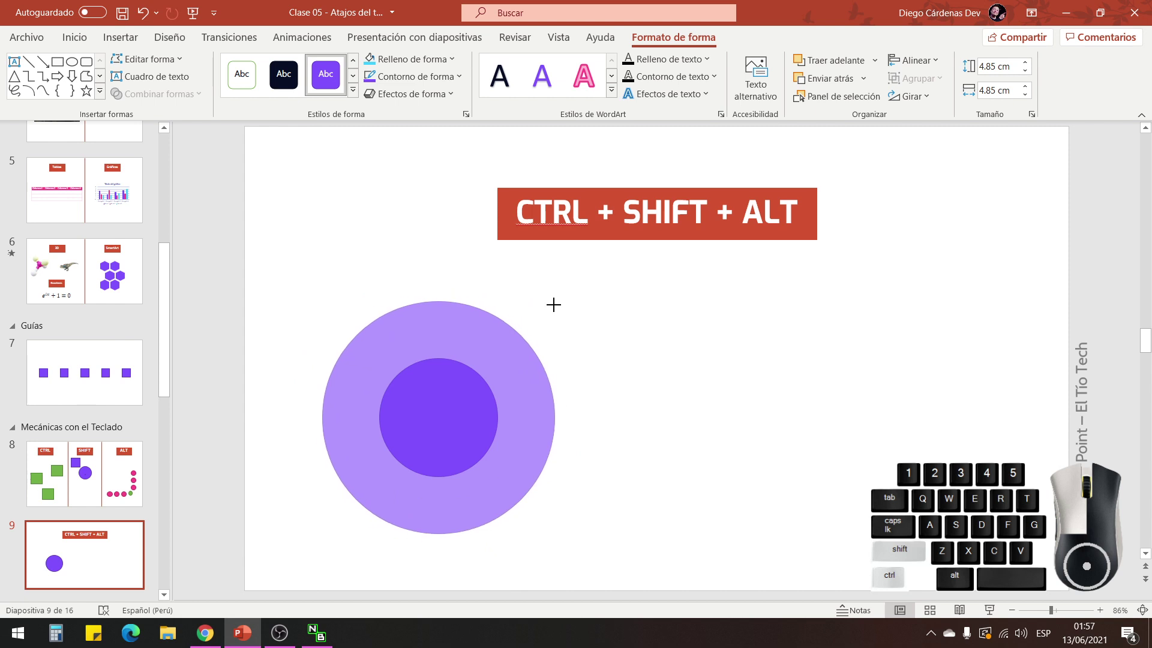
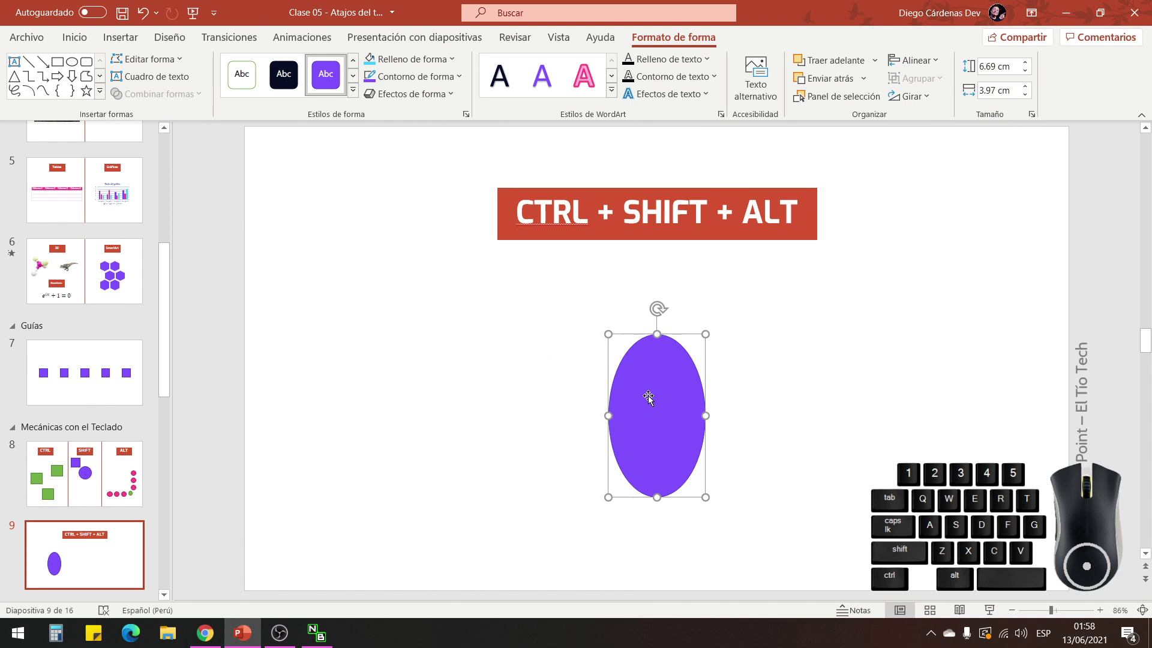
pyautogui.click(84, 478)
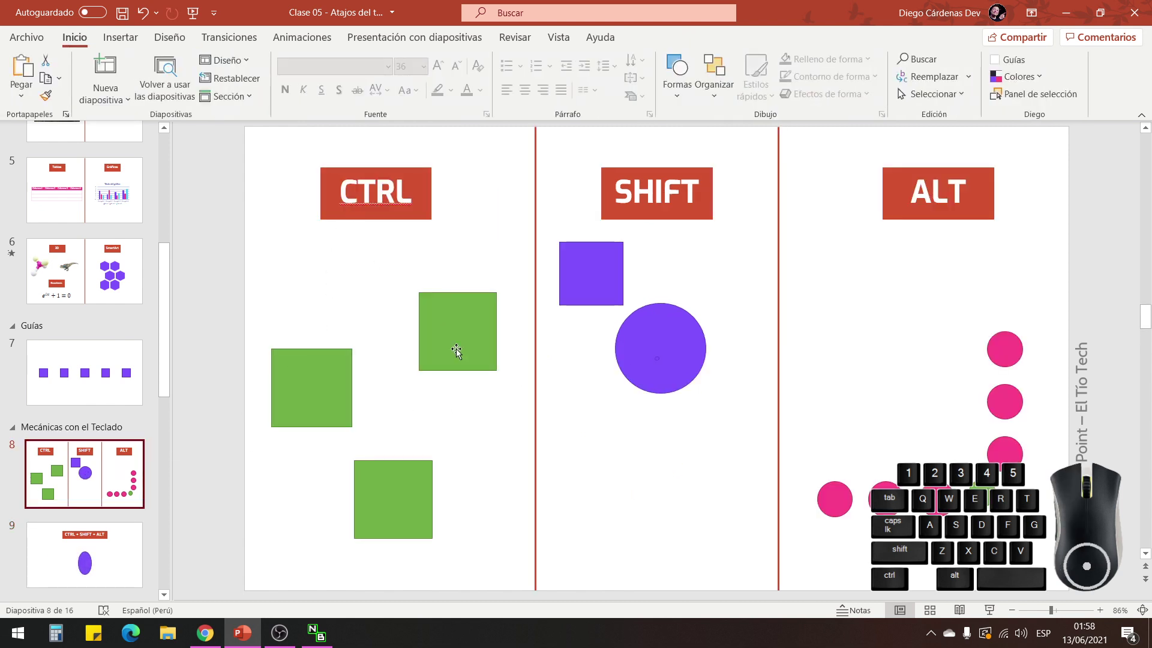
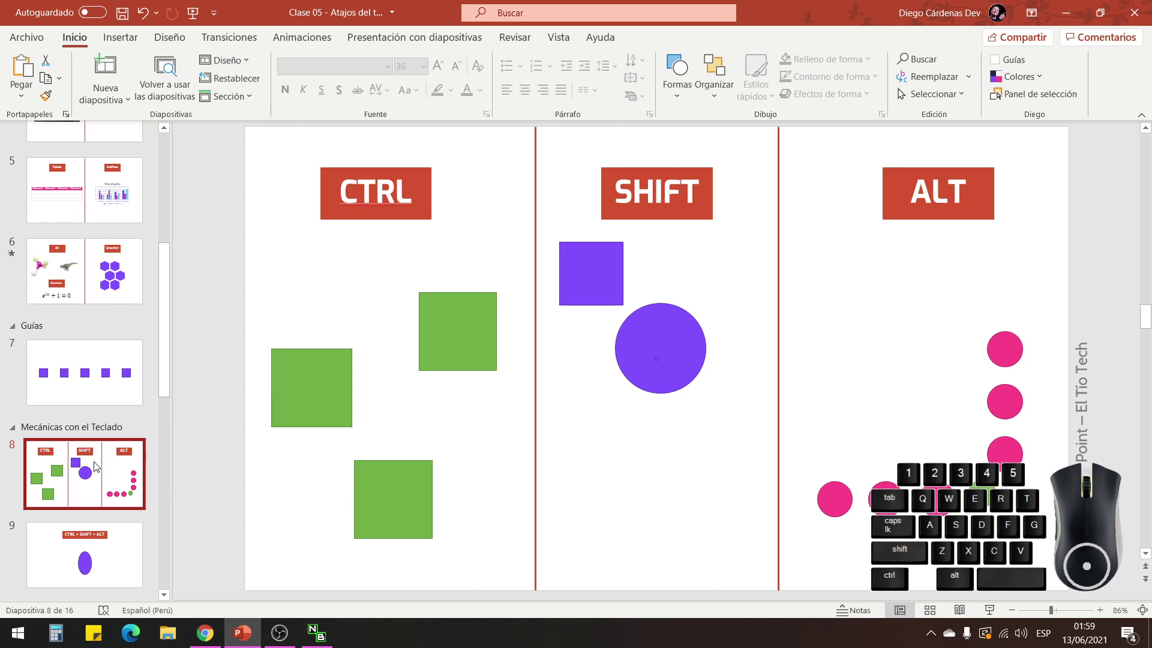
pyautogui.moveTo(294, 150); pyautogui.dragTo(481, 263)
pyautogui.click(474, 315)
# On slide 5 place a copy of the pink table below the original, undo it, and deselect.
pyautogui.click(82, 220)
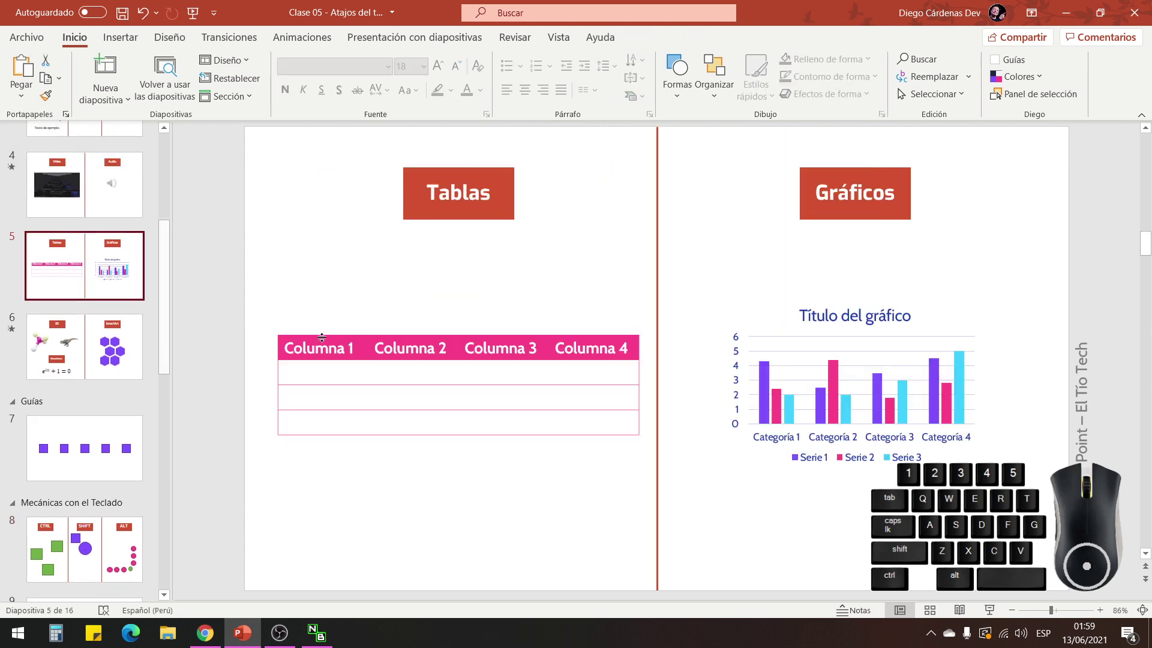
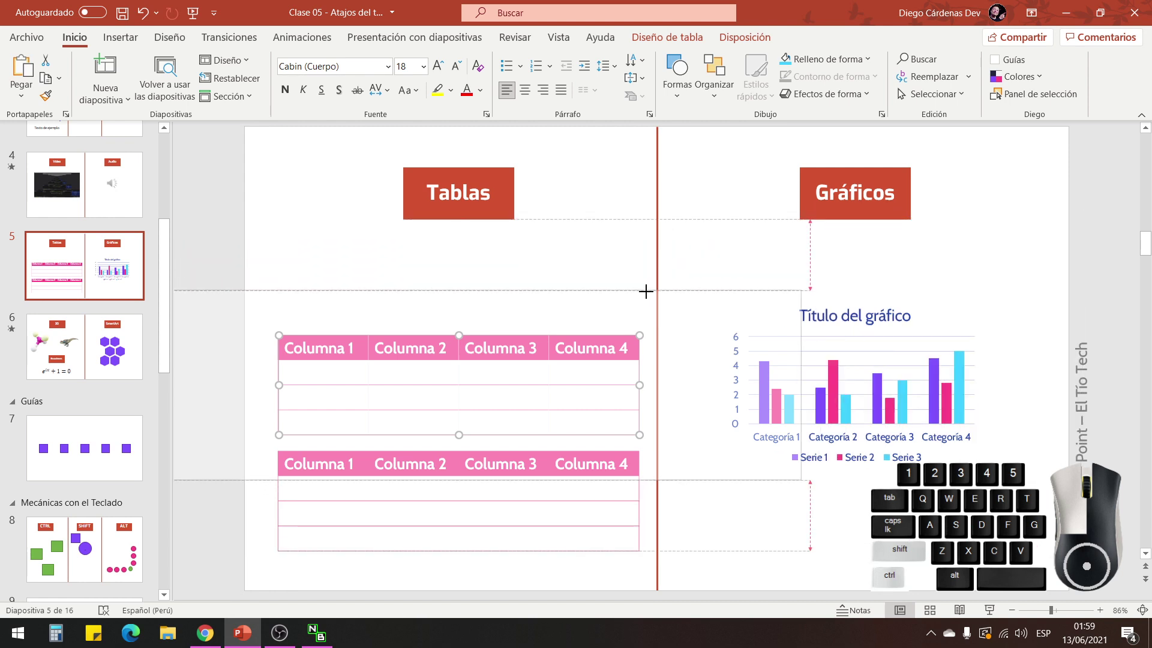
pyautogui.moveTo(746, 227); pyautogui.dragTo(607, 301)
pyautogui.press('ctrl+z')
pyautogui.click(77, 362)
# Open slide 6 with the 3D dinosaur and hexagon SmartArt.
pyautogui.click(117, 105)
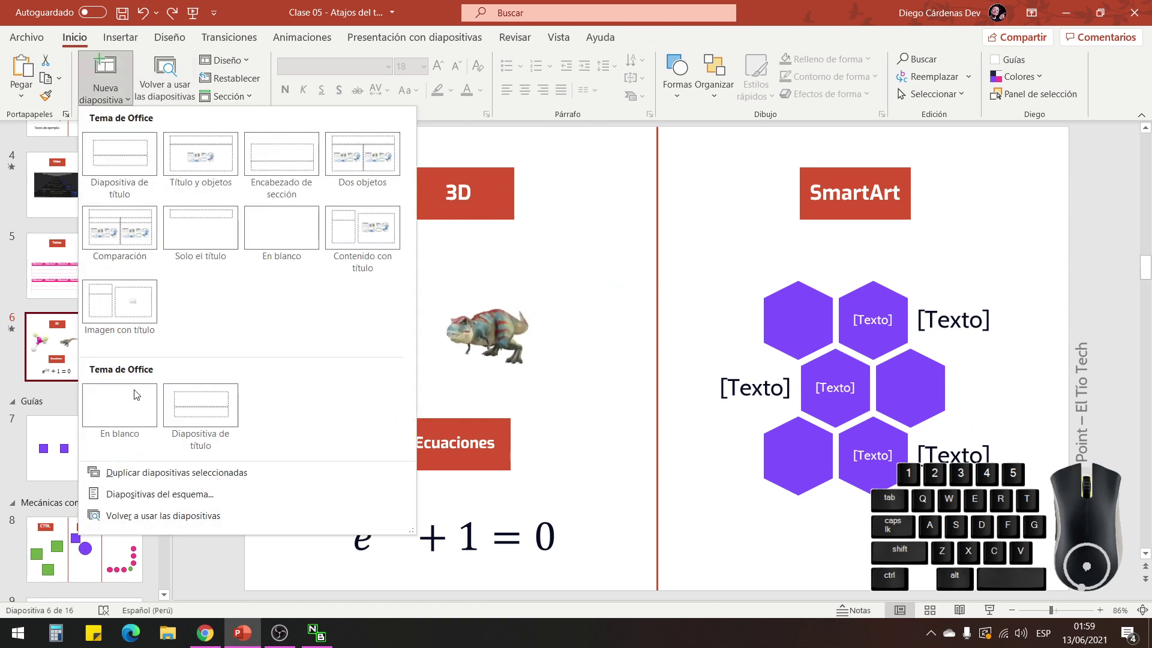
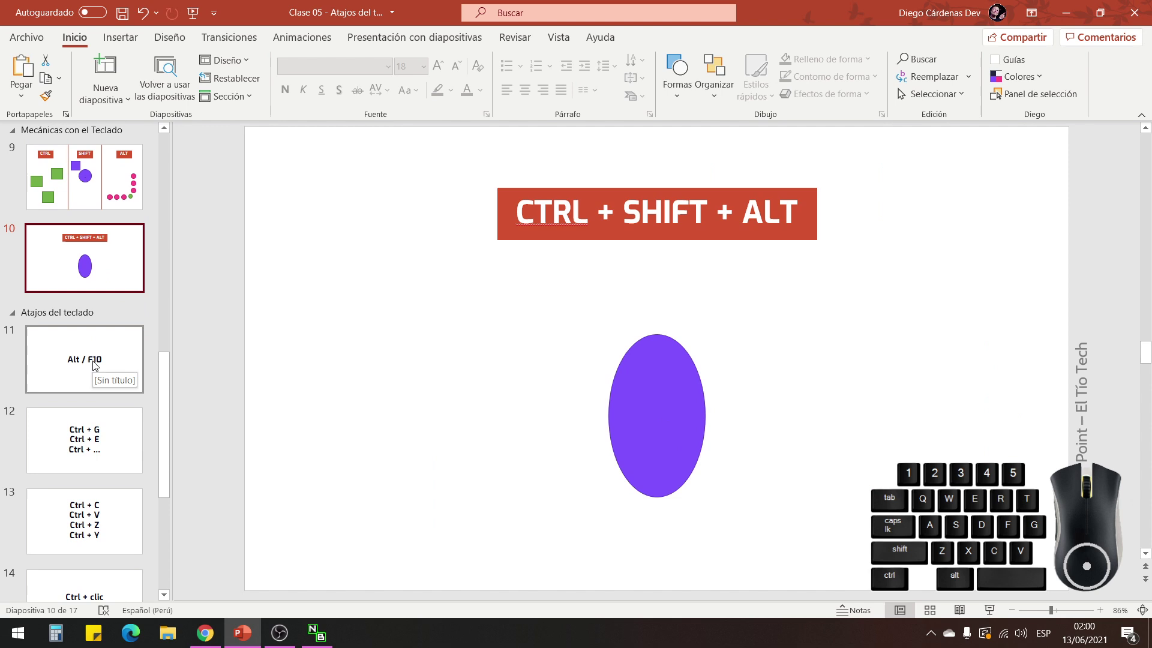
# Browse the keyboard-shortcut slides (Ctrl + C, V, Z, Y list) and settle back on slide 11, 'Alt / F10'.
pyautogui.click(96, 364)
pyautogui.scroll(-3)
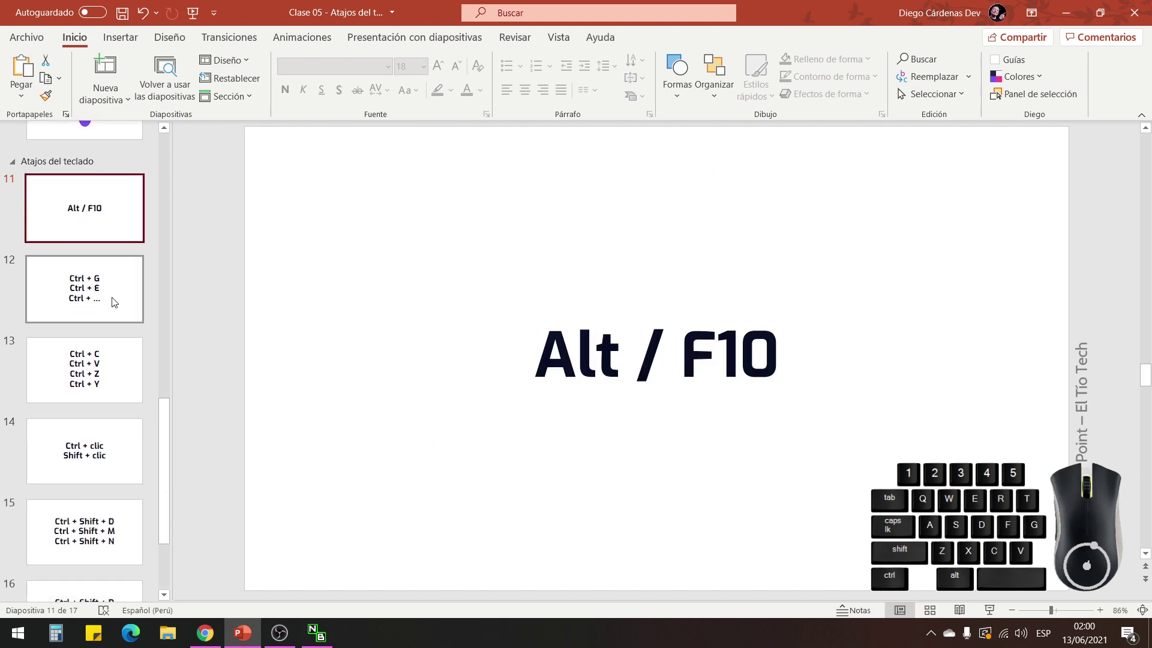
pyautogui.click(109, 308)
pyautogui.click(106, 231)
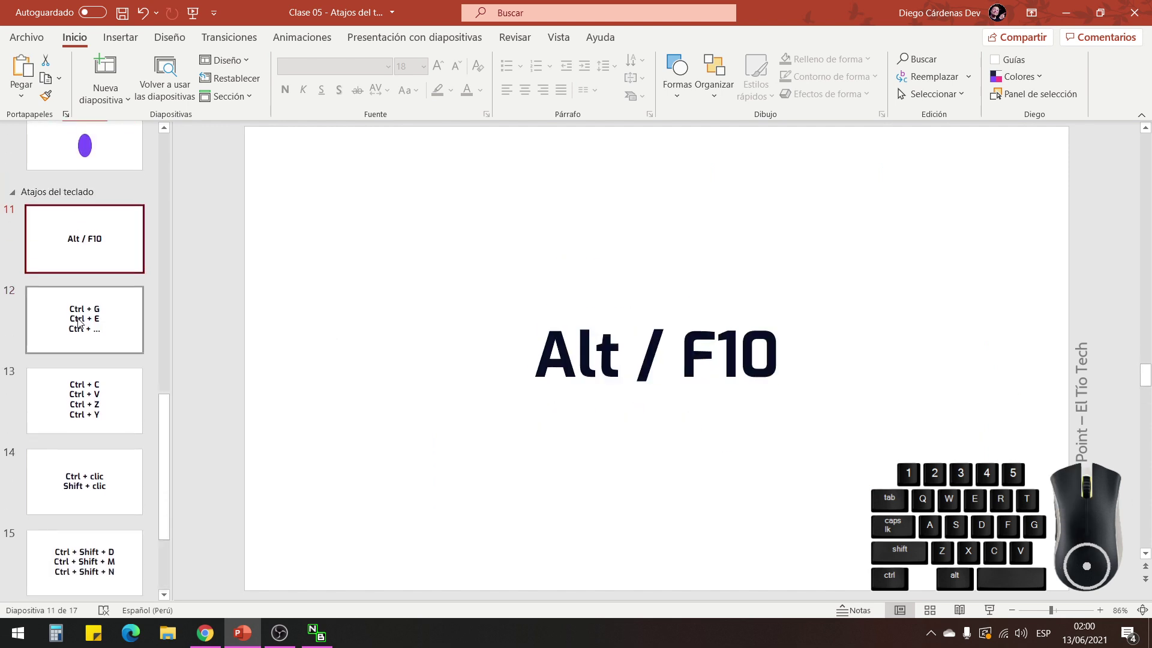
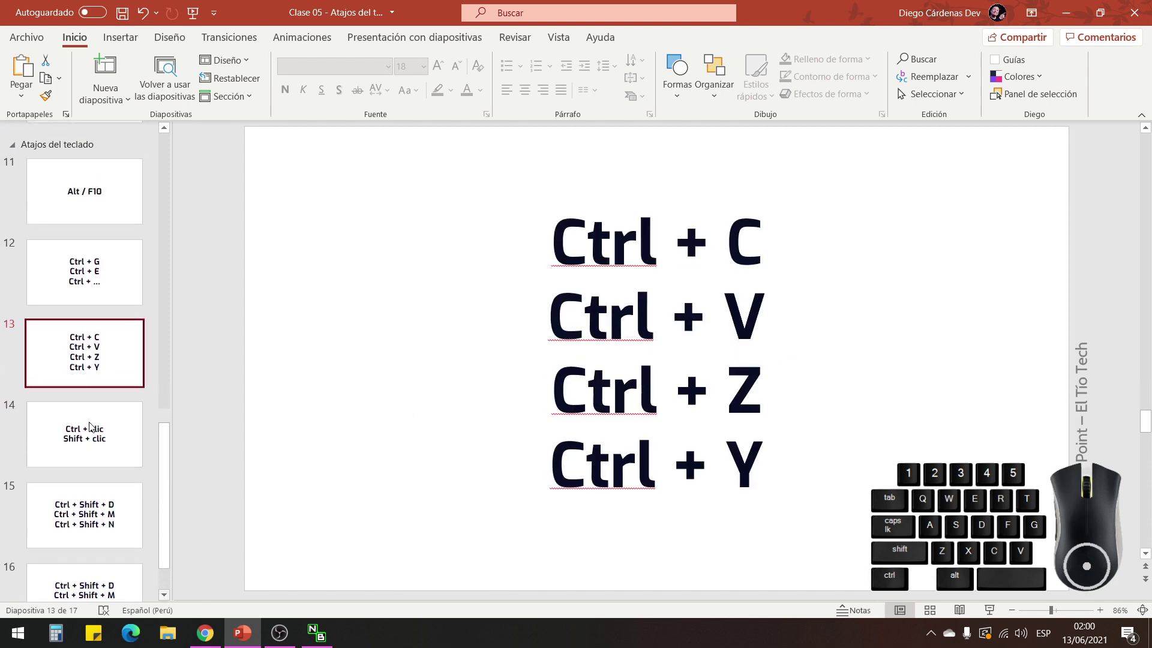
pyautogui.click(99, 202)
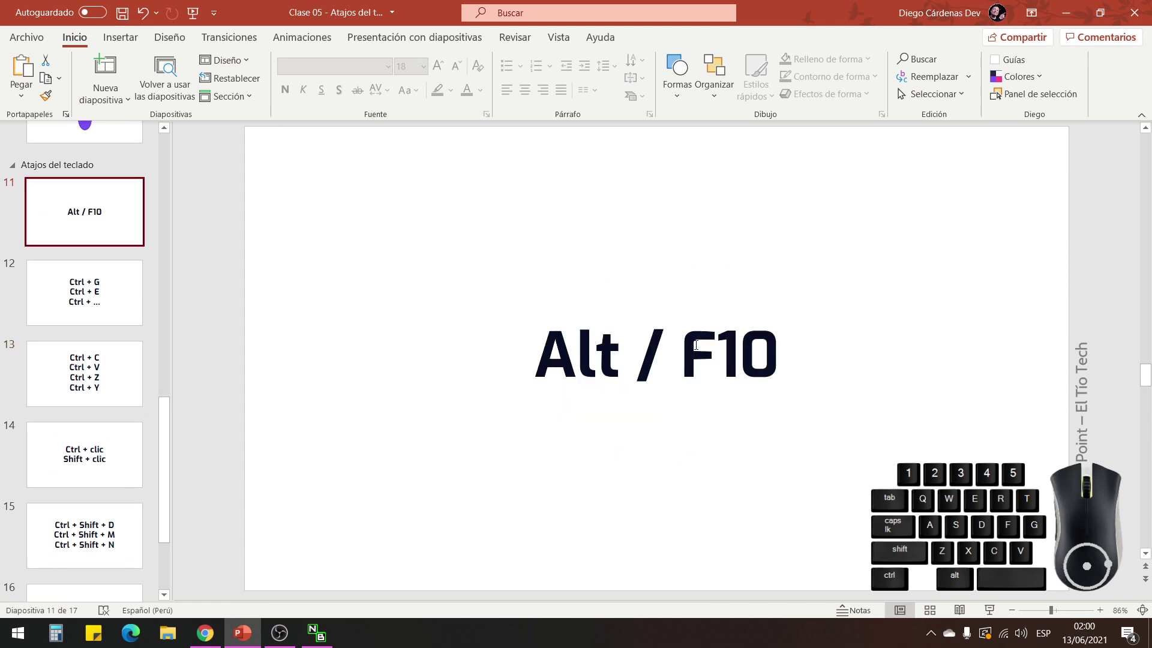
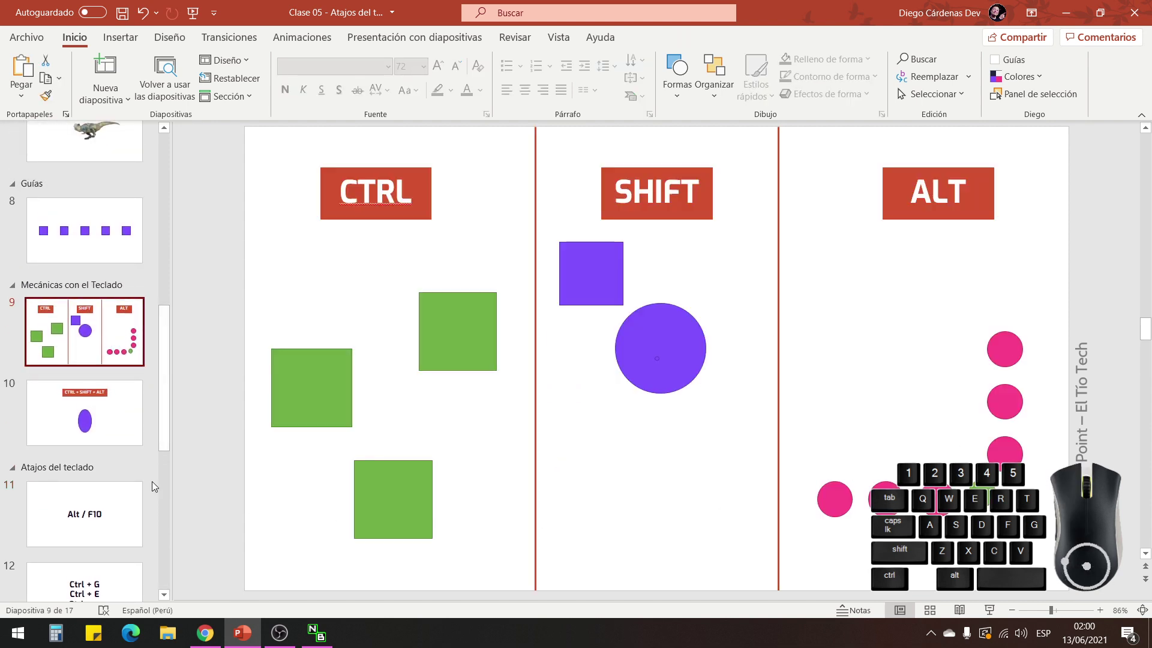
pyautogui.click(88, 388)
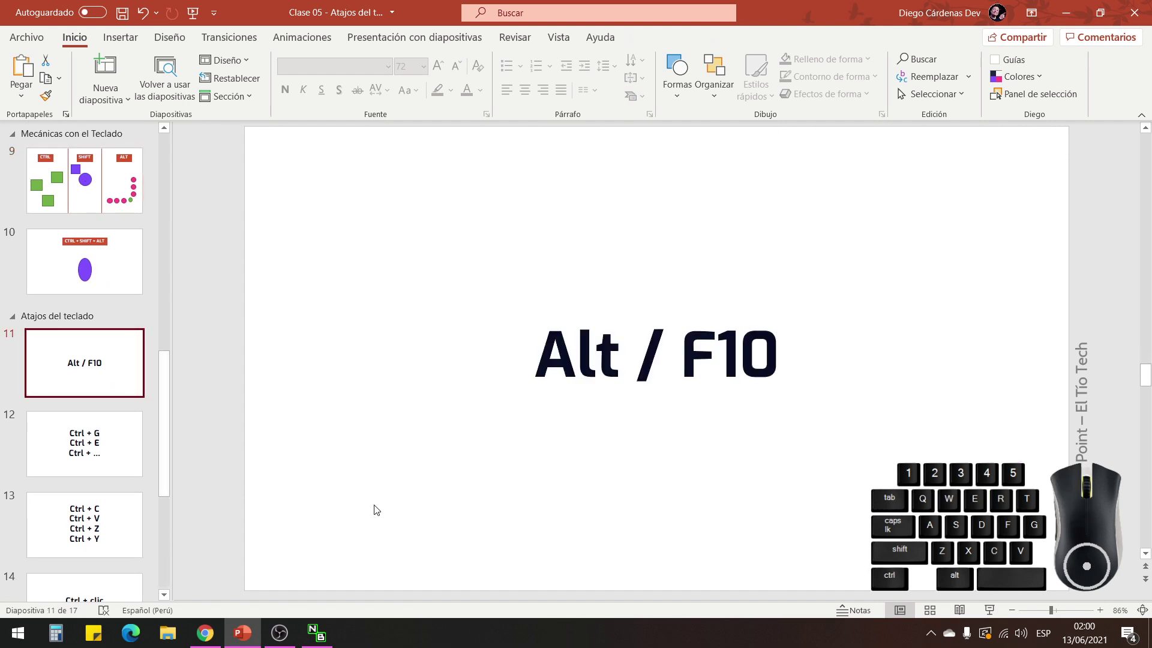
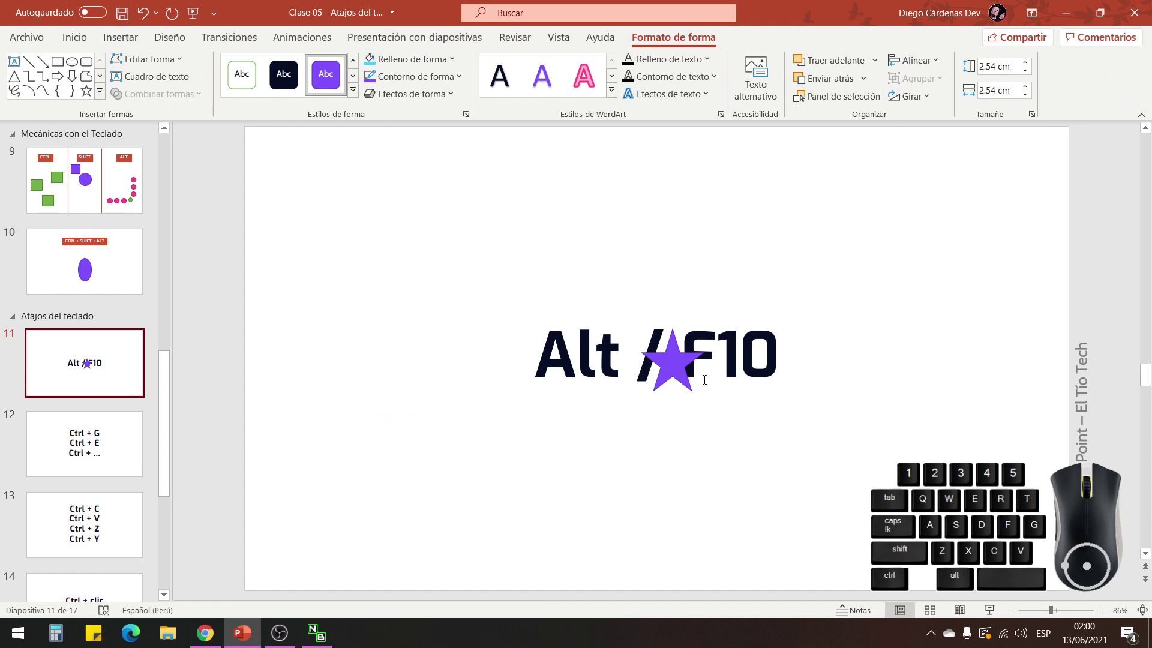
# Move the purple star to the left of the Alt / F10 text and deselect it.
pyautogui.moveTo(675, 361); pyautogui.dragTo(412, 370)
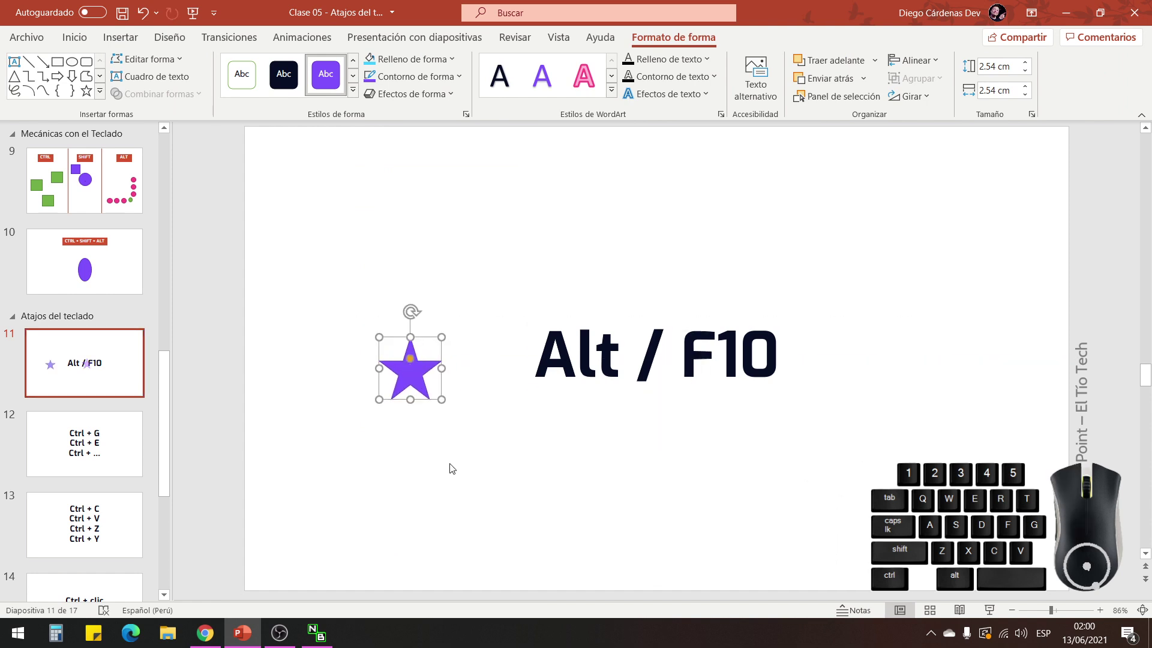
pyautogui.click(454, 468)
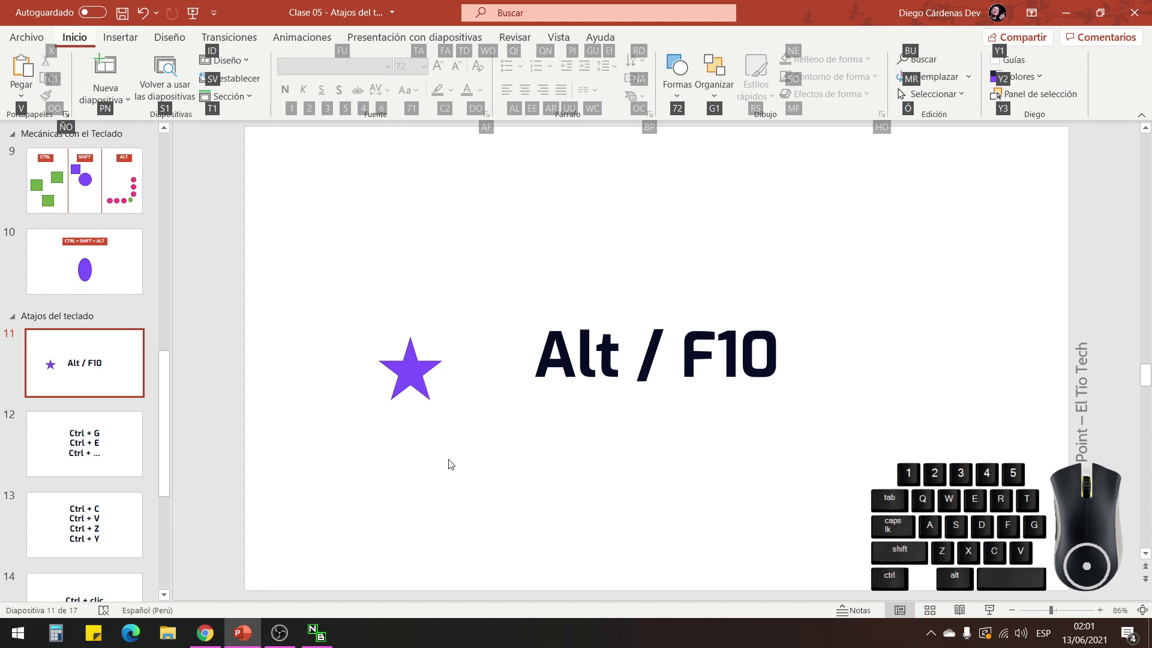
pyautogui.press('2')
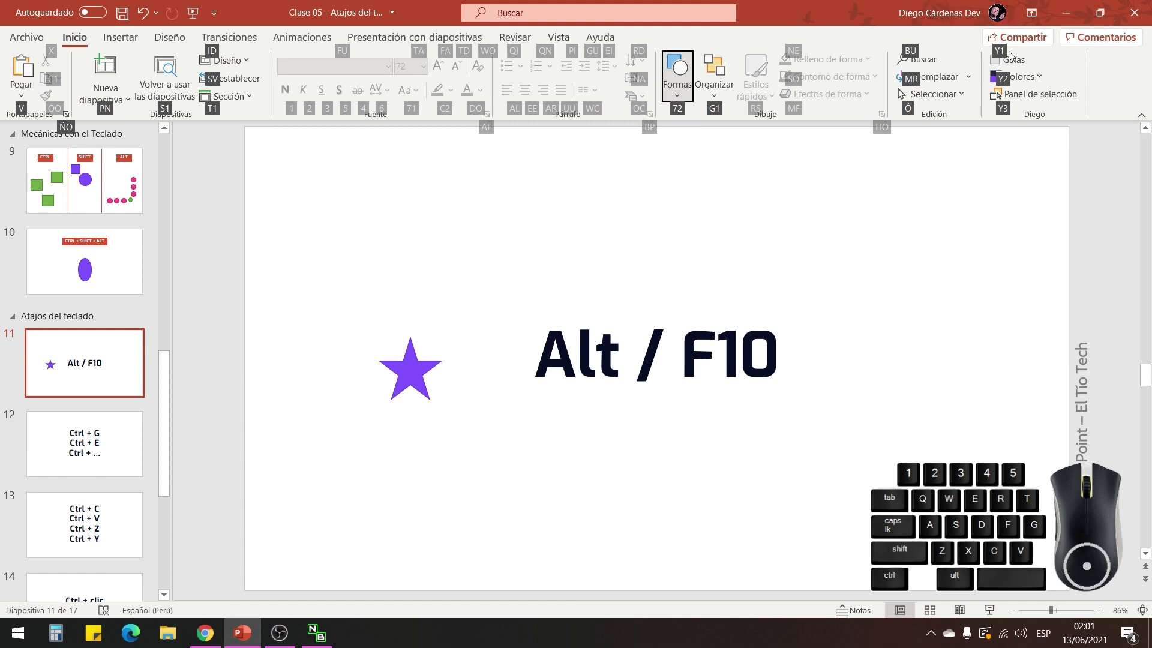
pyautogui.press('1')
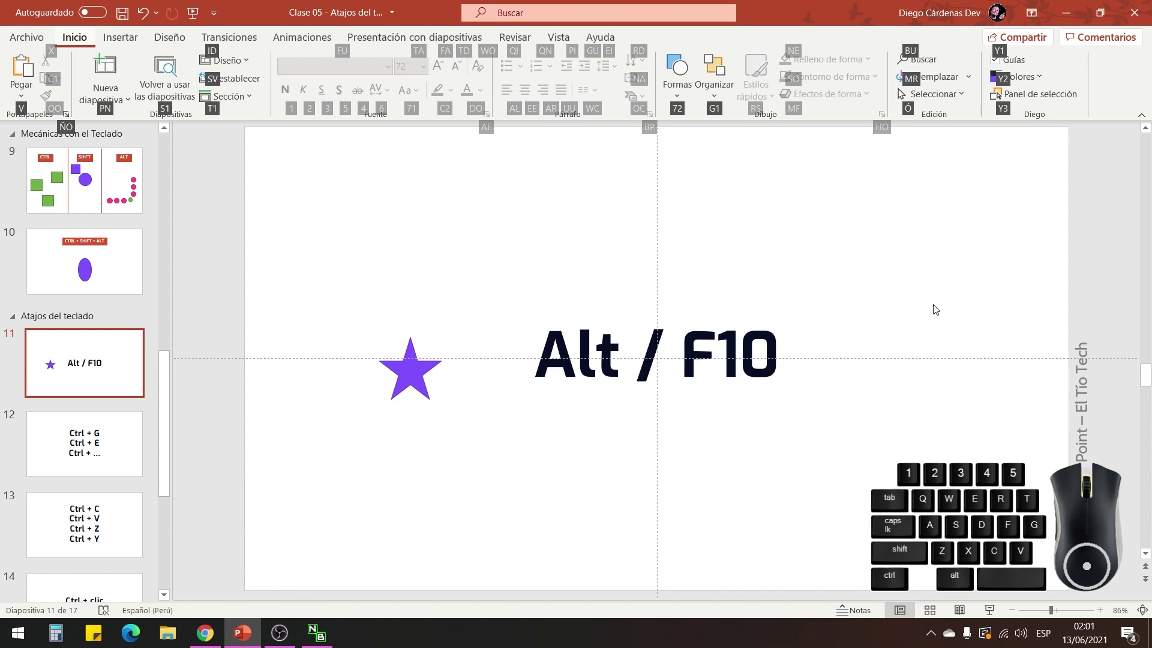
pyautogui.press('1')
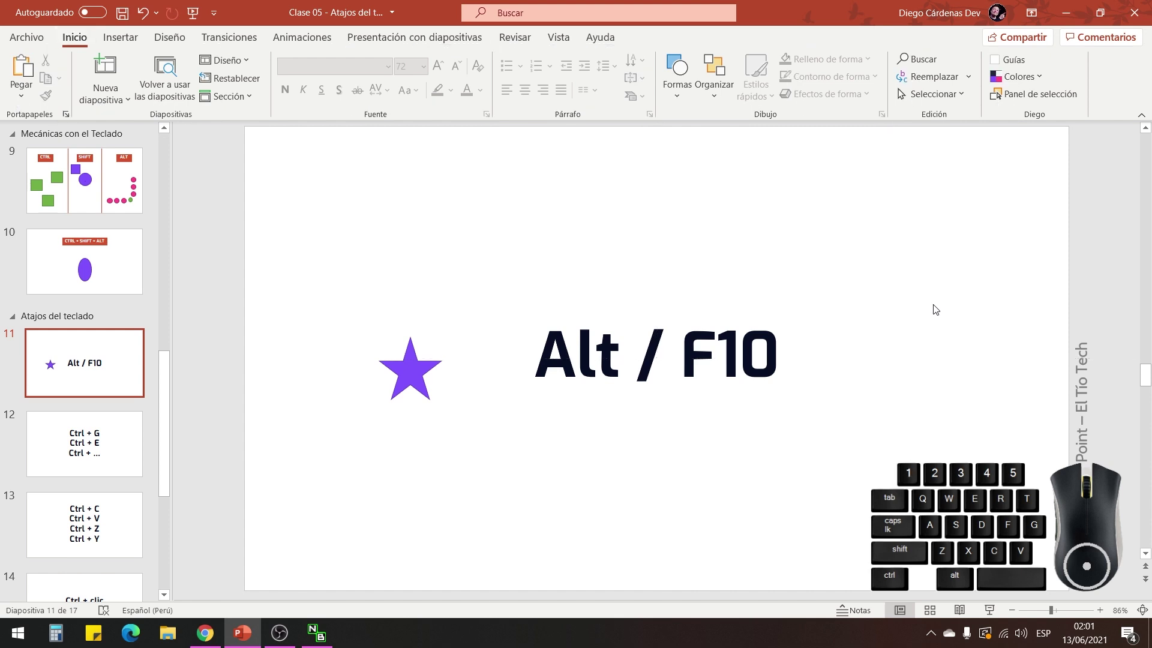
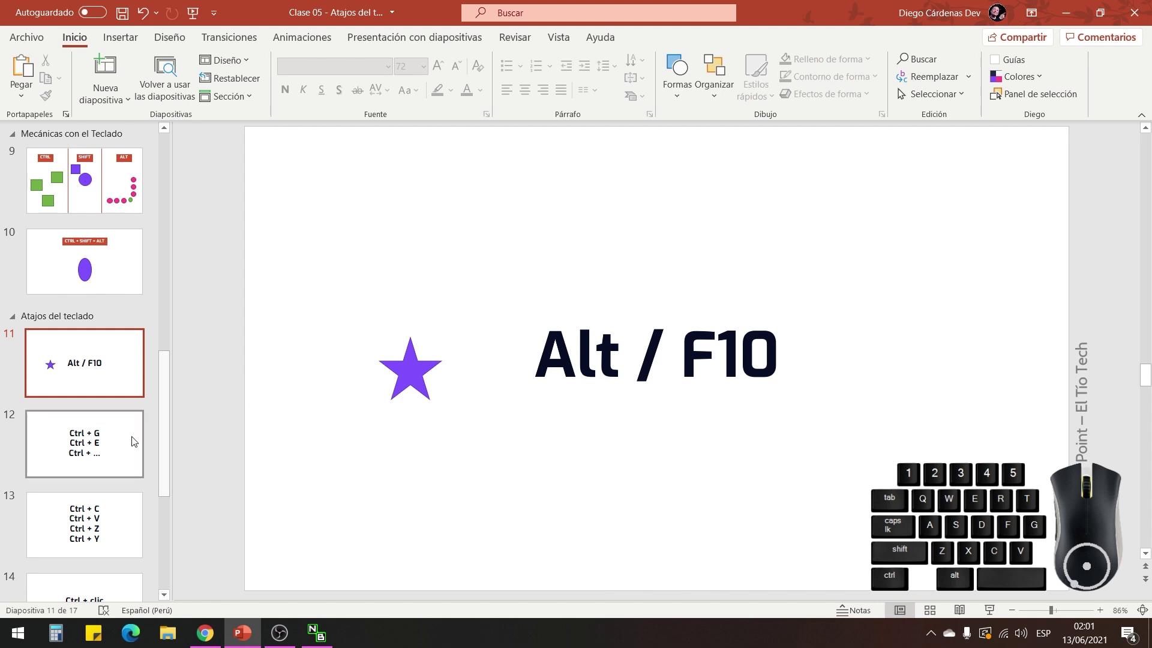
# Show slide 12 with the Ctrl + G list and save the presentation to this PC.
pyautogui.click(113, 451)
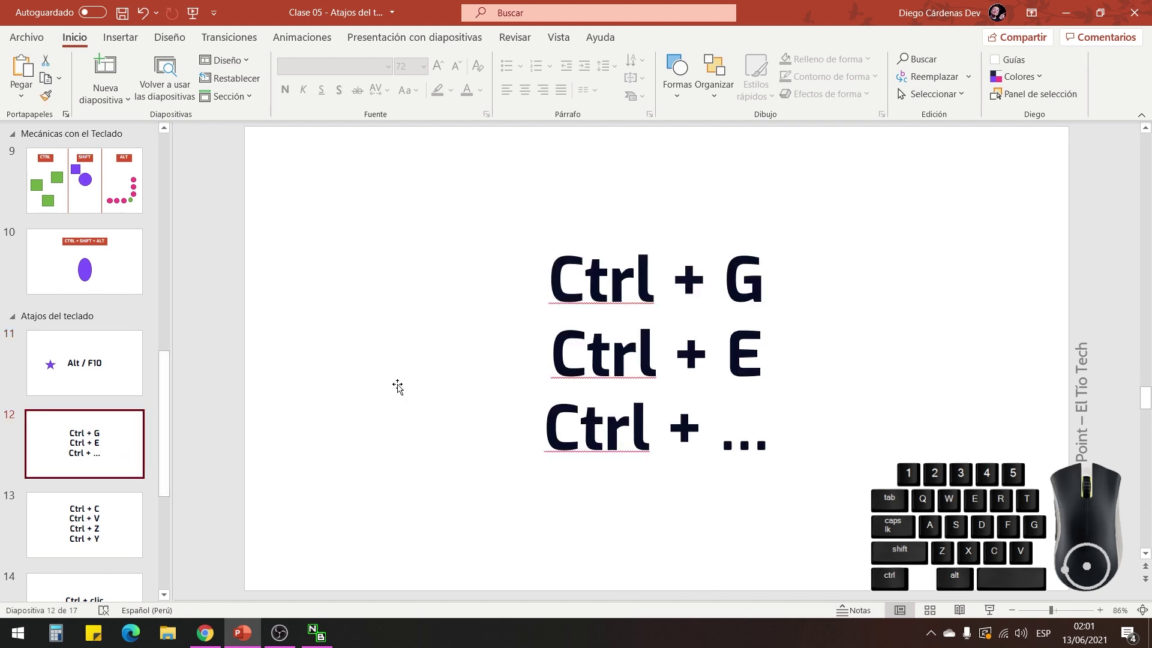
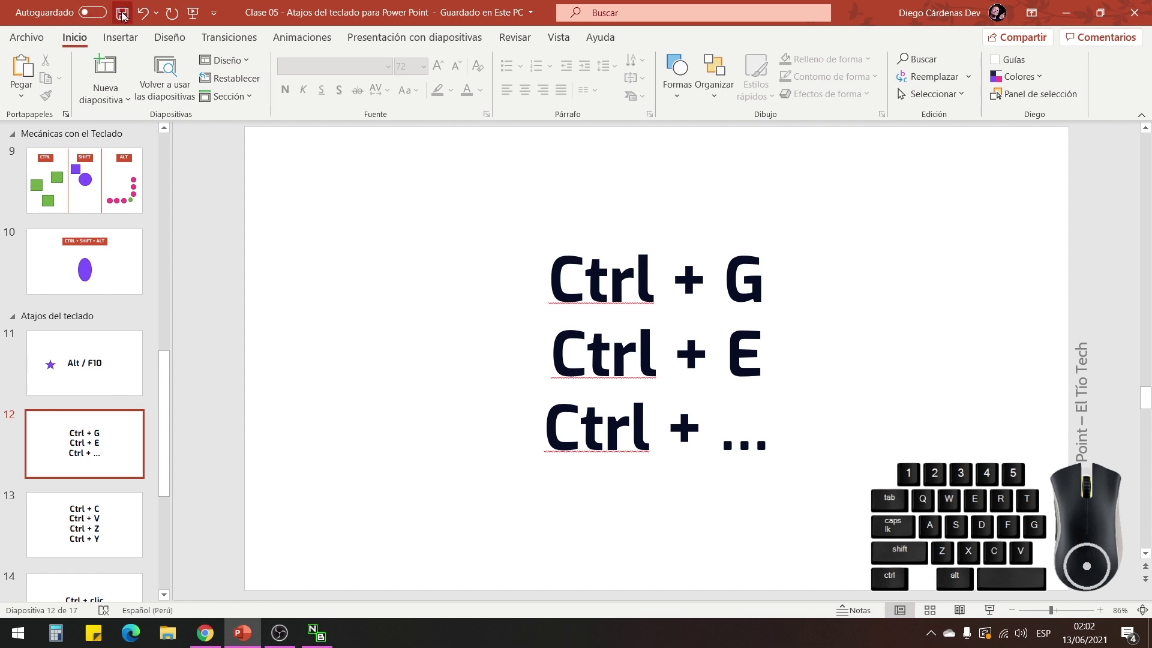
pyautogui.click(125, 15)
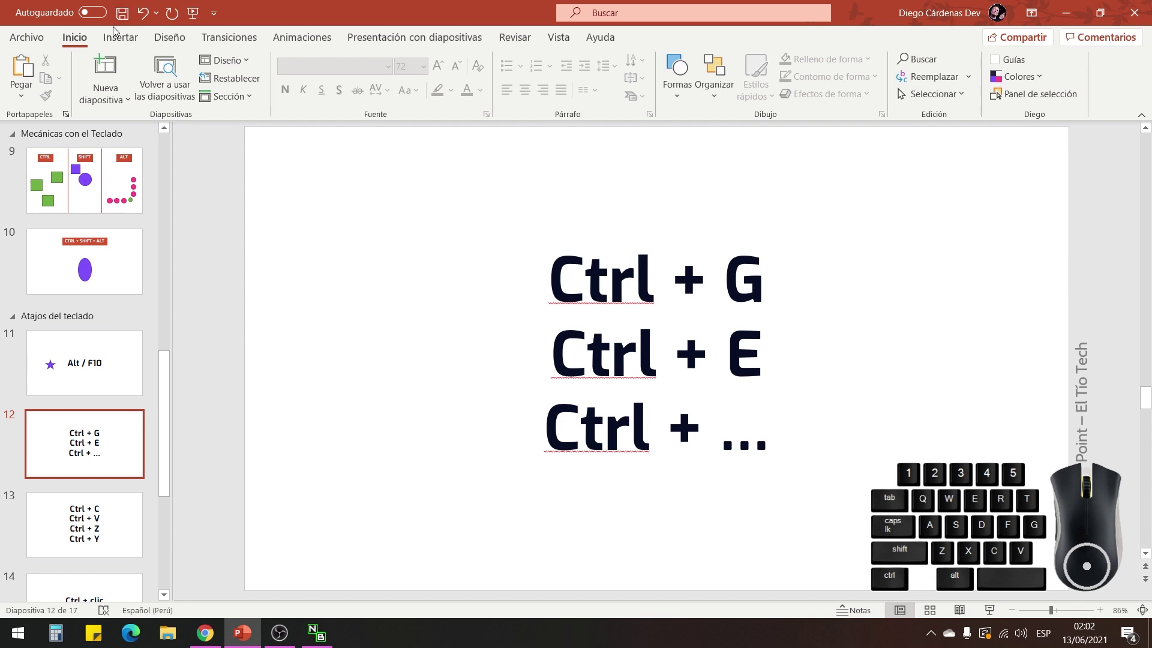
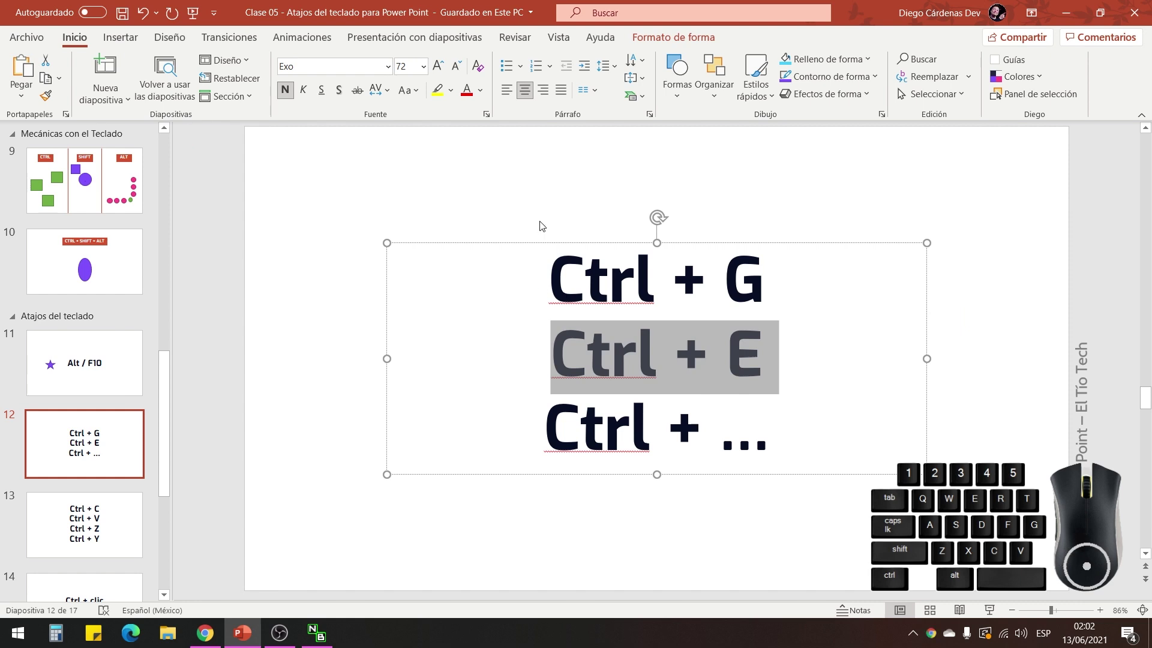
pyautogui.click(544, 225)
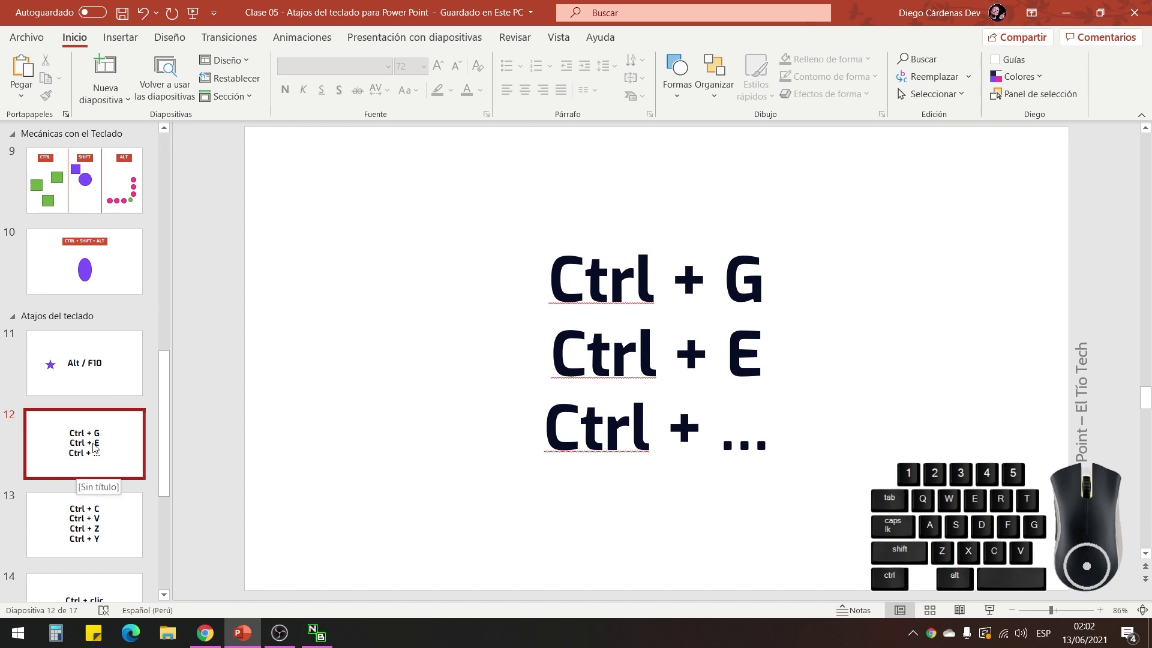
# Focus the thumbnail pane and select every slide in the deck with Ctrl+E.
pyautogui.click(93, 437)
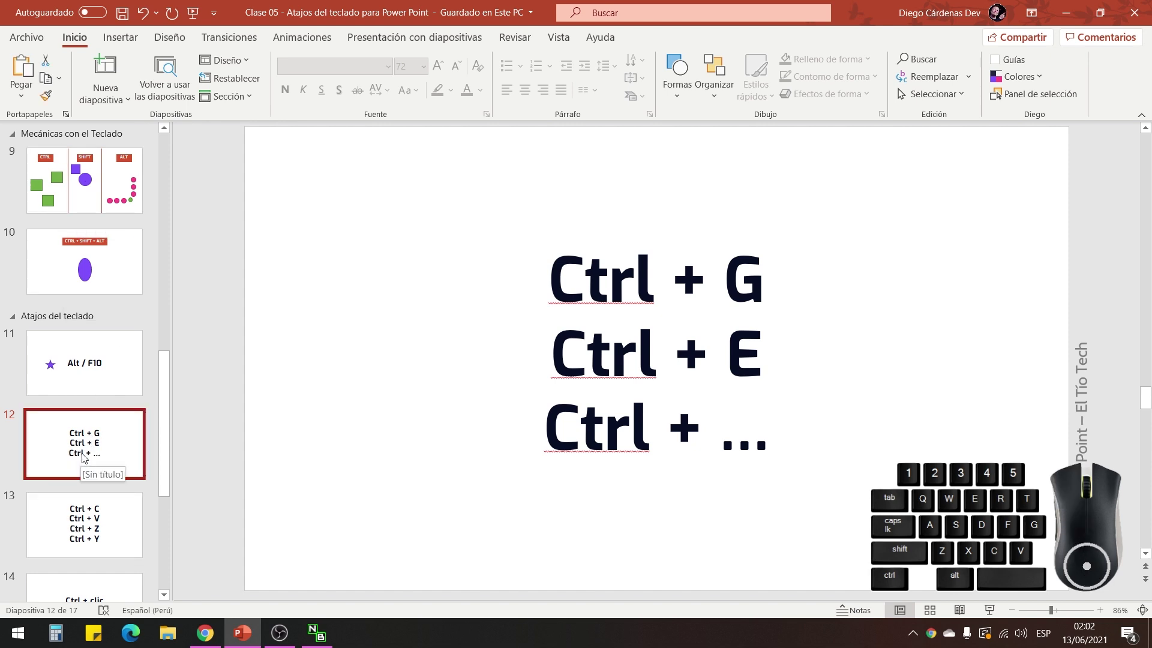
pyautogui.click(92, 437)
pyautogui.press('ctrl+e')
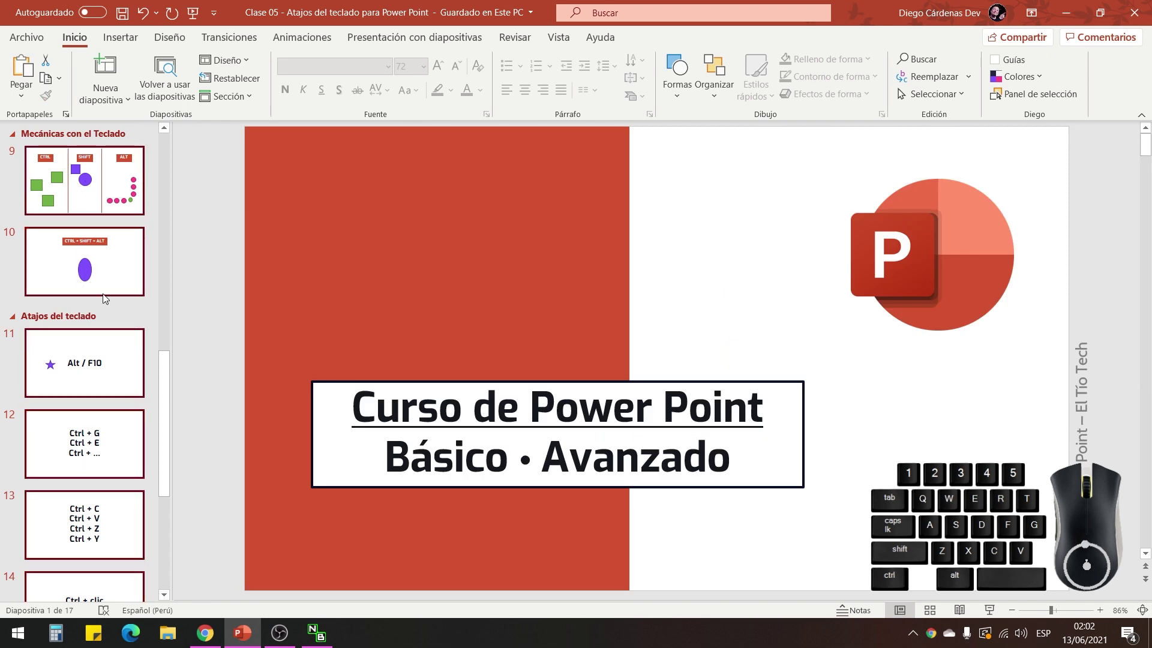
# On slide 9, select the green square, then all CTRL, SHIFT, ALT shapes with Ctrl+E, leaving them unchanged.
pyautogui.click(65, 181)
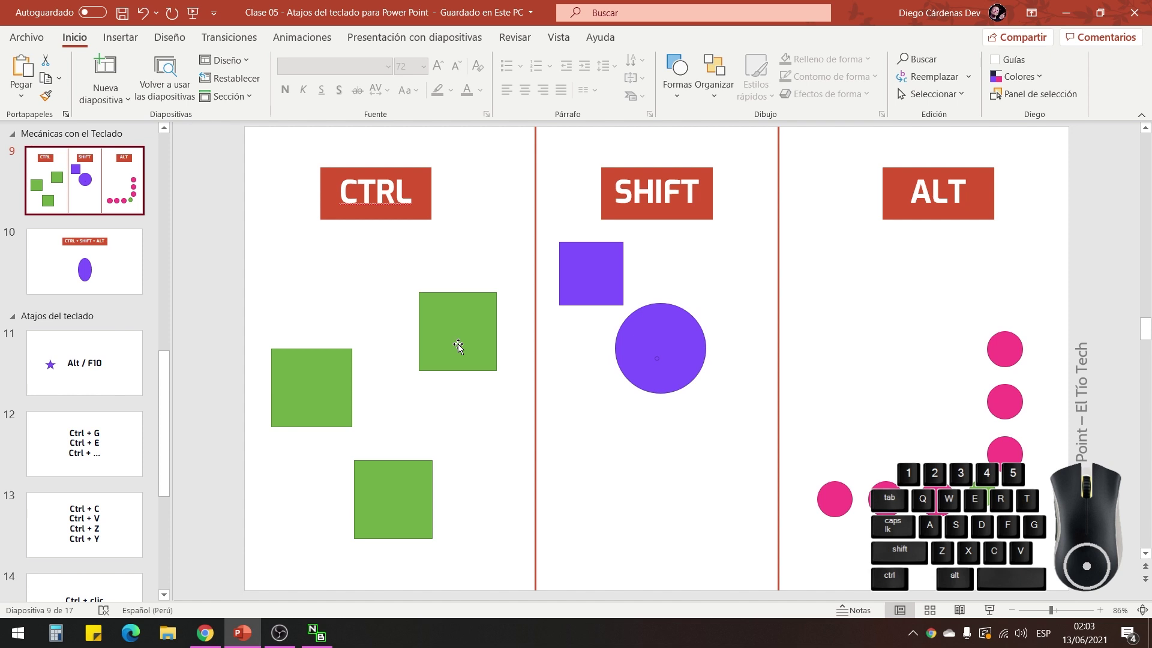
pyautogui.click(459, 320)
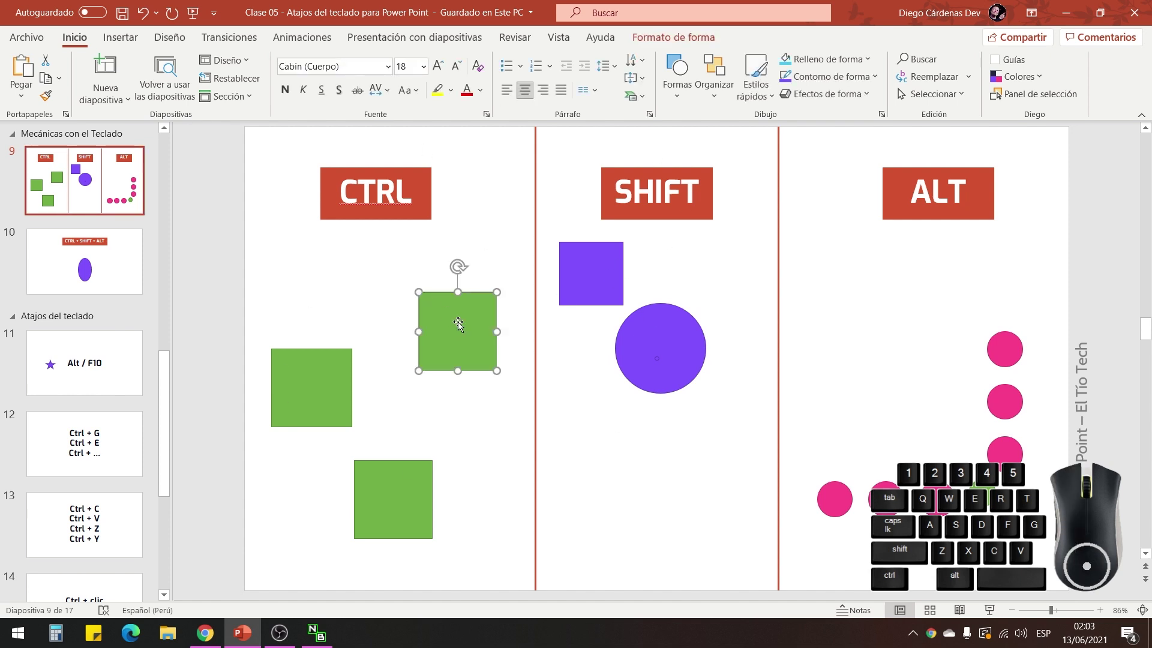
pyautogui.press('ctrl+e')
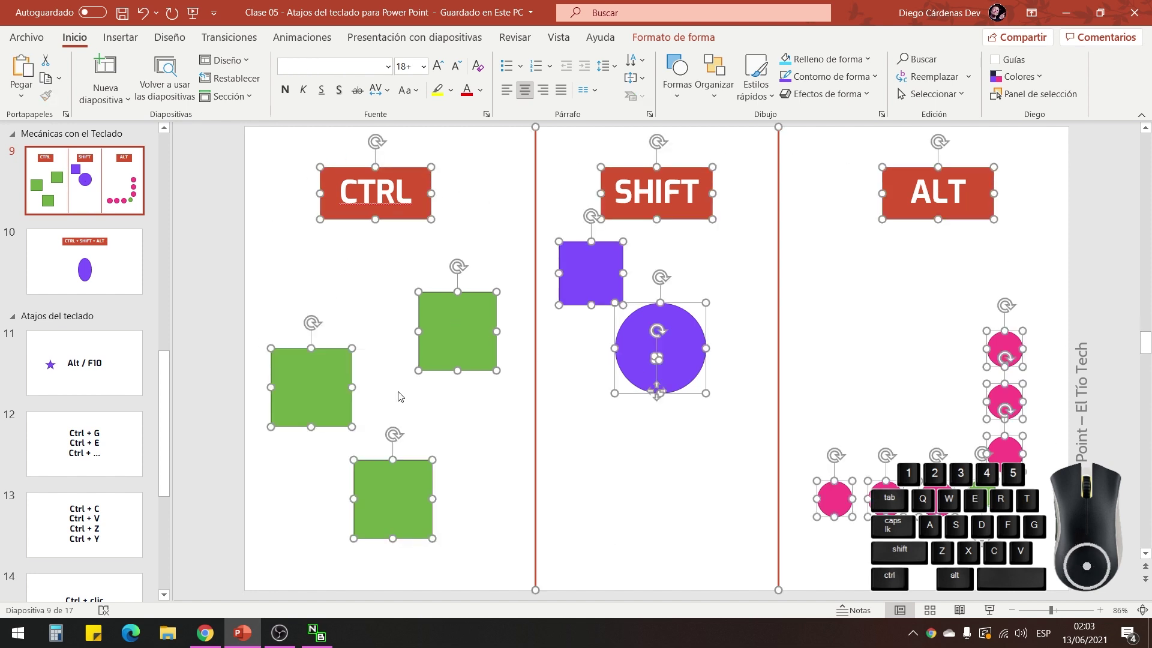
pyautogui.moveTo(455, 341); pyautogui.dragTo(456, 338)
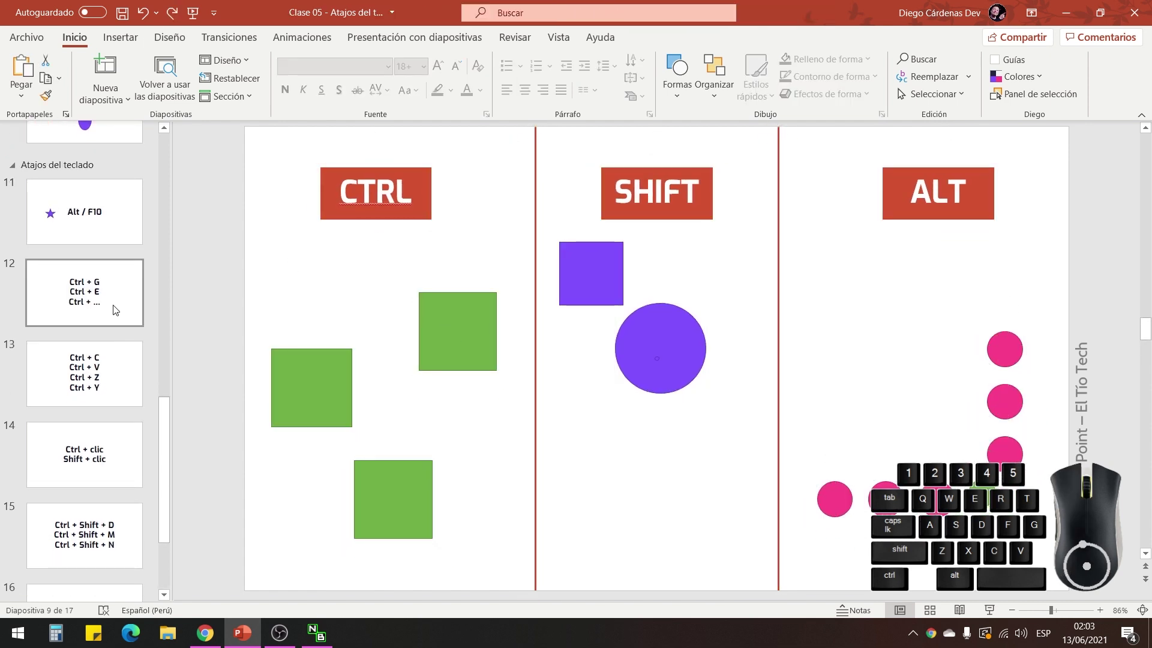
# On slide 12, add emphasis formatting to the last Ctrl + line, then undo it back to plain text.
pyautogui.click(114, 304)
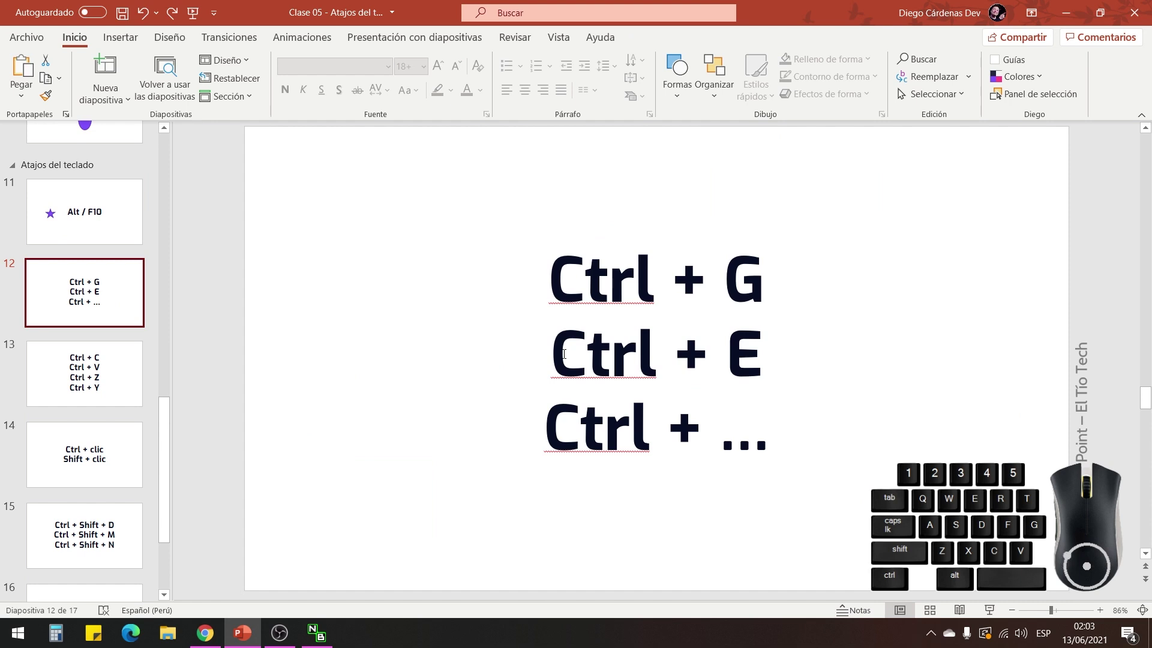
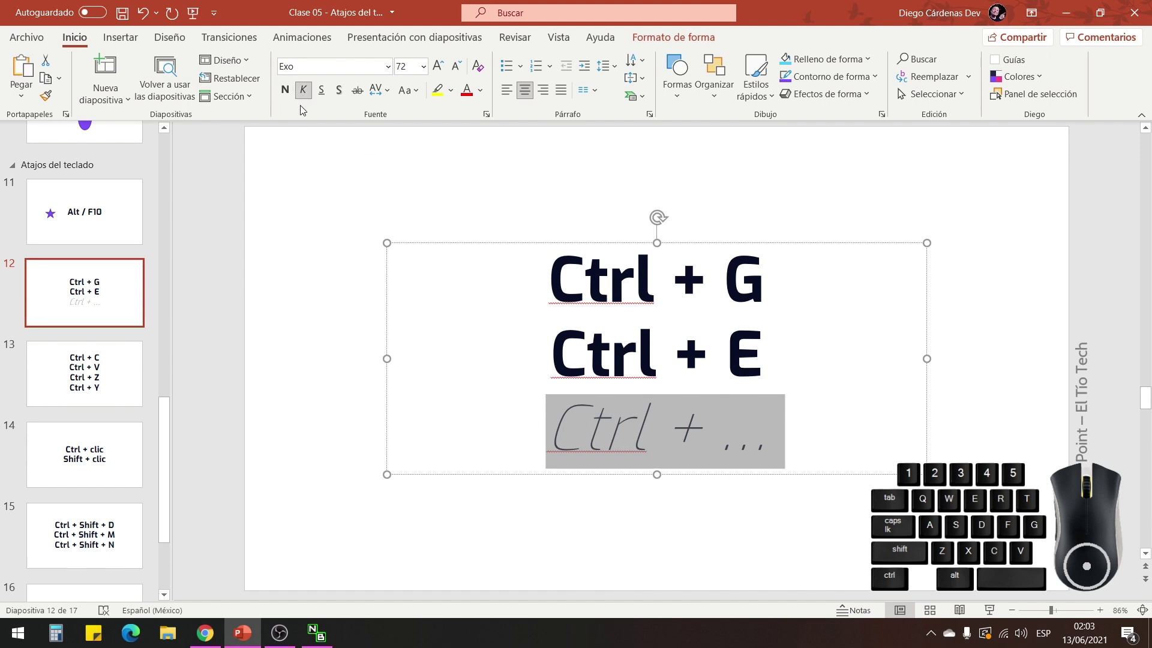
pyautogui.press('ctrl+s')
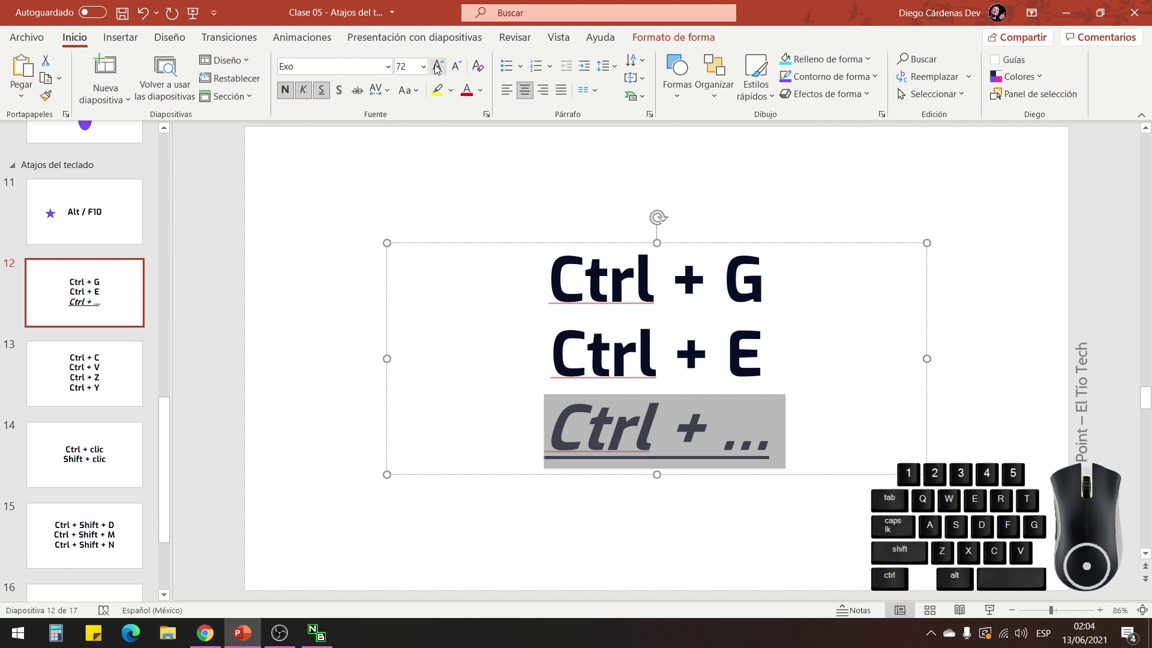
pyautogui.click(310, 97)
pyautogui.click(329, 98)
pyautogui.click(345, 244)
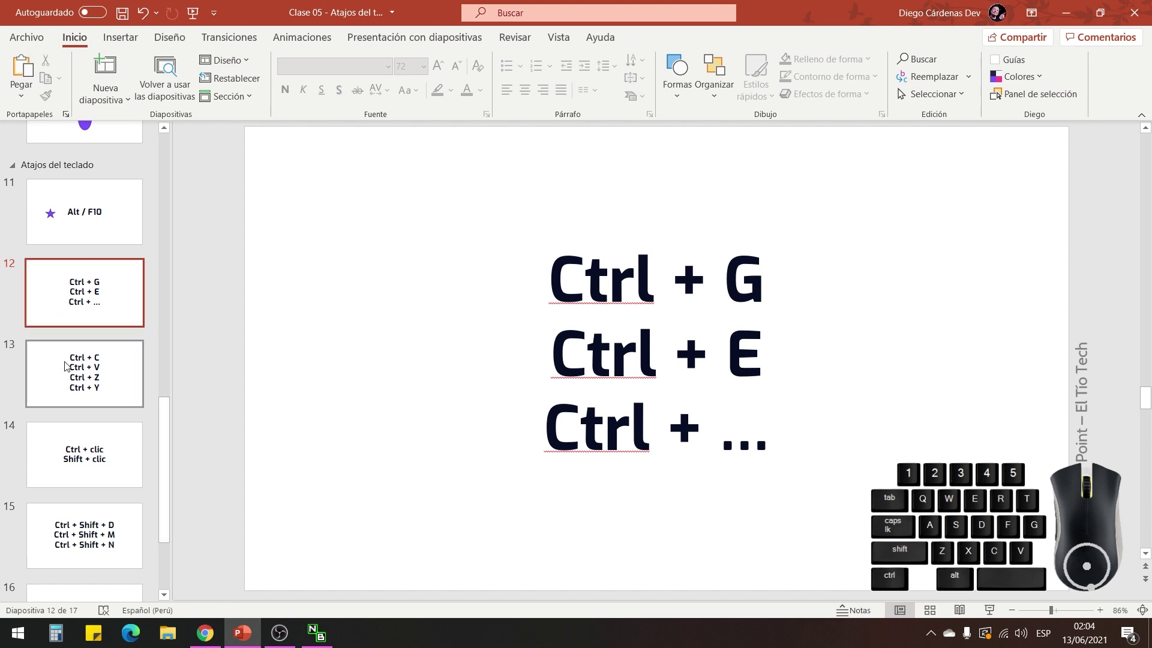
# Duplicate slide 13, 'Ctrl + C, V, Z, Y', so an identical slide 14 follows it.
pyautogui.click(74, 378)
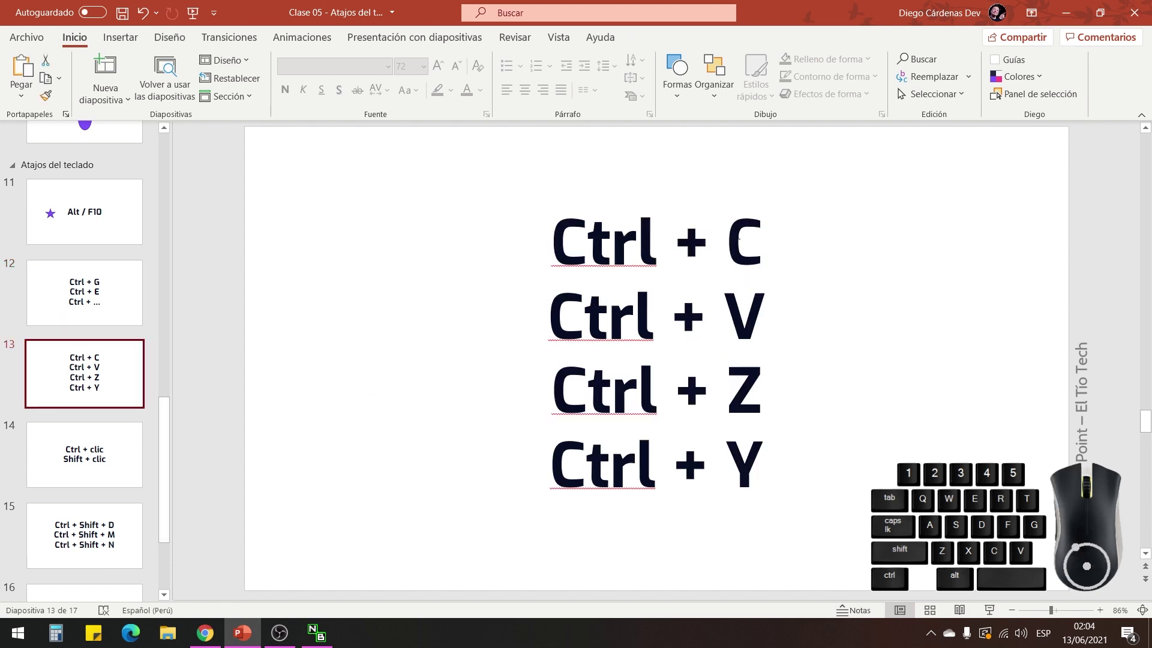
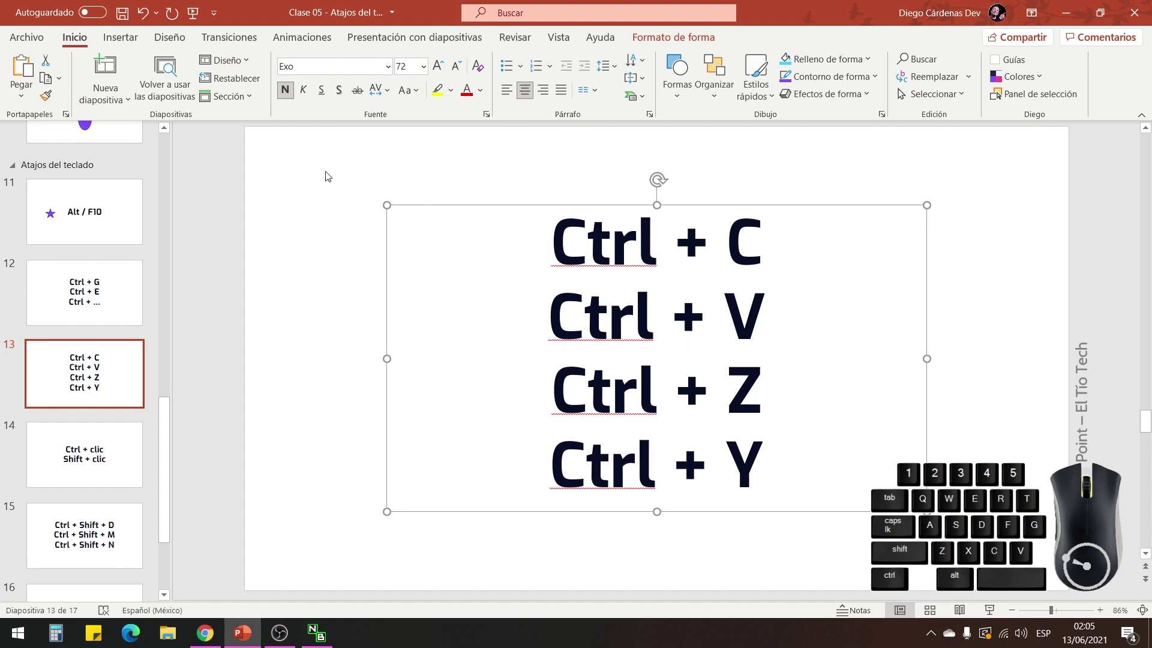
pyautogui.click(116, 105)
pyautogui.click(125, 313)
pyautogui.click(436, 293)
pyautogui.press('ctrl+v')
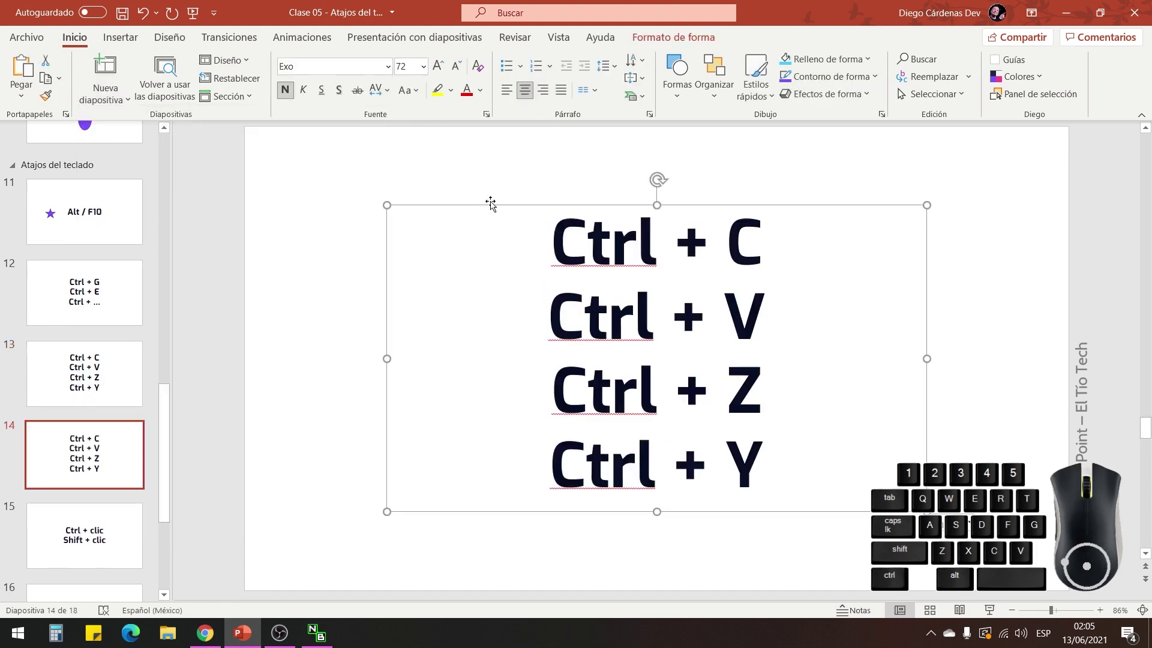
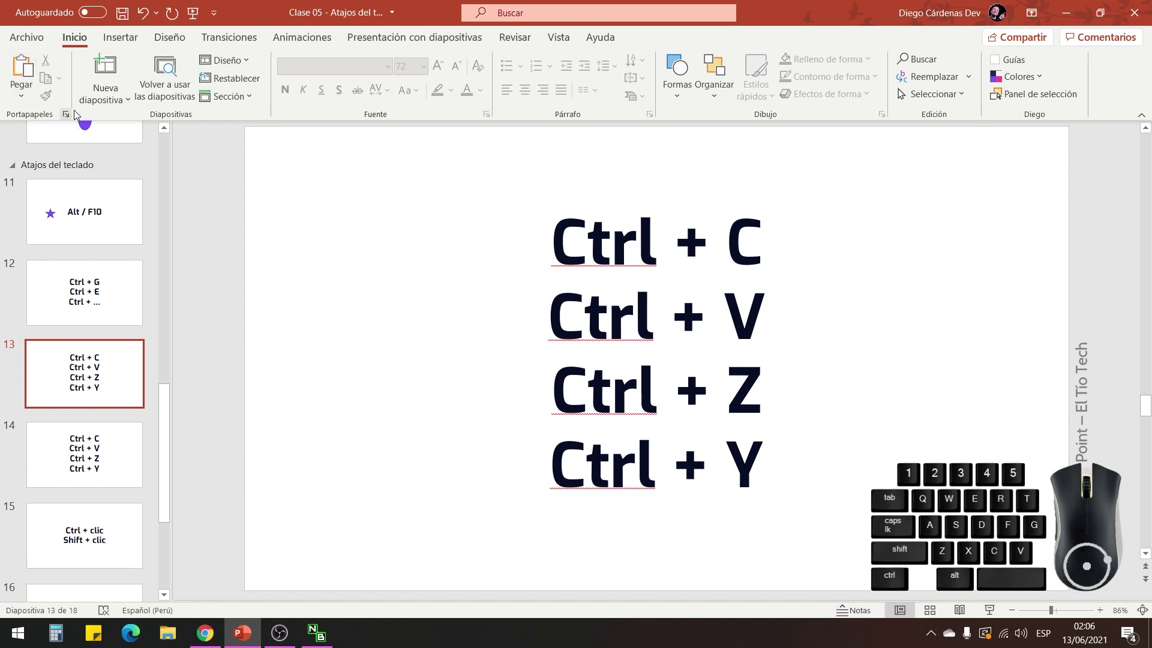
# Show the clipboard history pane listing the copied 'Ctrl + C, V, Z, Y' slide.
pyautogui.click(68, 117)
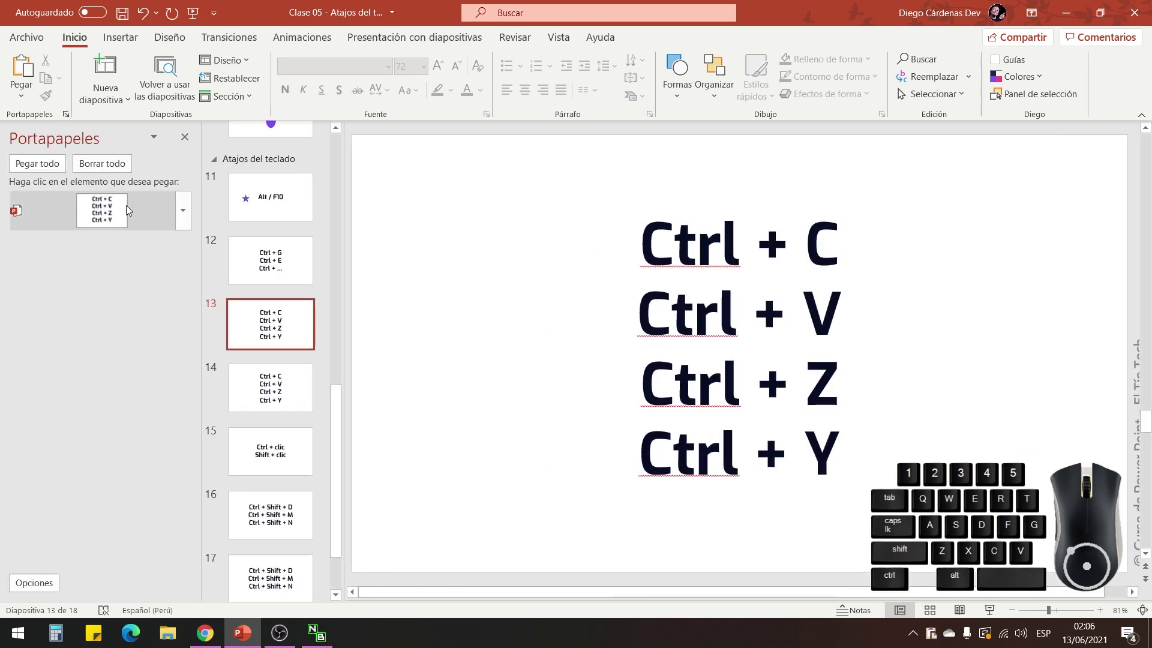
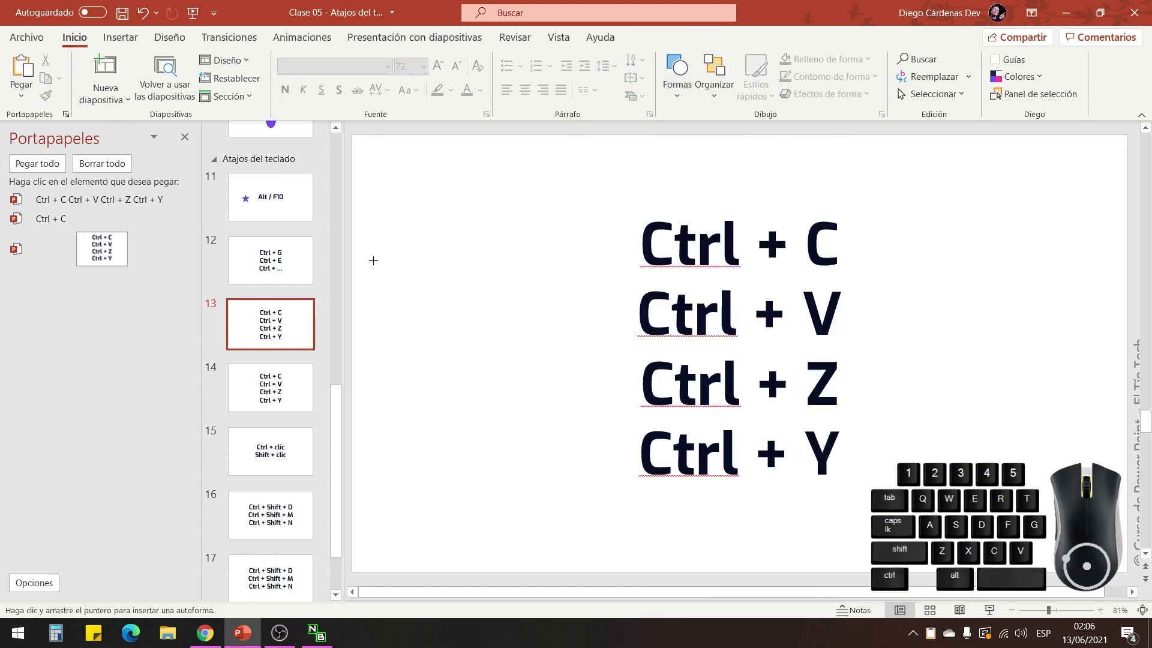
# Draw a perfect purple circle left of the shortcut text on slide 13 and copy it.
pyautogui.moveTo(385, 261); pyautogui.dragTo(525, 395)
pyautogui.moveTo(467, 327); pyautogui.dragTo(481, 348)
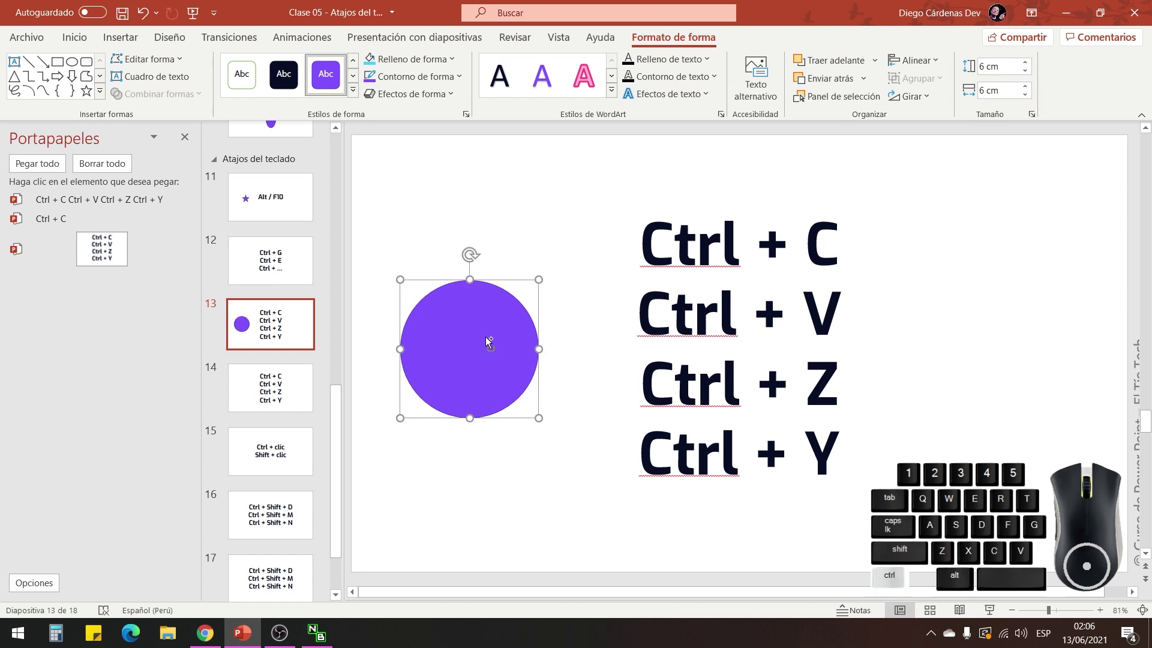
pyautogui.press('ctrl+c')
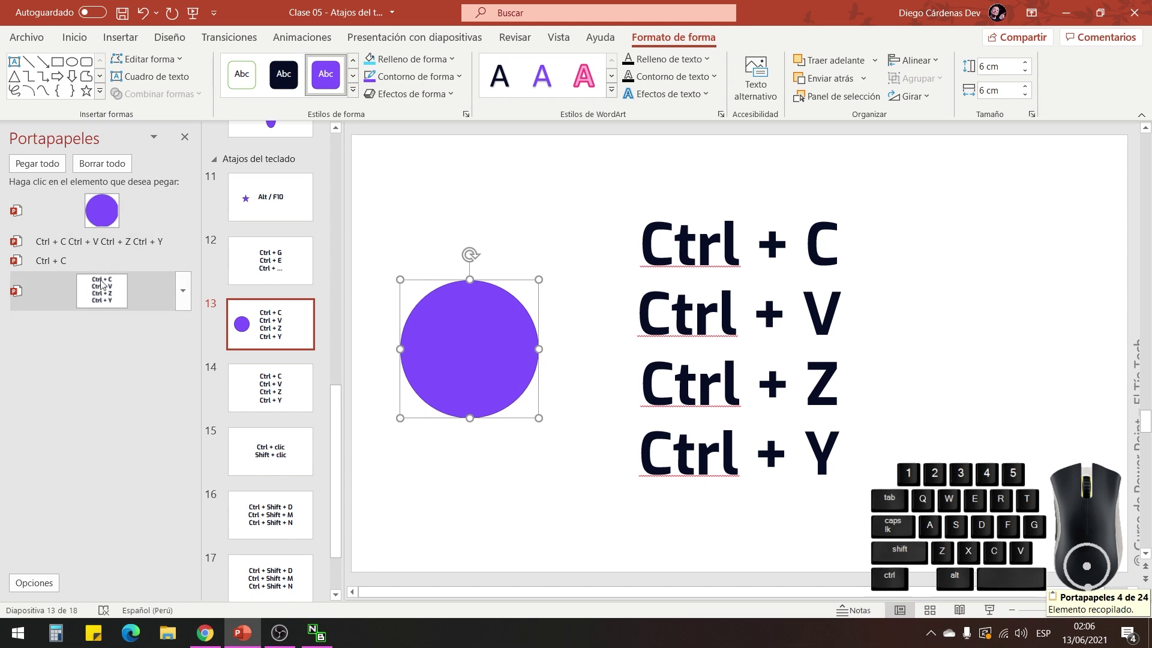
# On slide 14, paste the circle and the shortcut text from the clipboard pane.
pyautogui.click(278, 392)
pyautogui.click(102, 220)
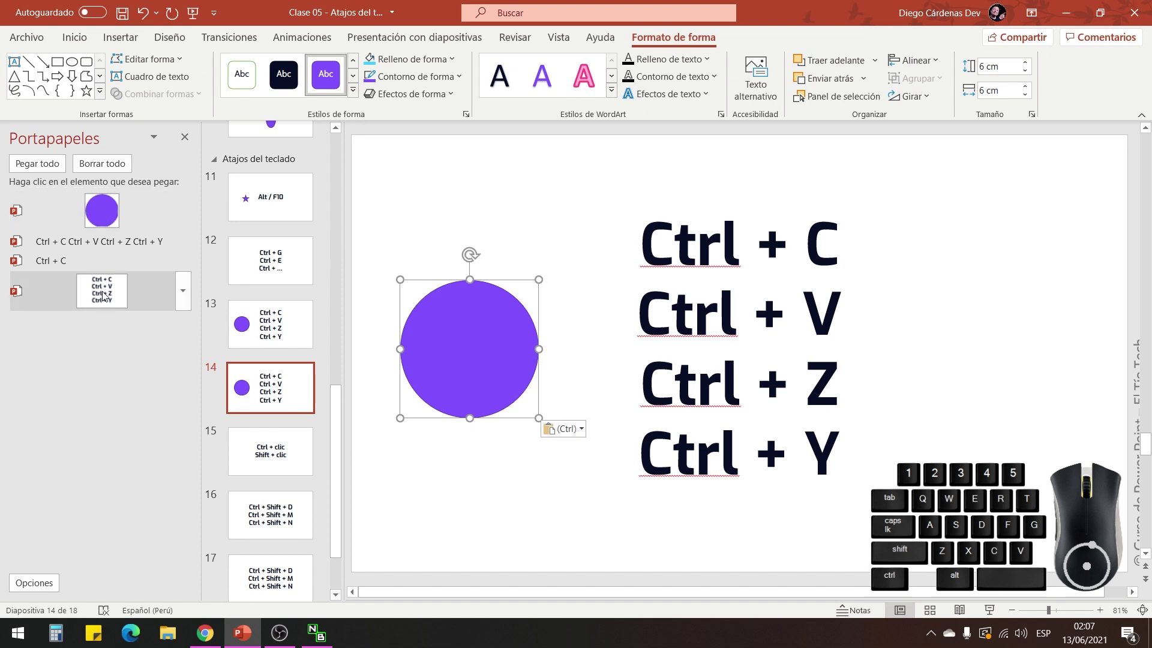
pyautogui.click(109, 293)
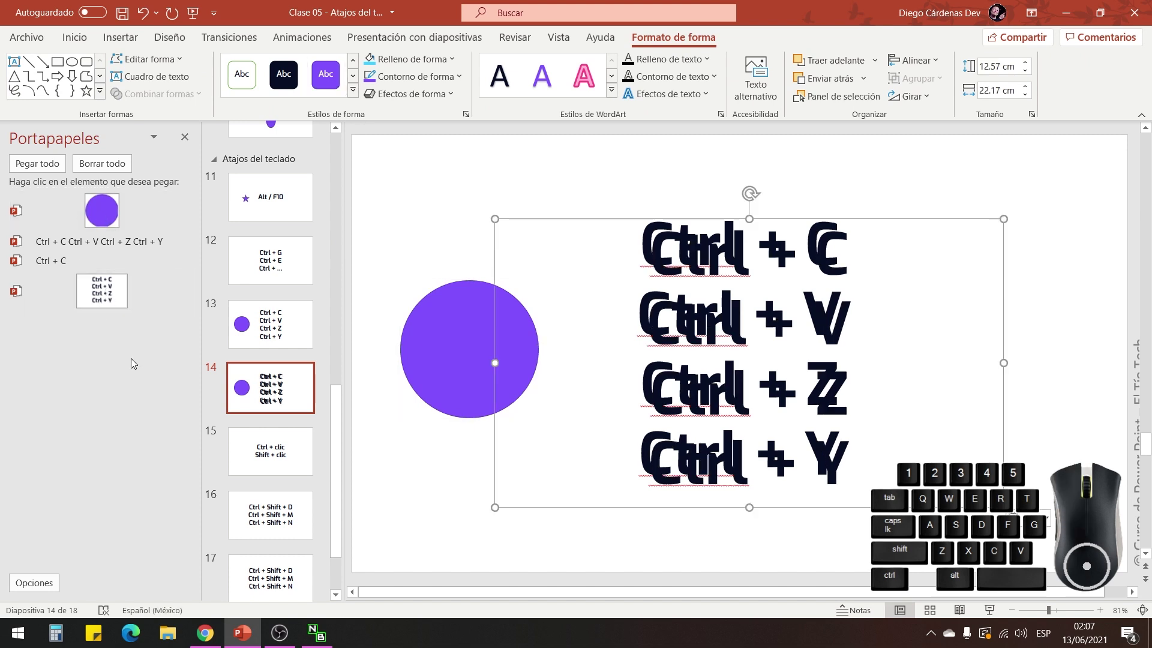
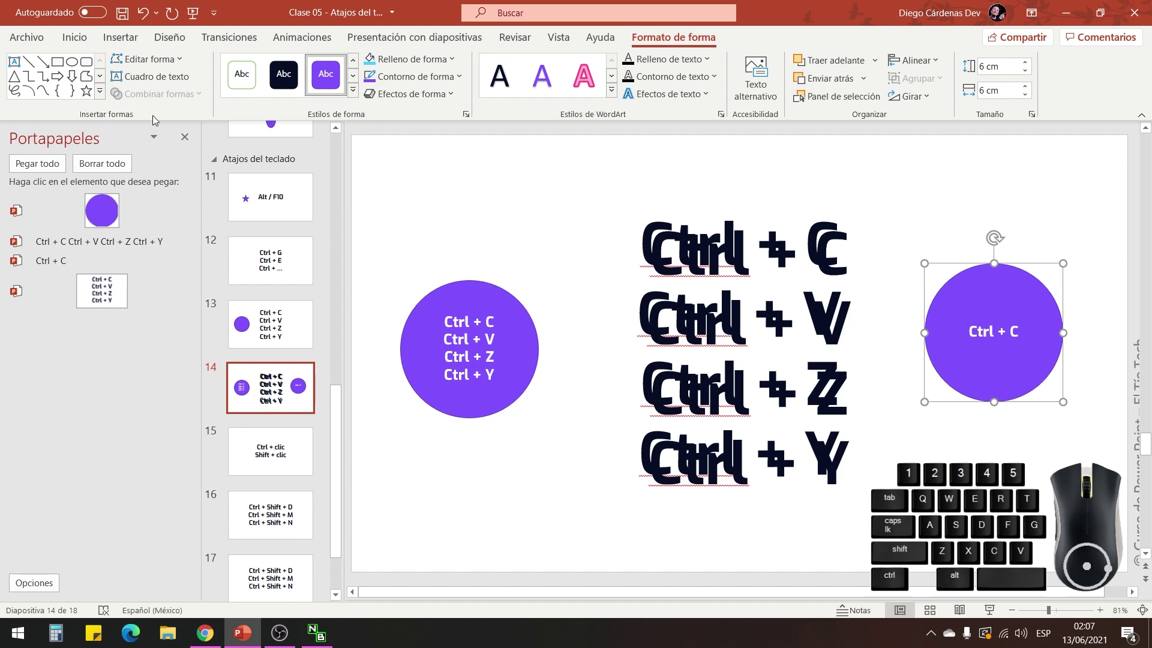
# Undo the pasted items with repeated Ctrl+Z and return to slide 13.
pyautogui.click(76, 41)
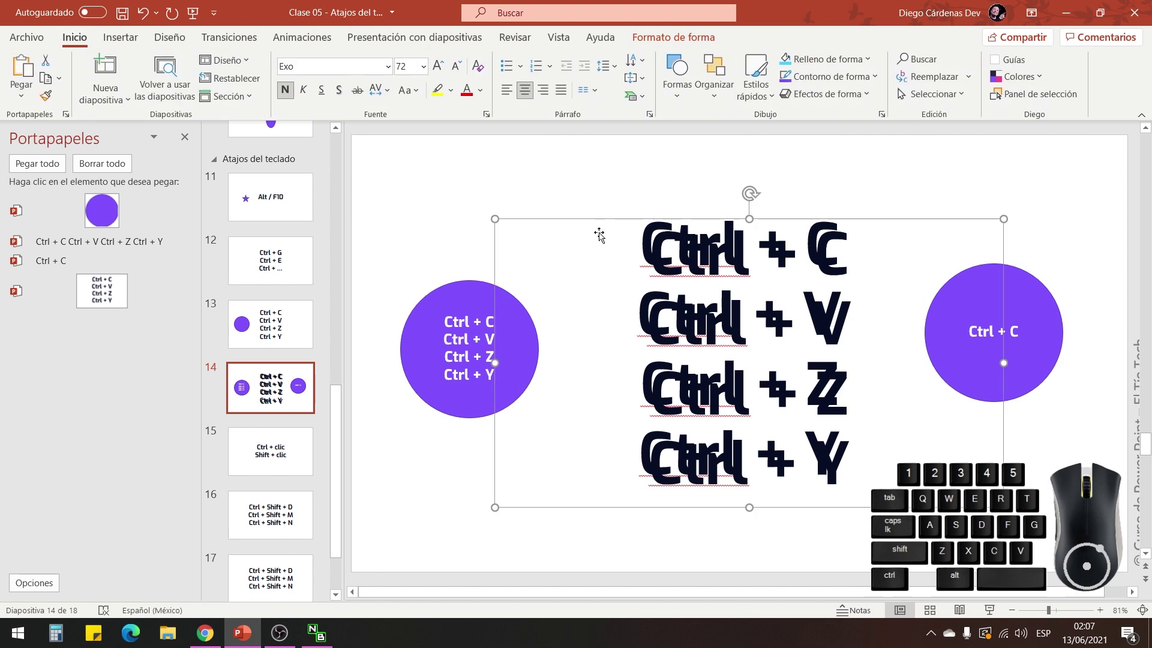
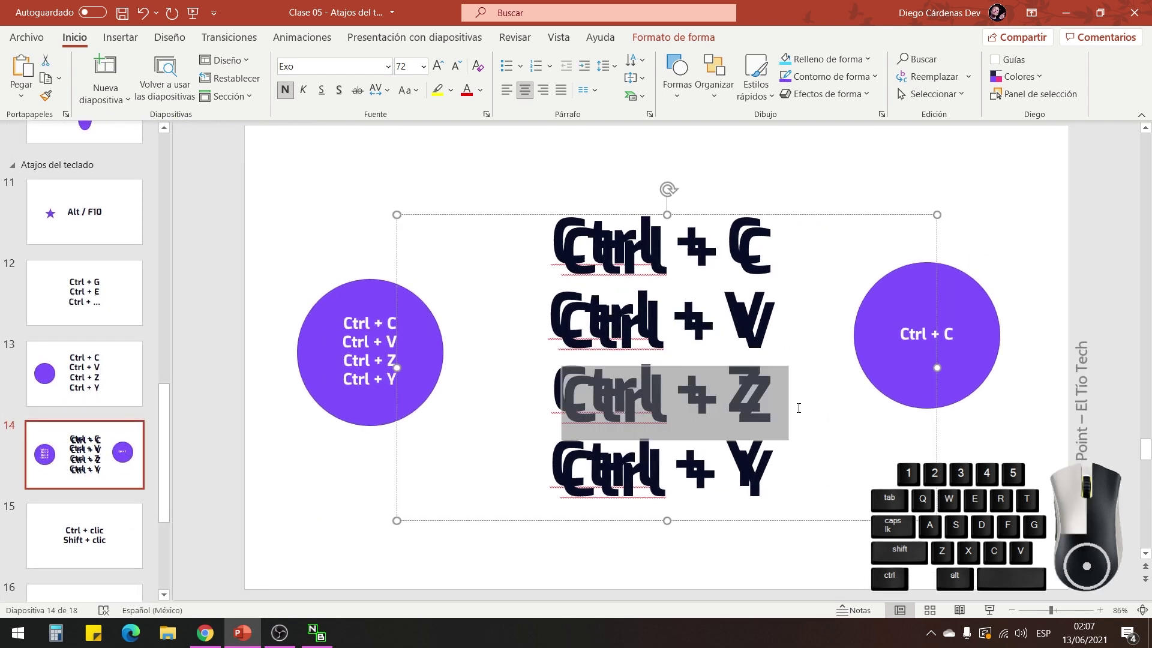
pyautogui.click(734, 194)
pyautogui.press('ctrl+z')
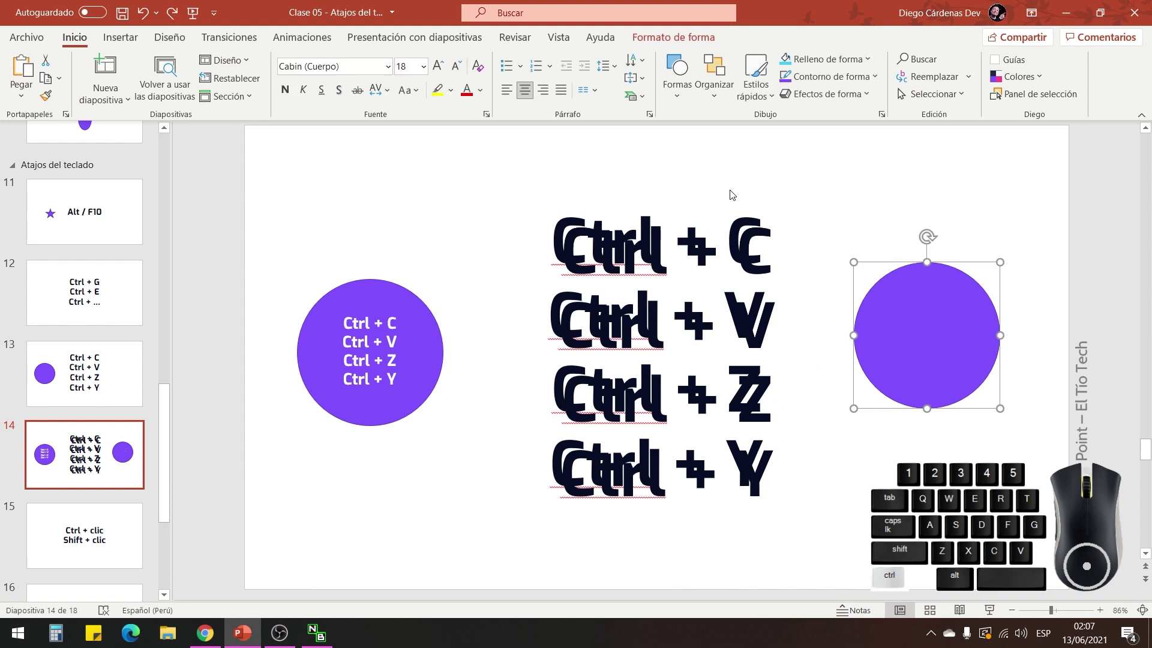
pyautogui.press('ctrl+z')
pyautogui.press('ctrl+z')
pyautogui.press('ctrl+z')
pyautogui.press('ctrl+z')
pyautogui.press('ctrl+z')
pyautogui.press('ctrl+z')
pyautogui.press('ctrl+z')
pyautogui.press('ctrl+z')
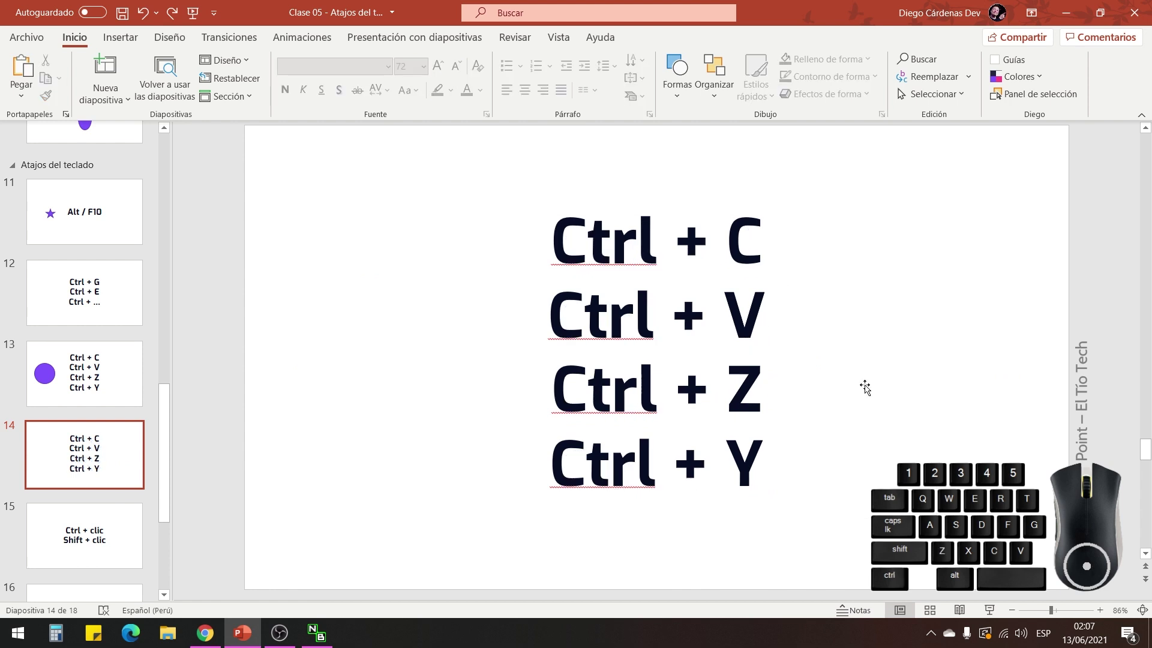
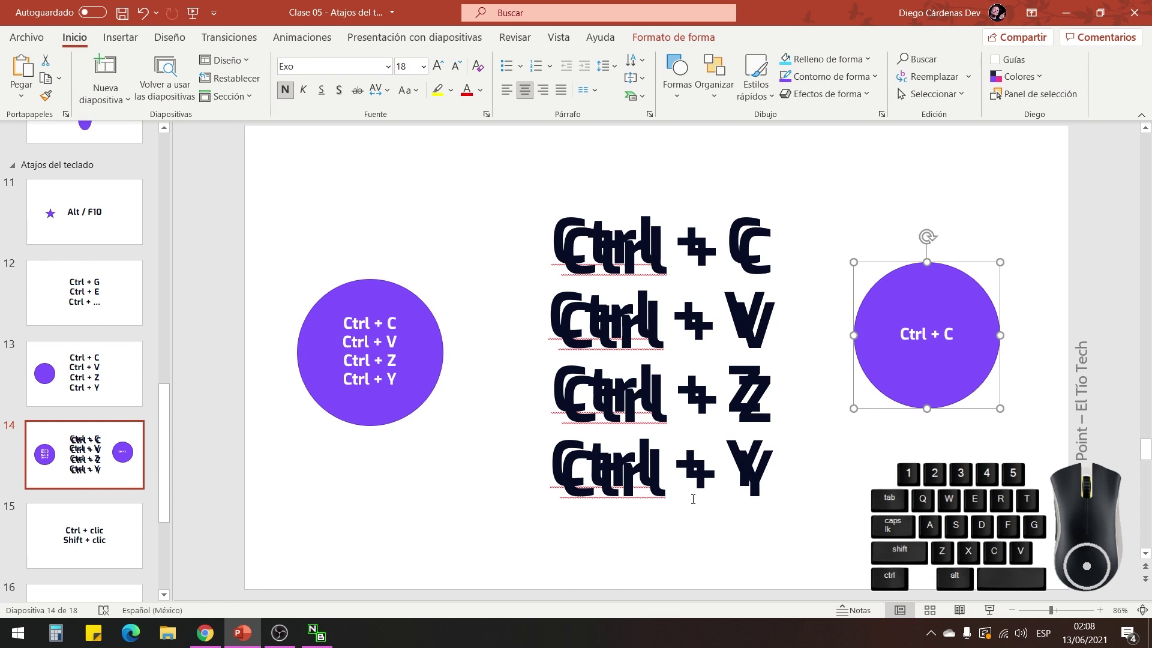
pyautogui.click(117, 392)
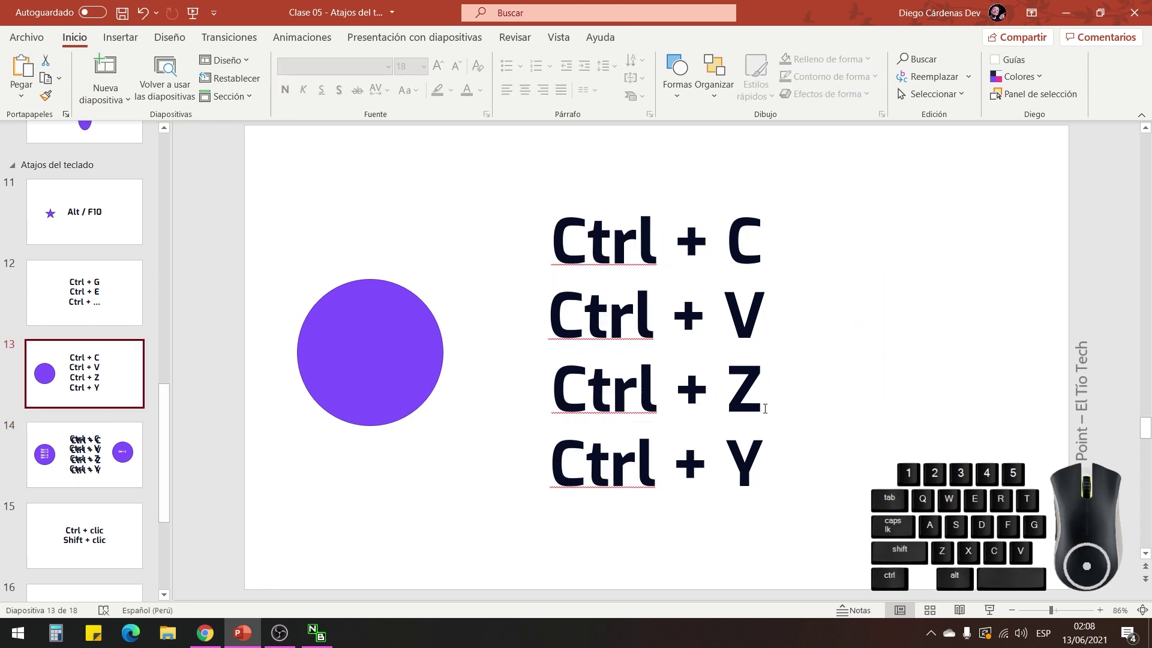
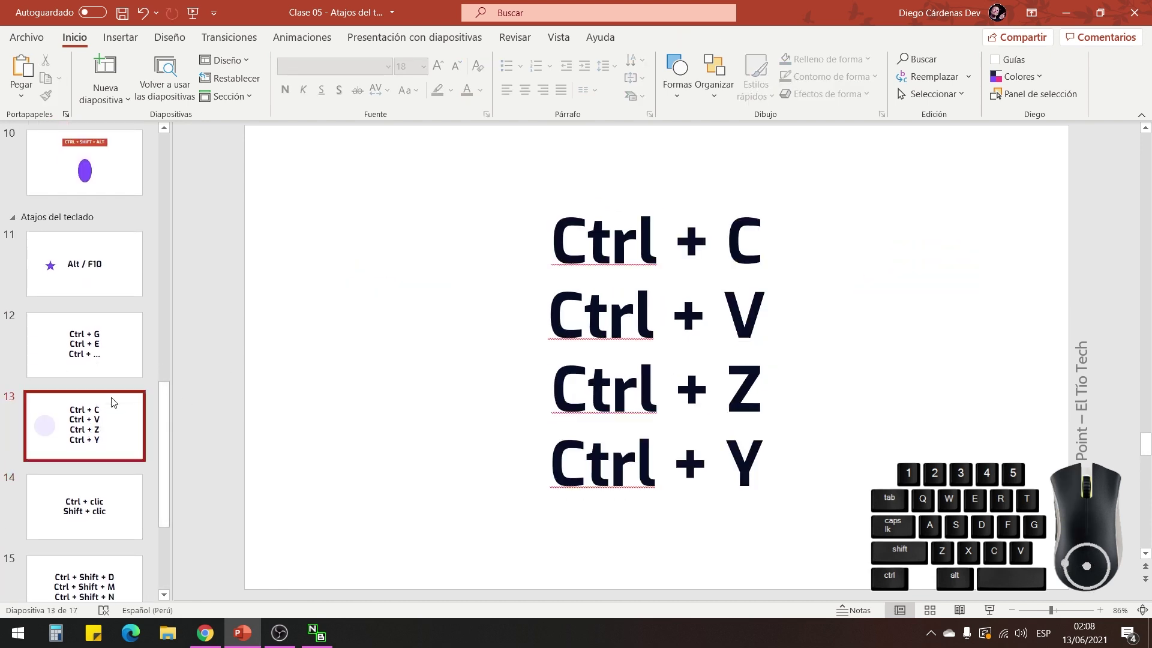
# Visit slide 14's 'Ctrl + clic' text without changing it and scroll back toward slide 9.
pyautogui.scroll(-3)
pyautogui.click(92, 436)
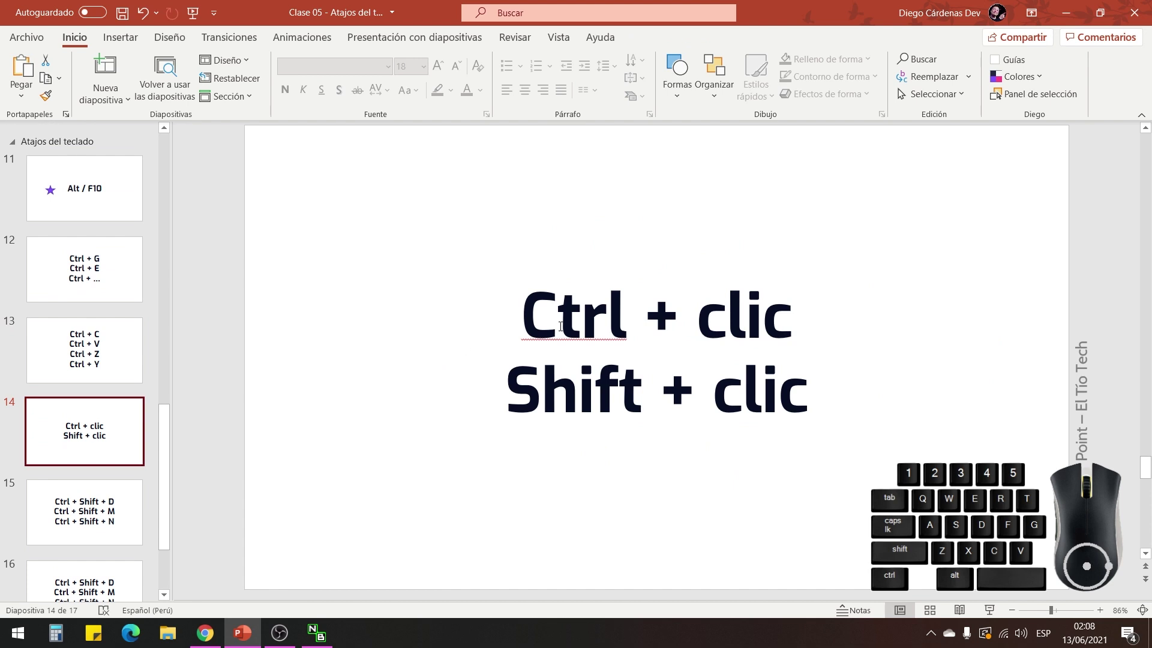
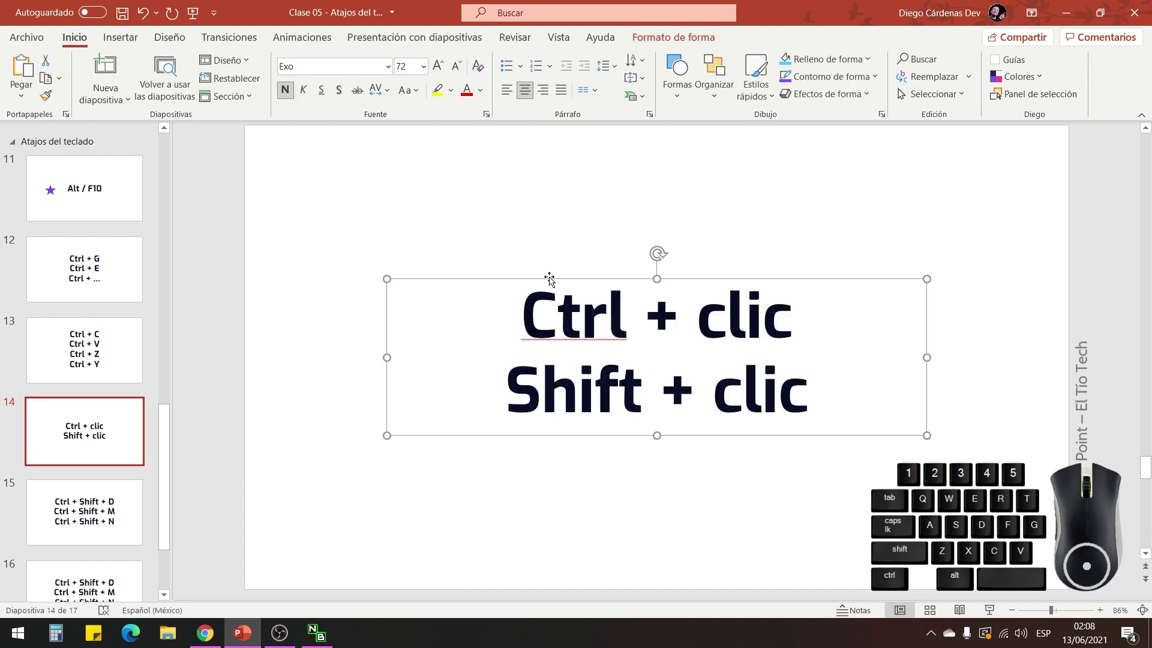
pyautogui.click(567, 264)
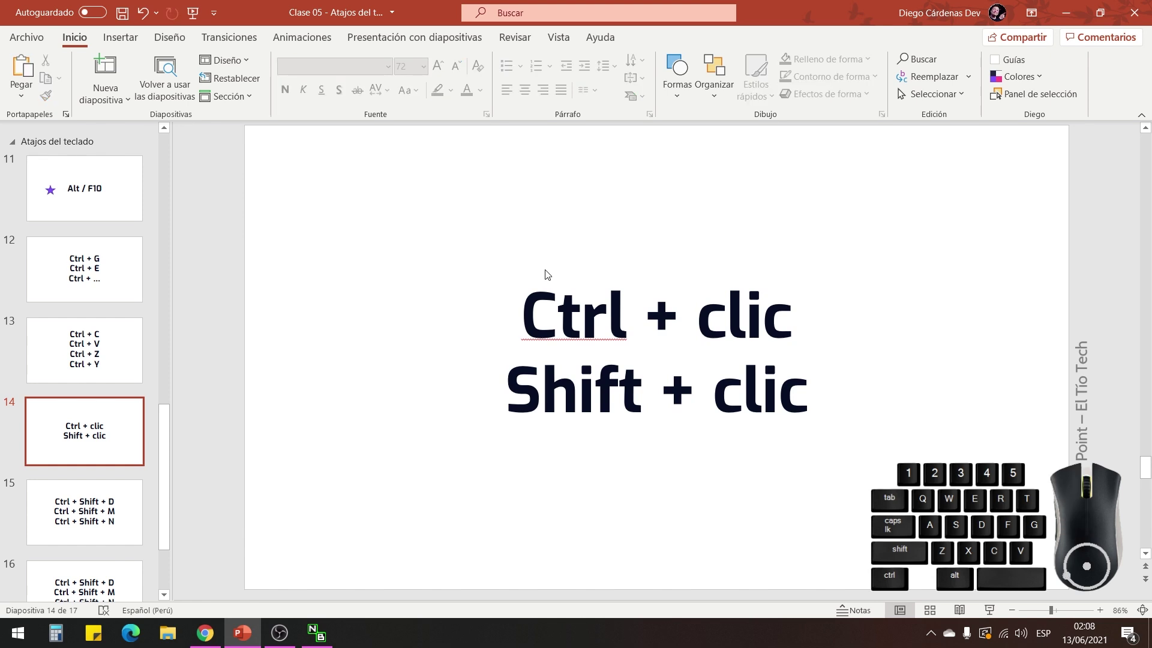
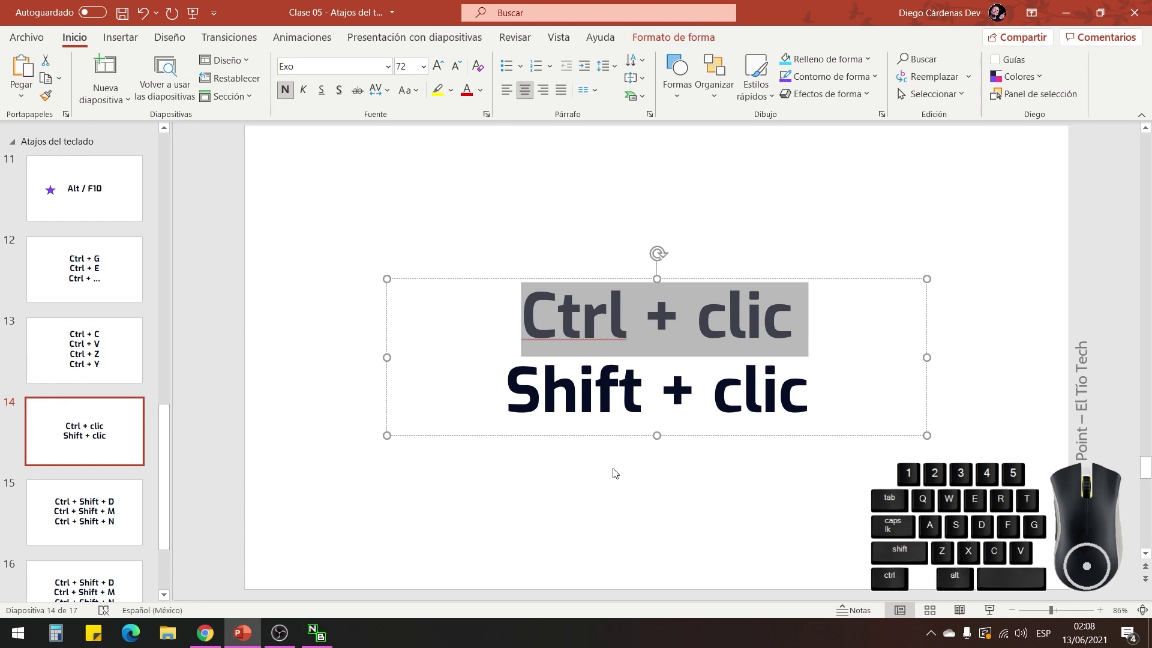
pyautogui.click(616, 473)
pyautogui.scroll(3)
pyautogui.click(85, 320)
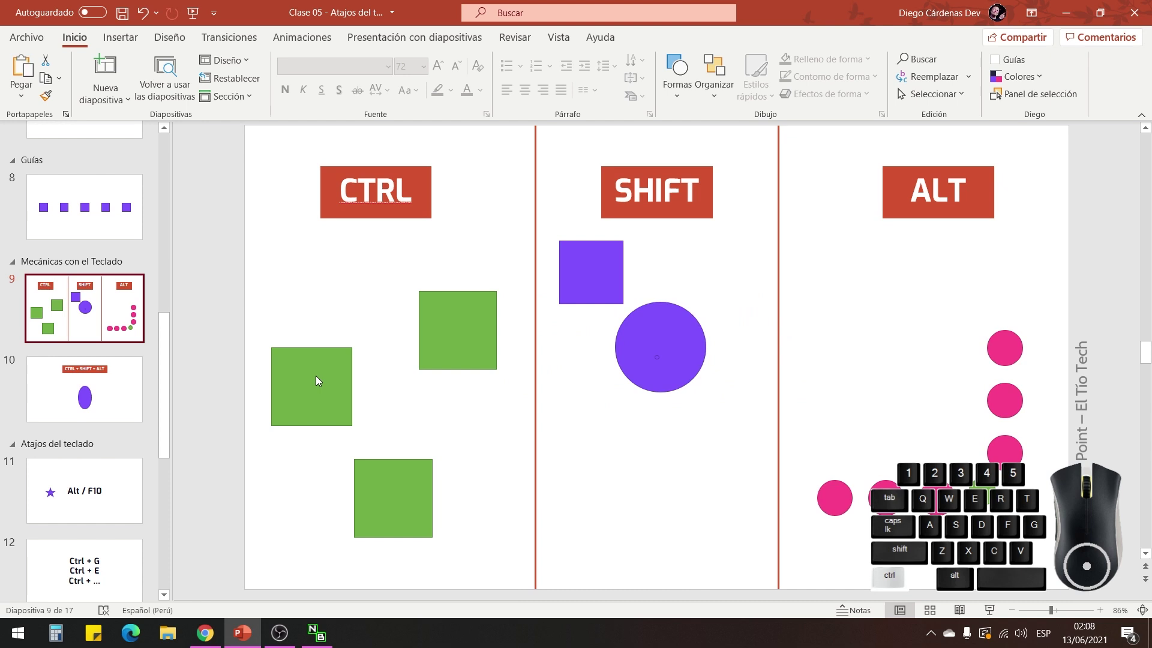
pyautogui.click(318, 374)
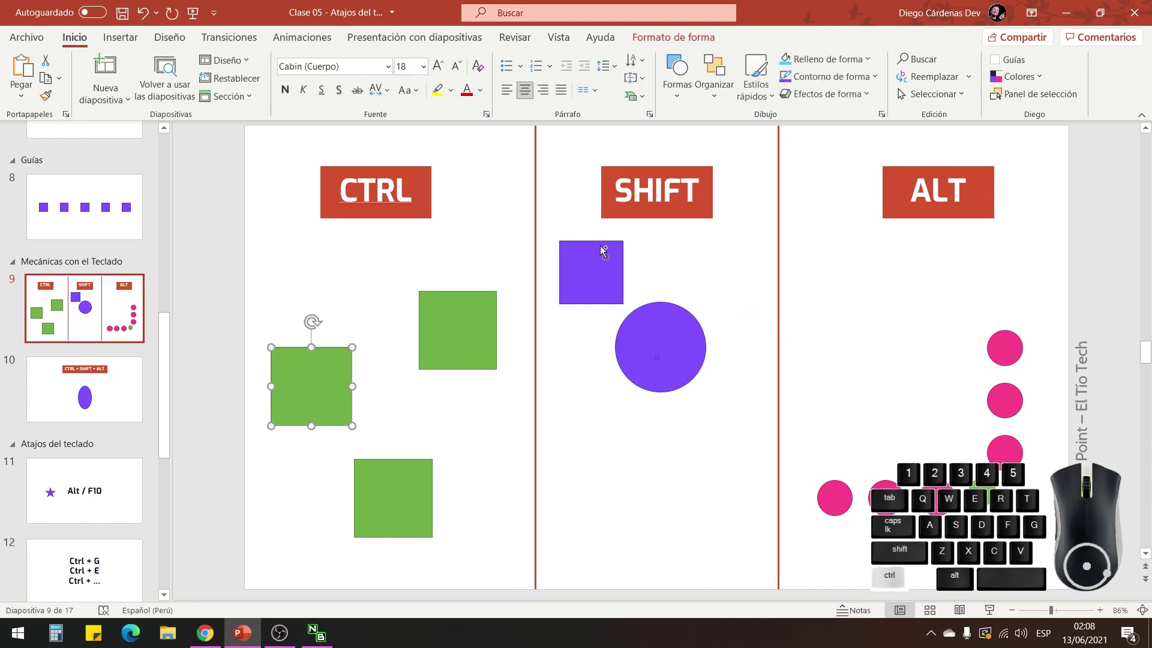
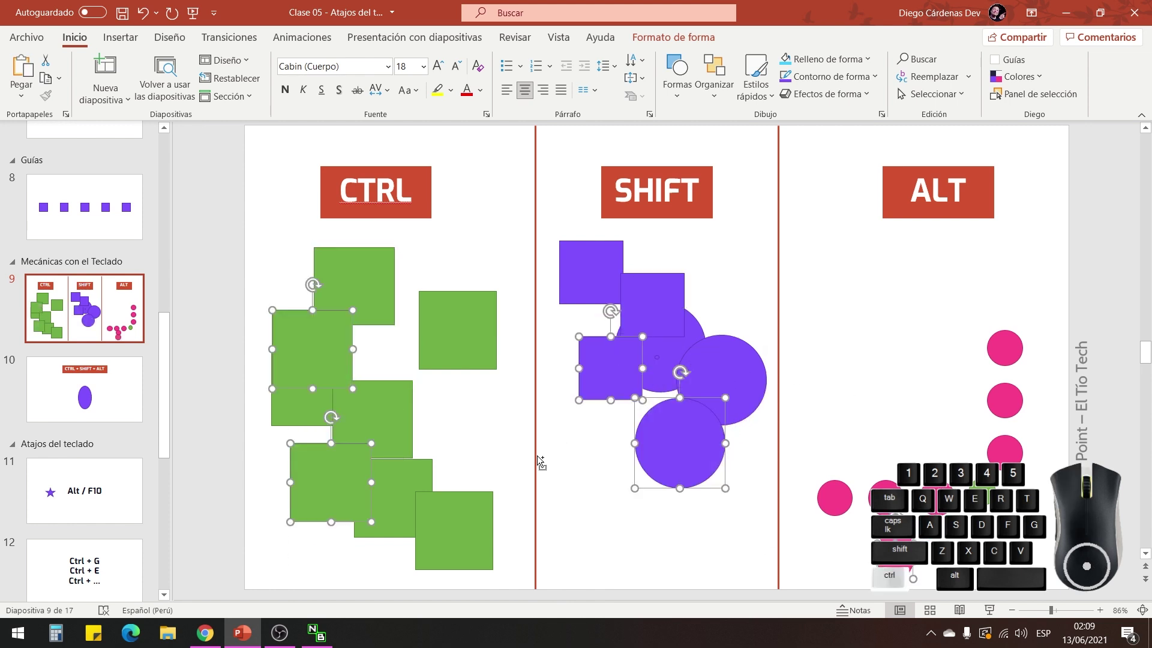
pyautogui.press('ctrl+z')
pyautogui.press('ctrl+z')
pyautogui.press('ctrl+z')
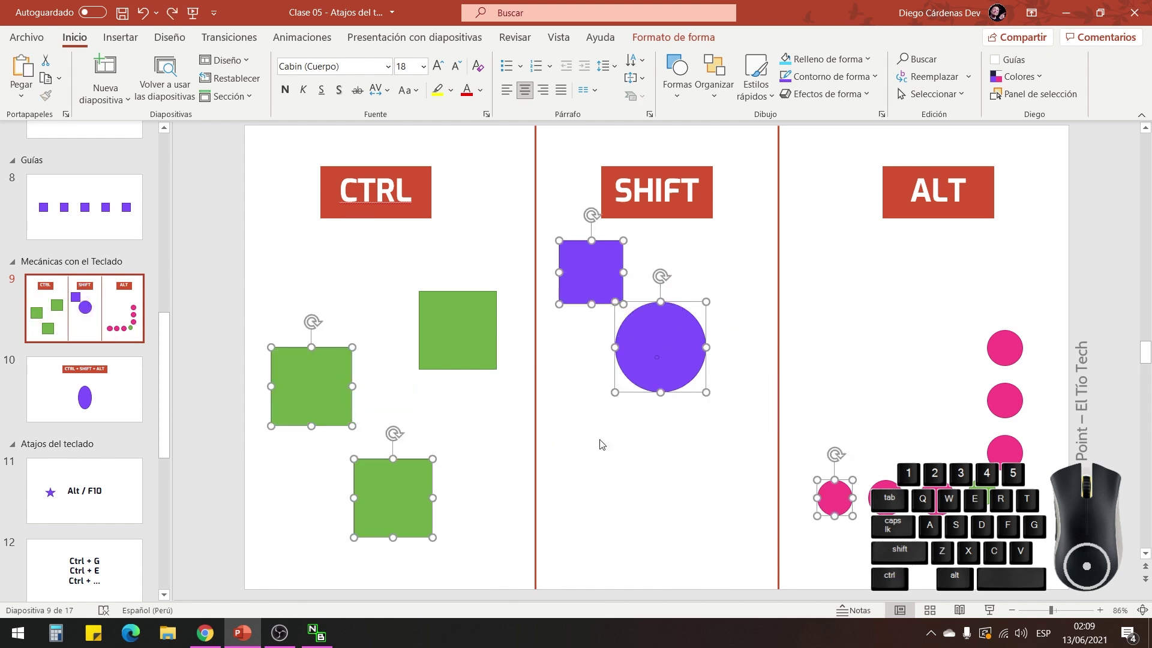
pyautogui.scroll(-3)
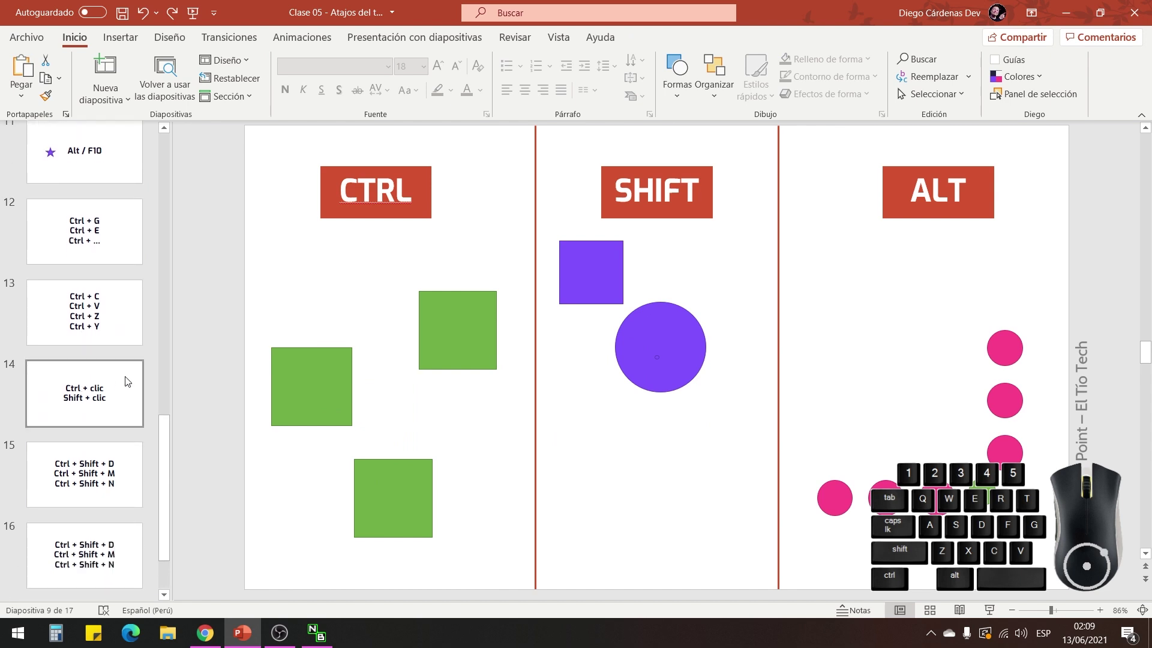
# Build a non-contiguous multi-selection of several slide thumbnails with Ctrl+click.
pyautogui.click(110, 390)
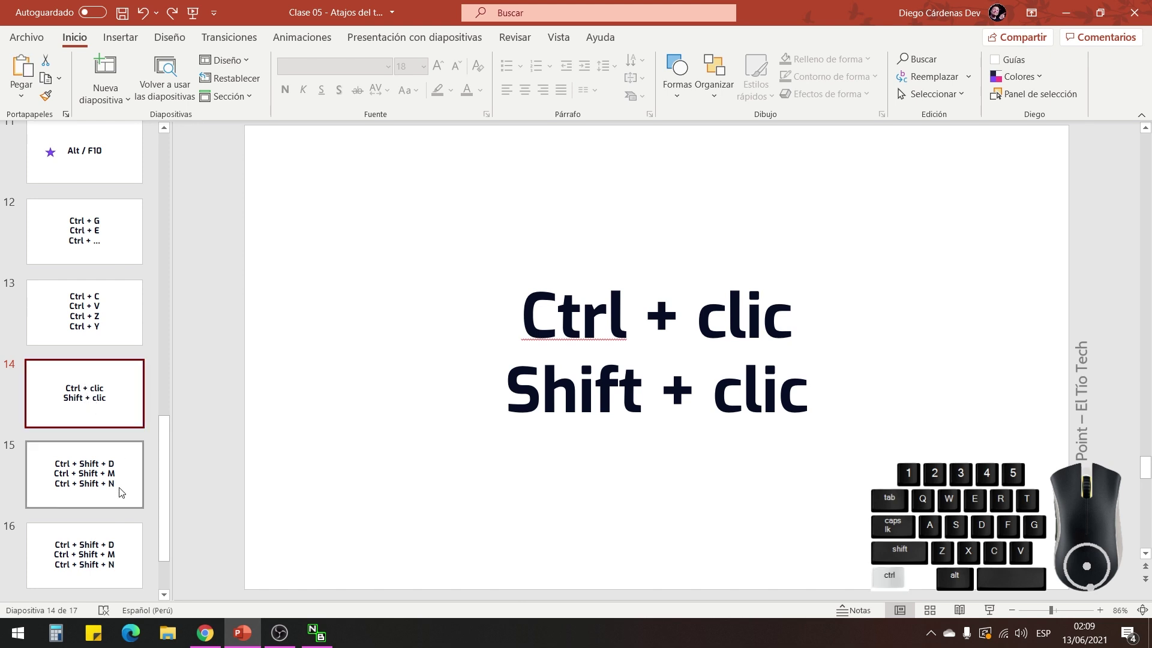
pyautogui.click(99, 550)
pyautogui.click(100, 245)
pyautogui.click(108, 146)
pyautogui.click(95, 362)
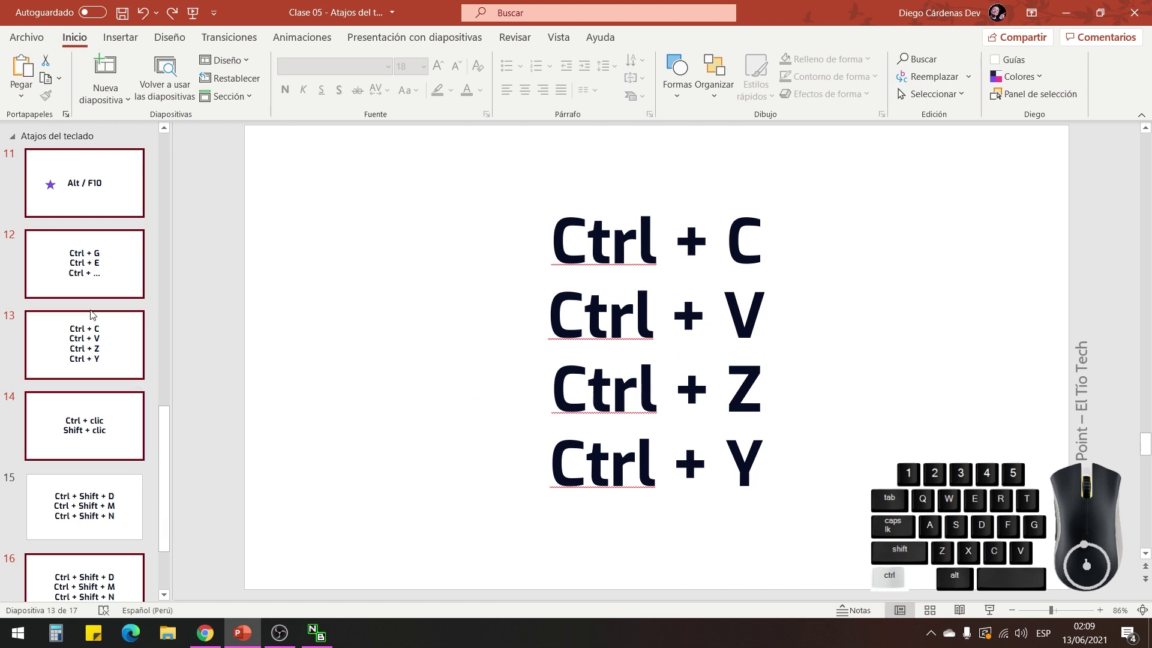
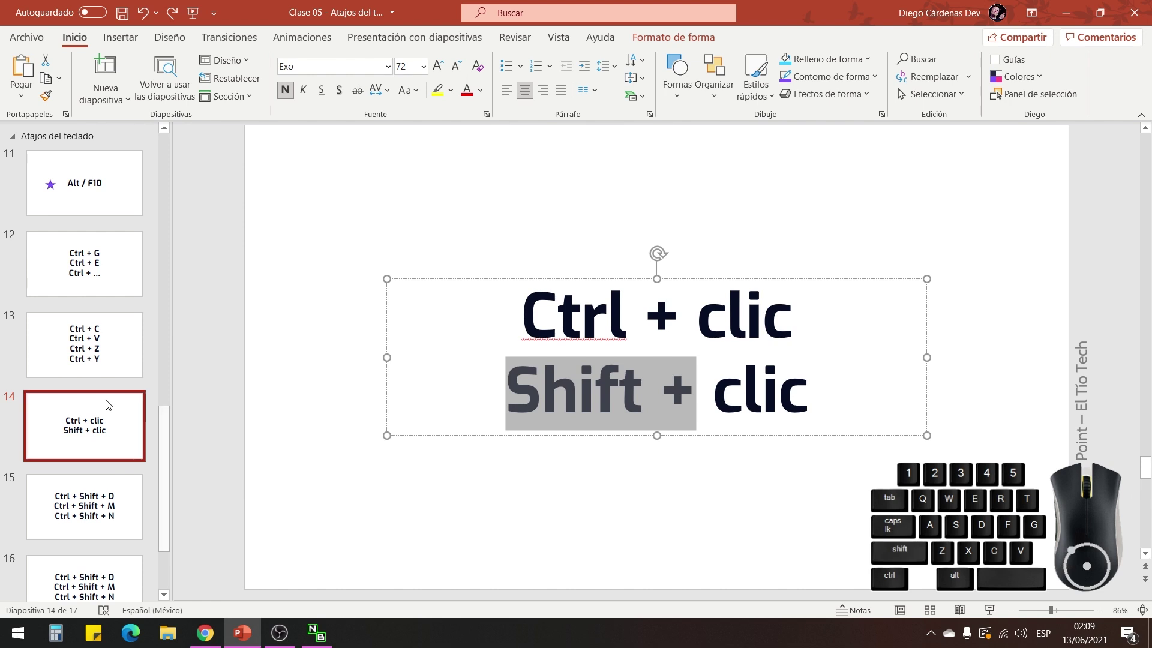
# Select slide 11 alone, then extend the selection as a continuous range through slide 16.
pyautogui.click(100, 199)
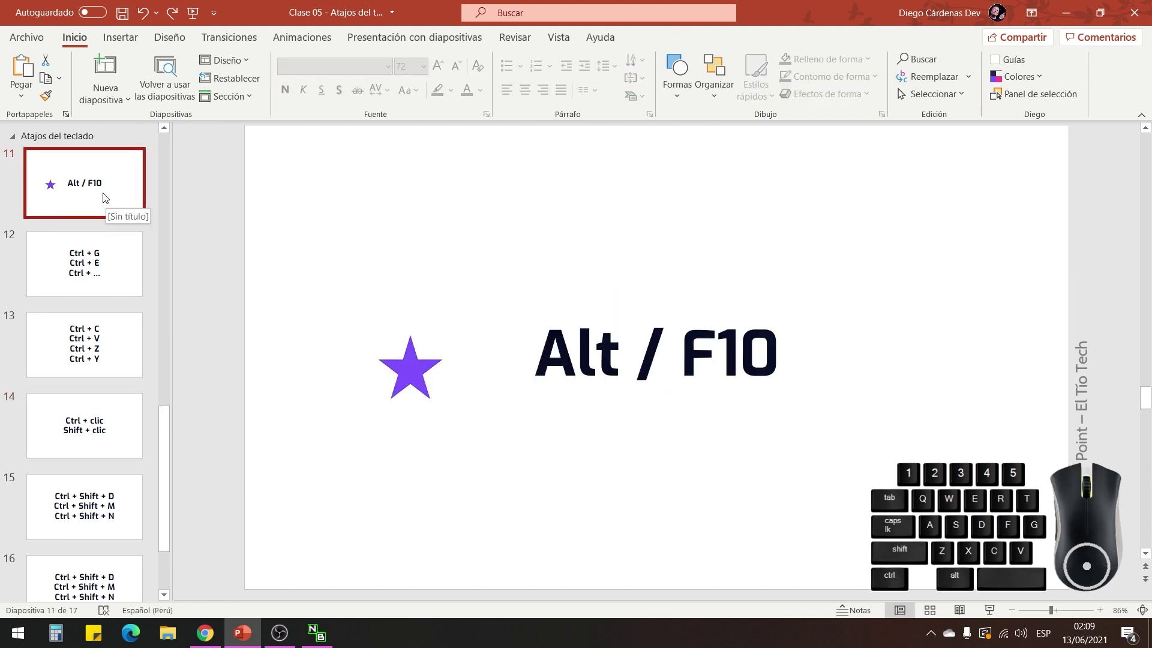
pyautogui.click(92, 185)
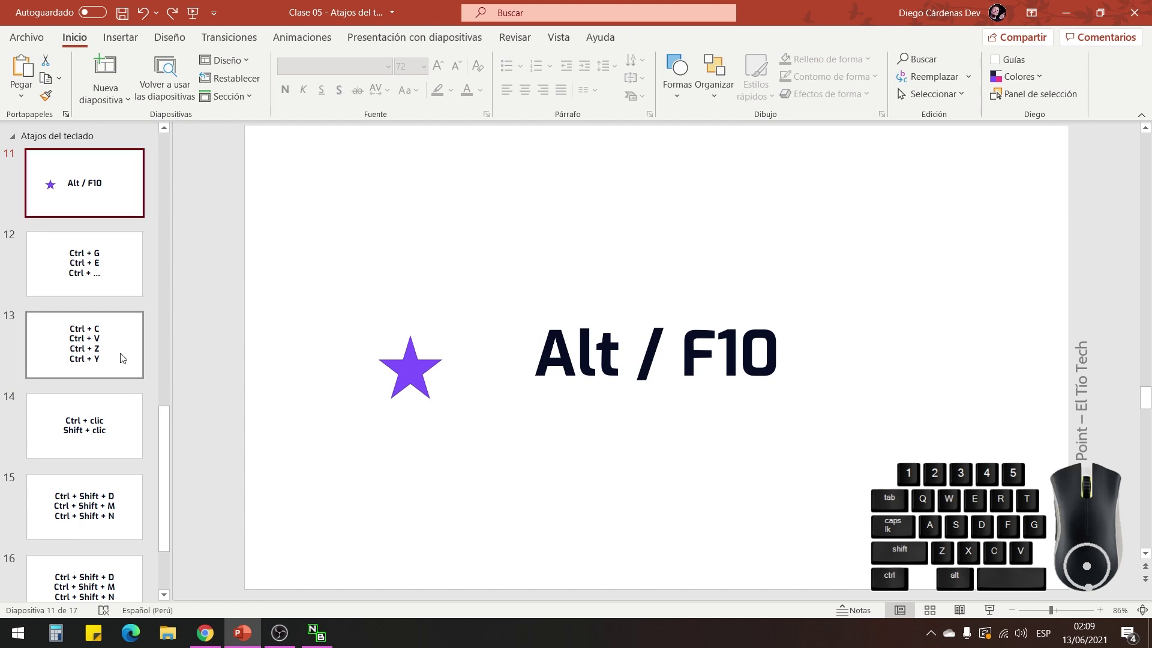
pyautogui.click(87, 576)
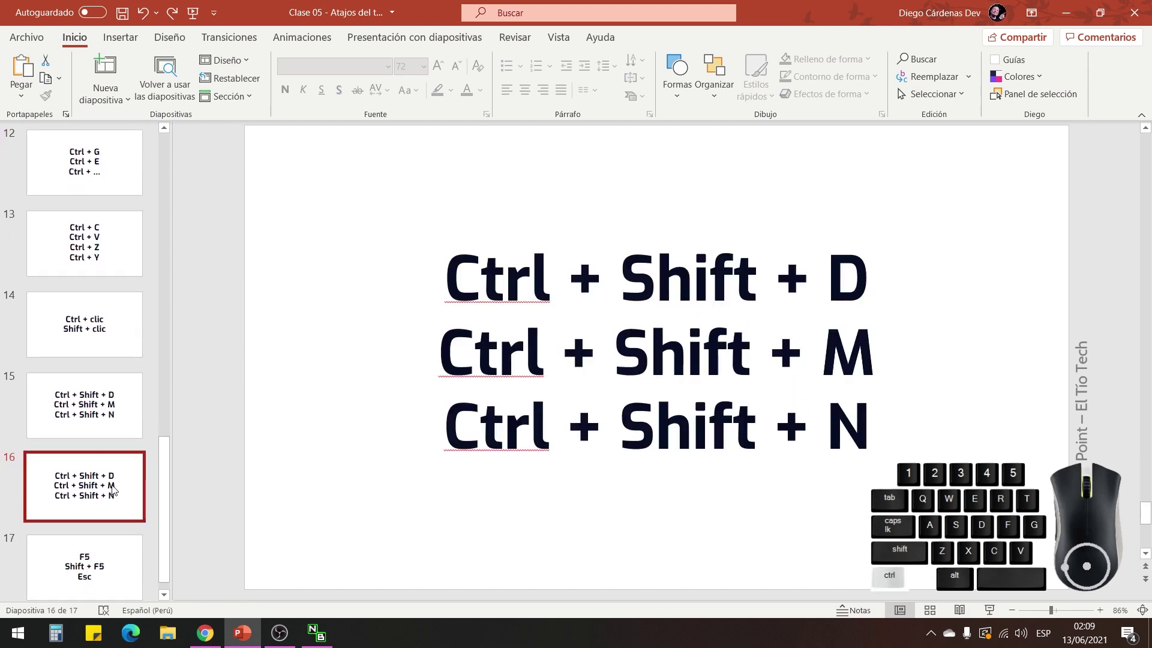
pyautogui.scroll(3)
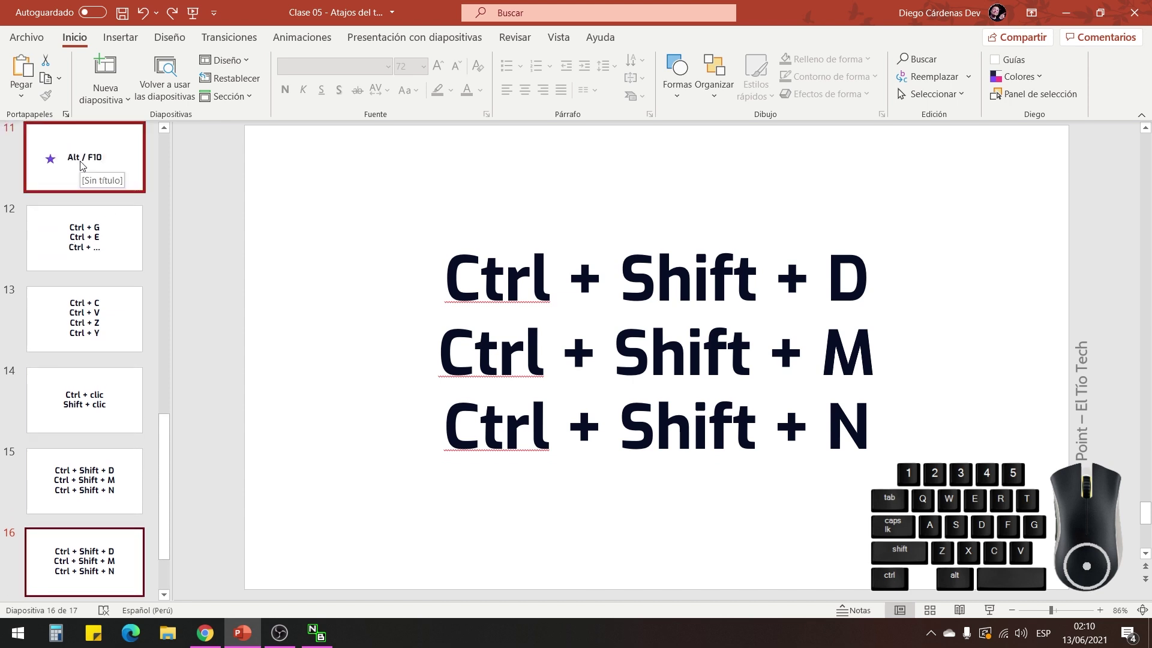
pyautogui.click(84, 165)
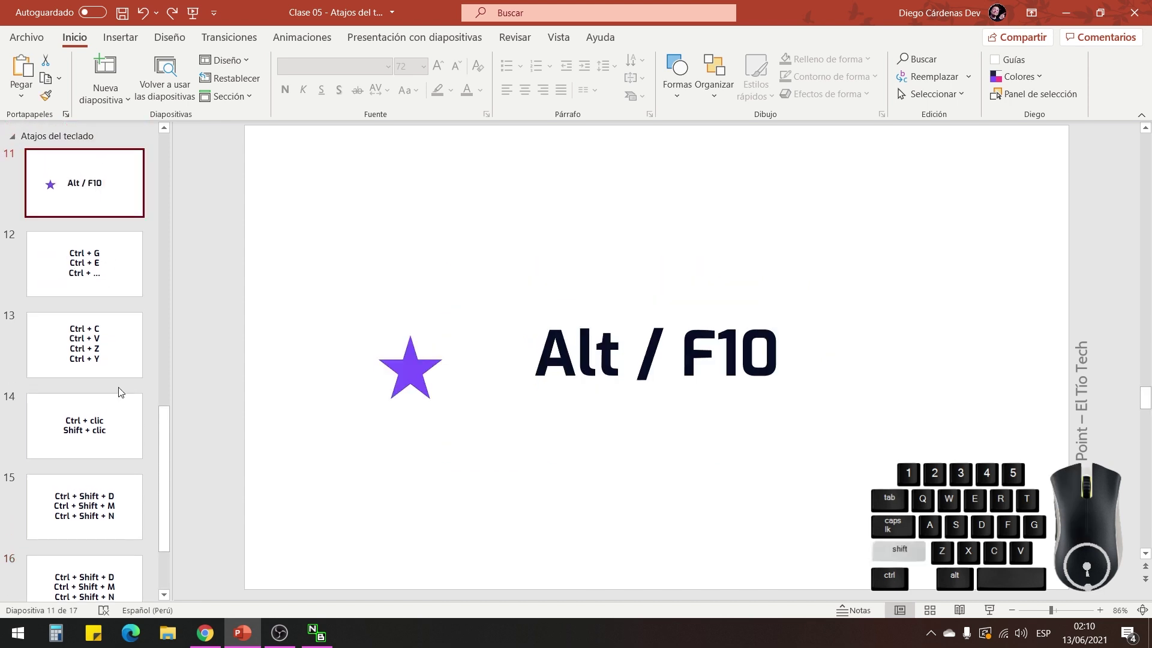
pyautogui.click(112, 572)
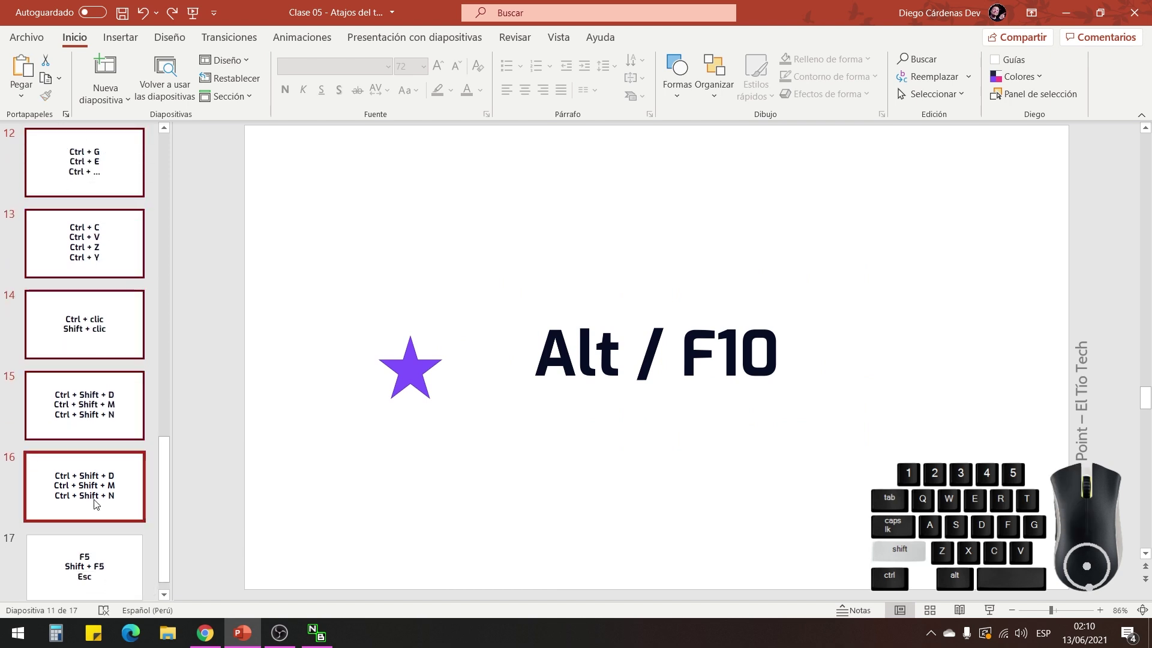
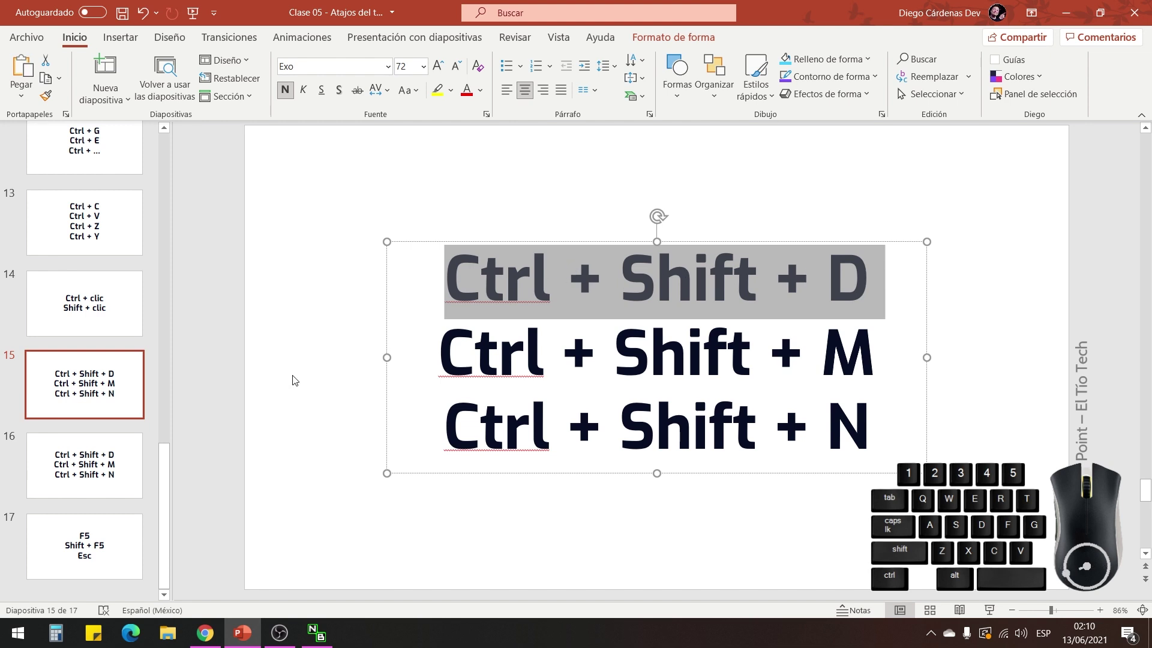
# Duplicate slide 15 with Ctrl+Shift+D and select the copy at position 16.
pyautogui.click(319, 390)
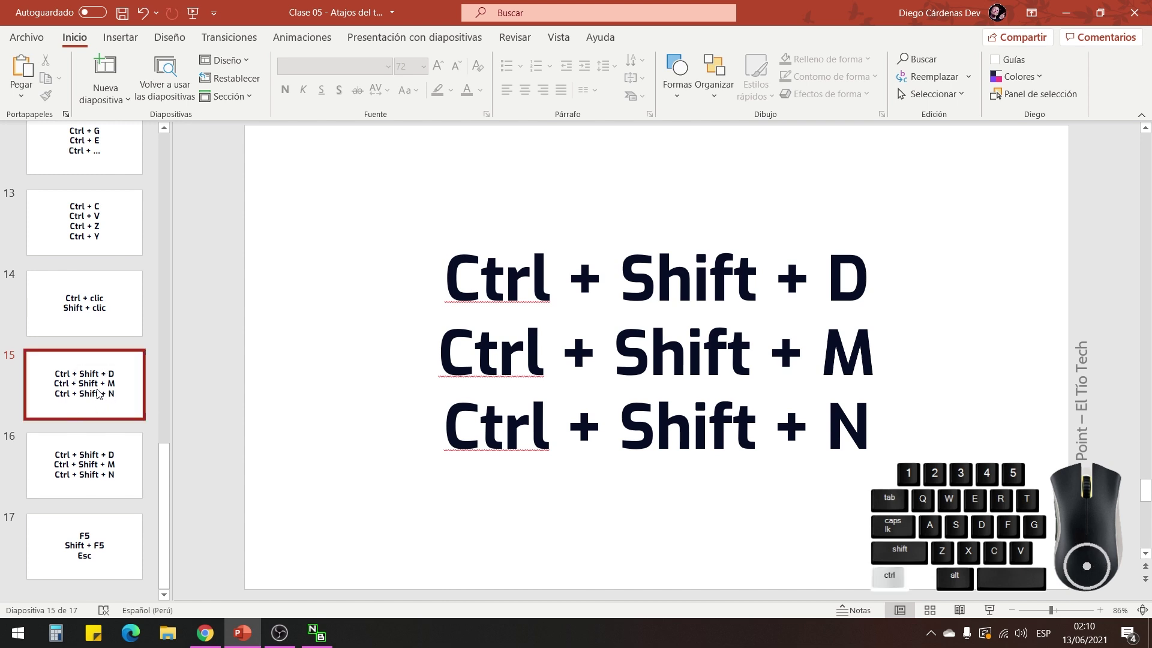
pyautogui.press('ctrl+shift+d')
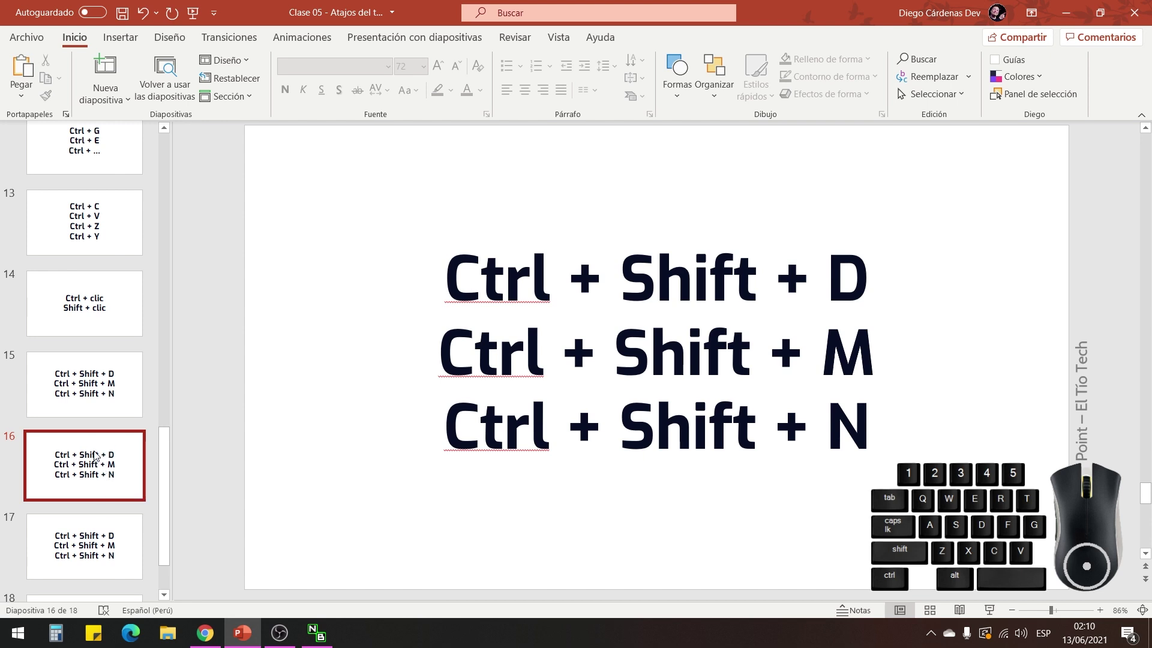
pyautogui.click(90, 459)
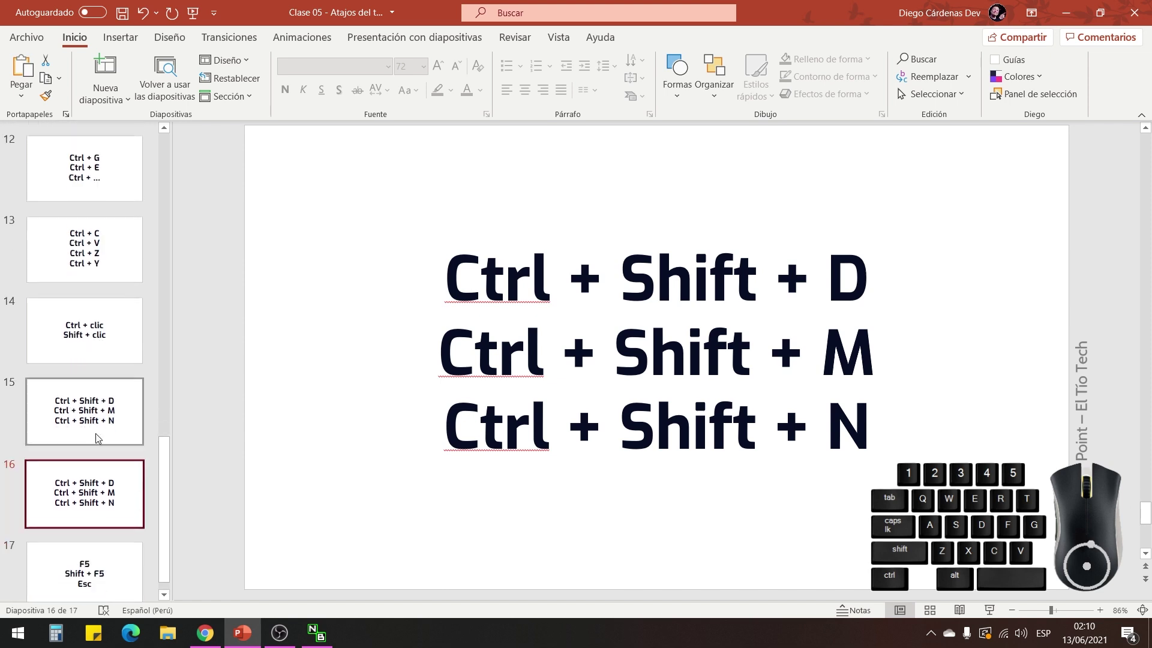
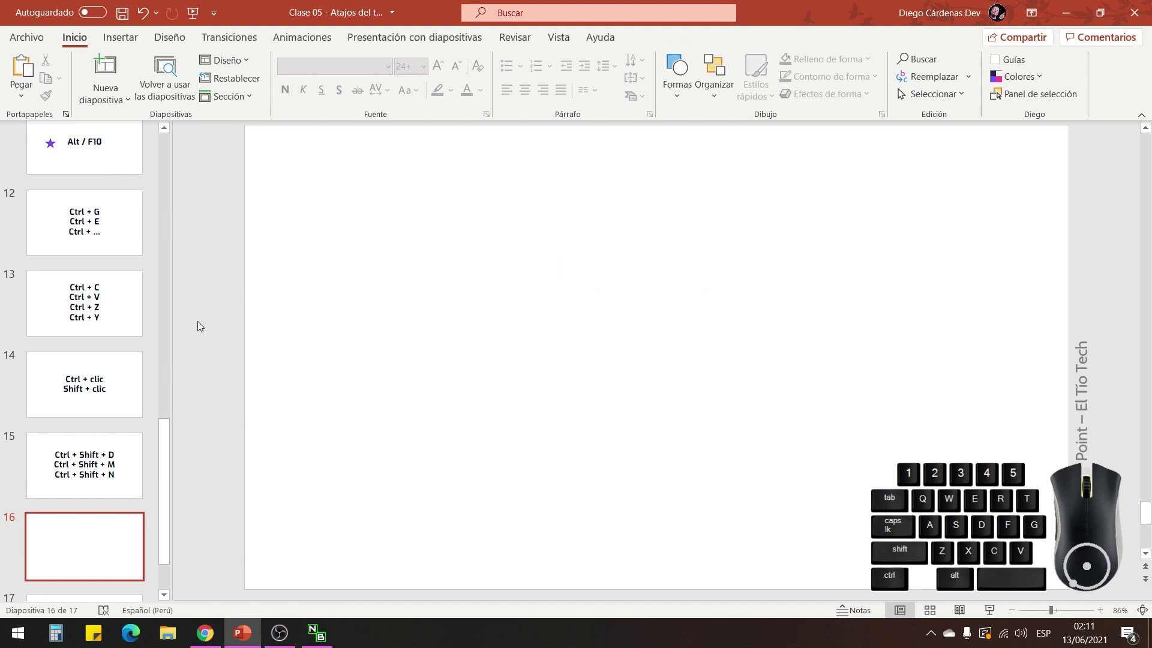
# Add blank slides after slide 15 and select the new blank slides 16 through 20.
pyautogui.click(103, 547)
pyautogui.press('ctrl+shift+d')
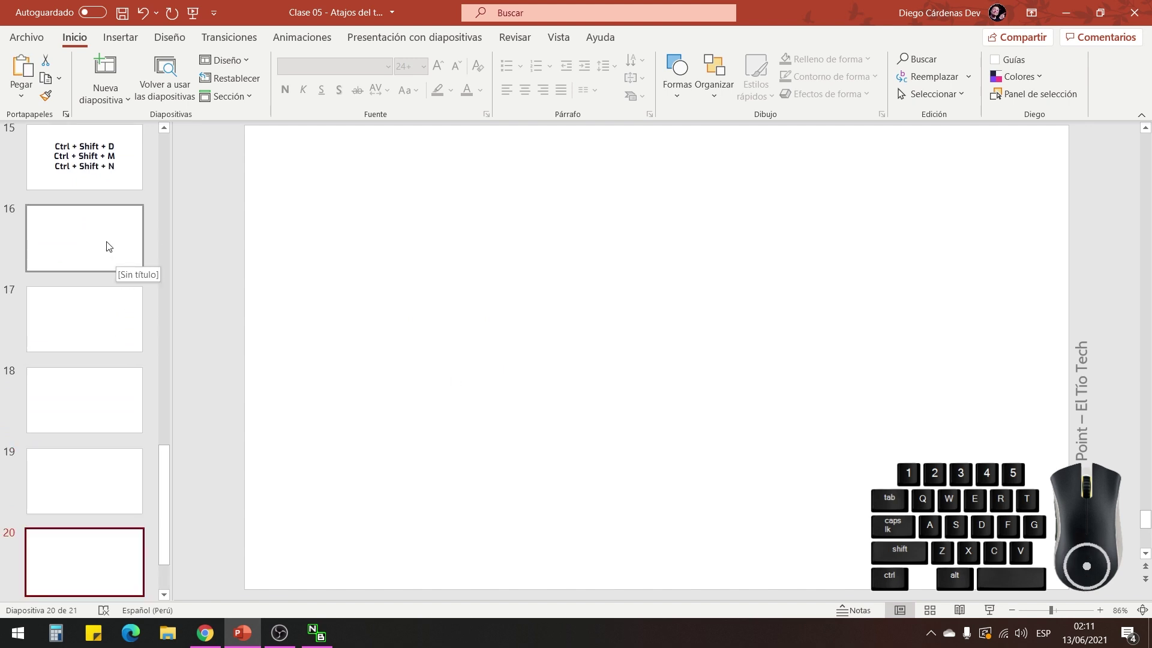
pyautogui.click(110, 245)
pyautogui.click(113, 339)
pyautogui.click(104, 396)
pyautogui.click(105, 239)
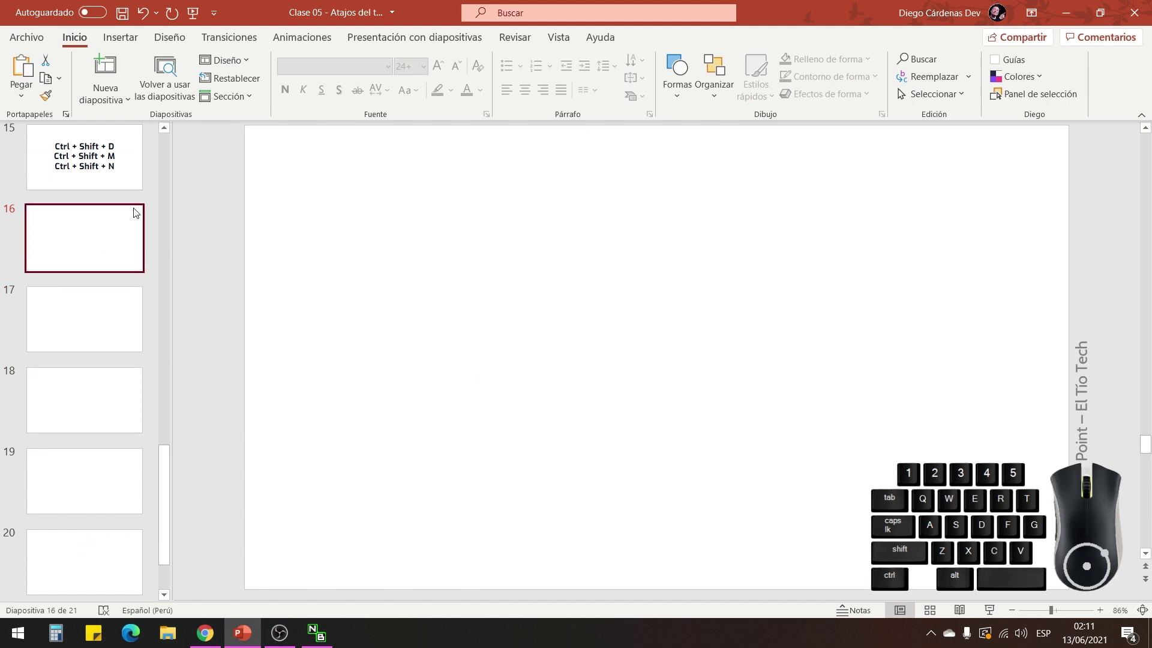
# Remove the selected blank slides 16–20 and return to slide 15, 'Ctrl + Shift + D, M, N'.
pyautogui.click(87, 555)
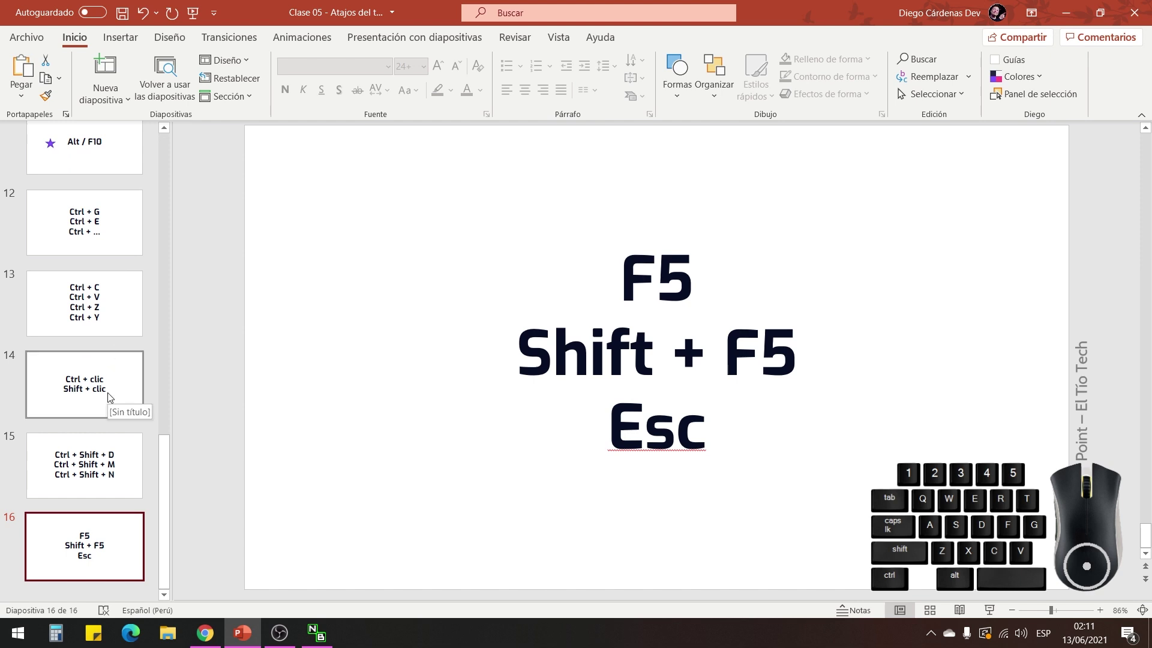
pyautogui.click(73, 462)
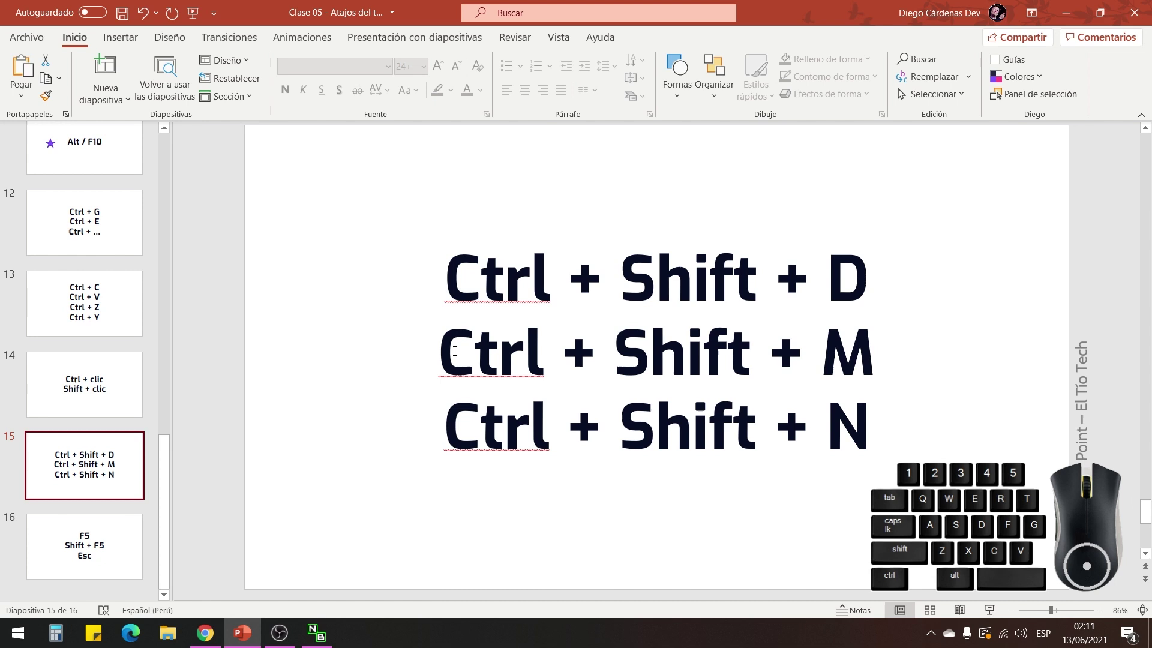
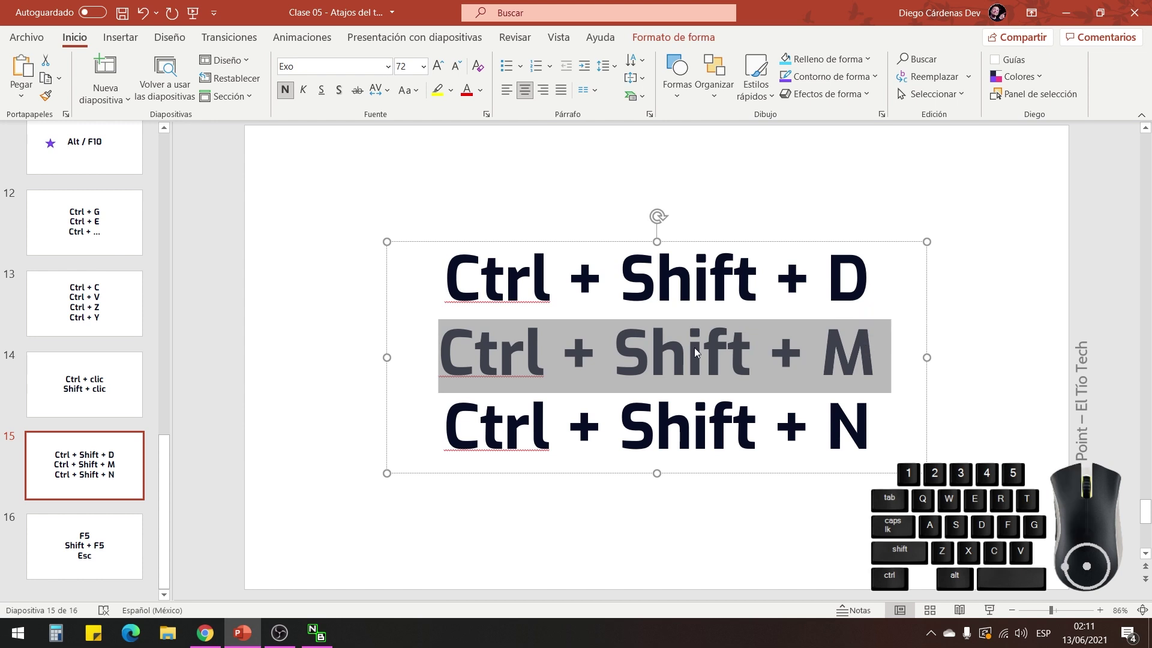
pyautogui.click(333, 374)
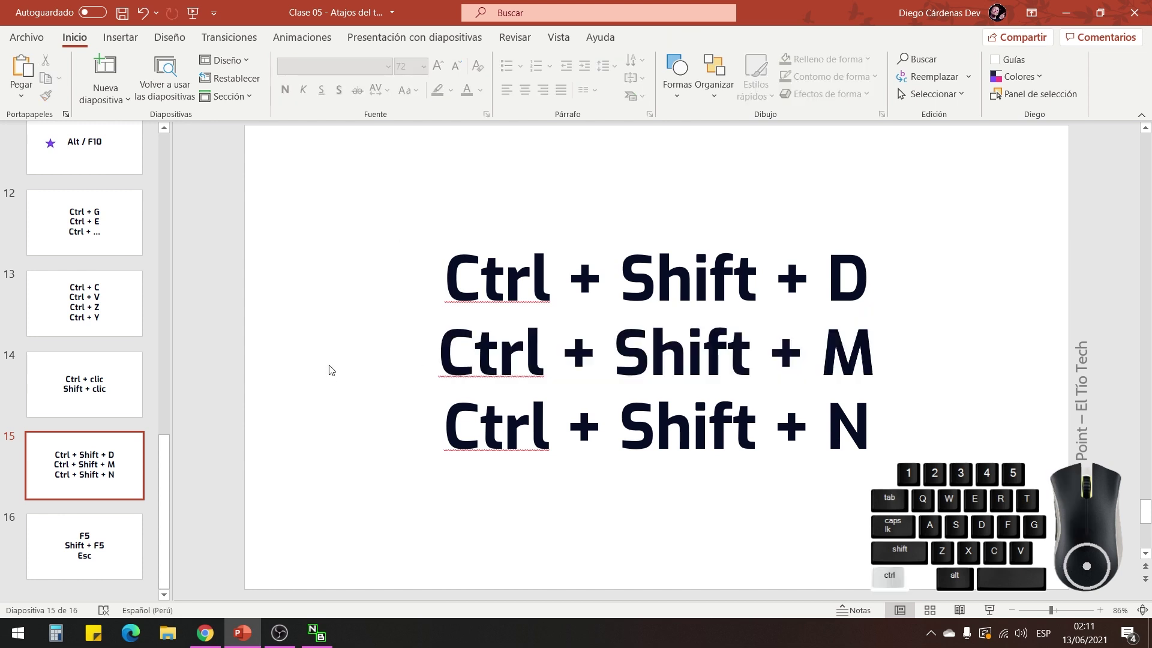
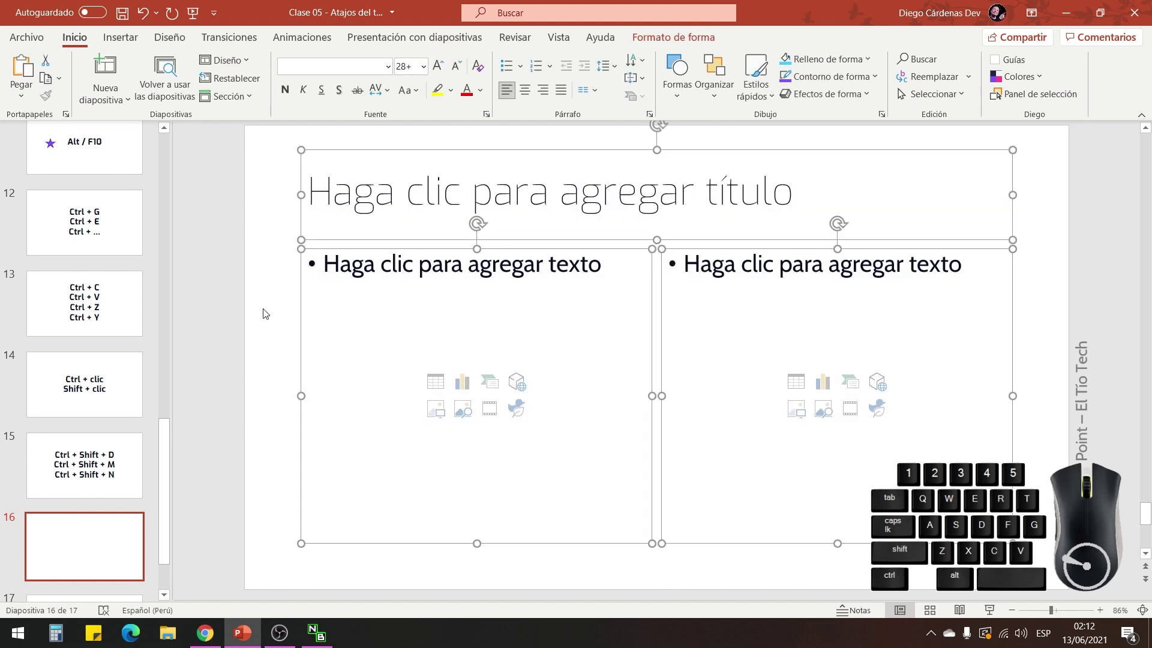
# Show the Nueva diapositiva layout choices, dismiss them, and show them again from slide 15.
pyautogui.click(101, 95)
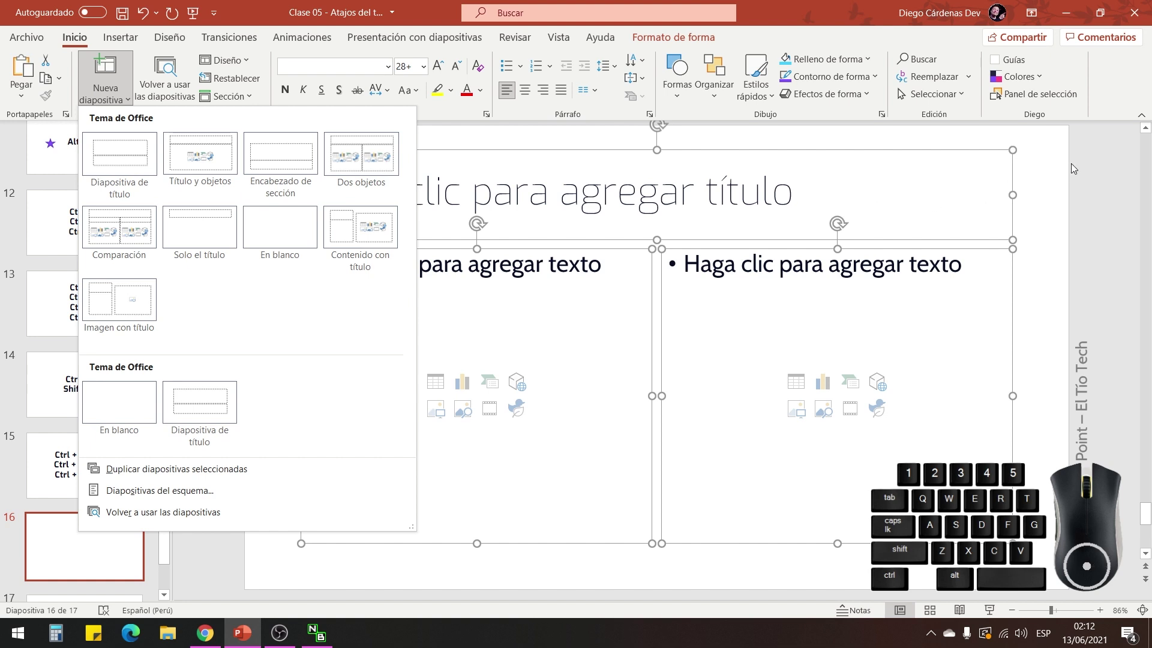
pyautogui.click(87, 465)
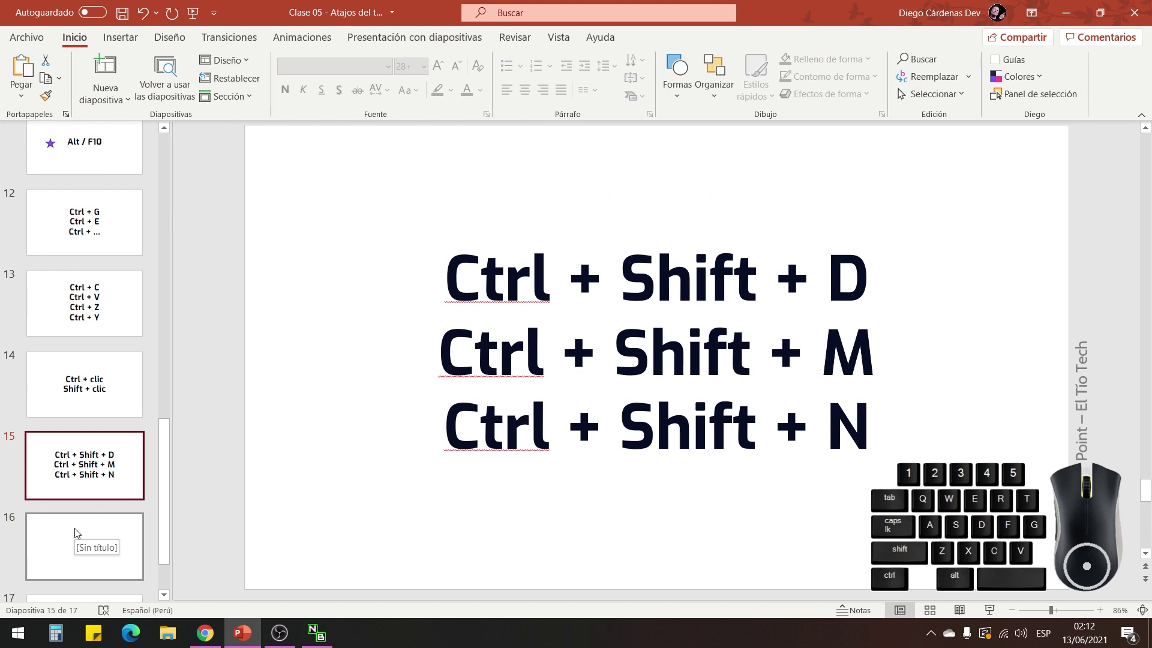
pyautogui.click(106, 105)
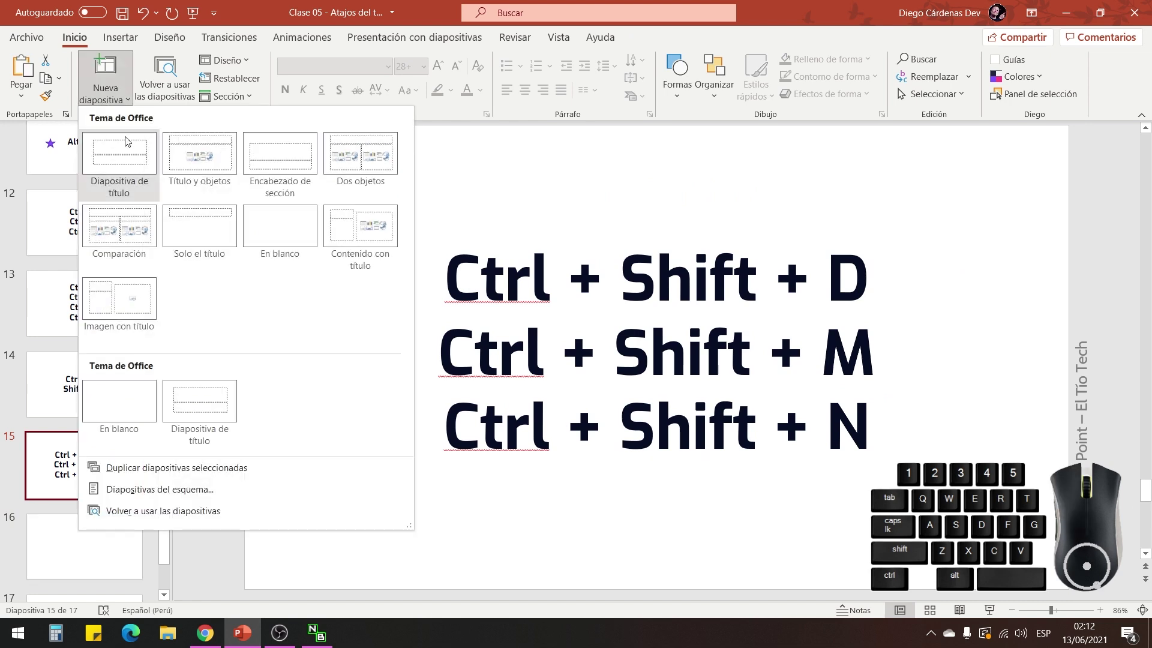
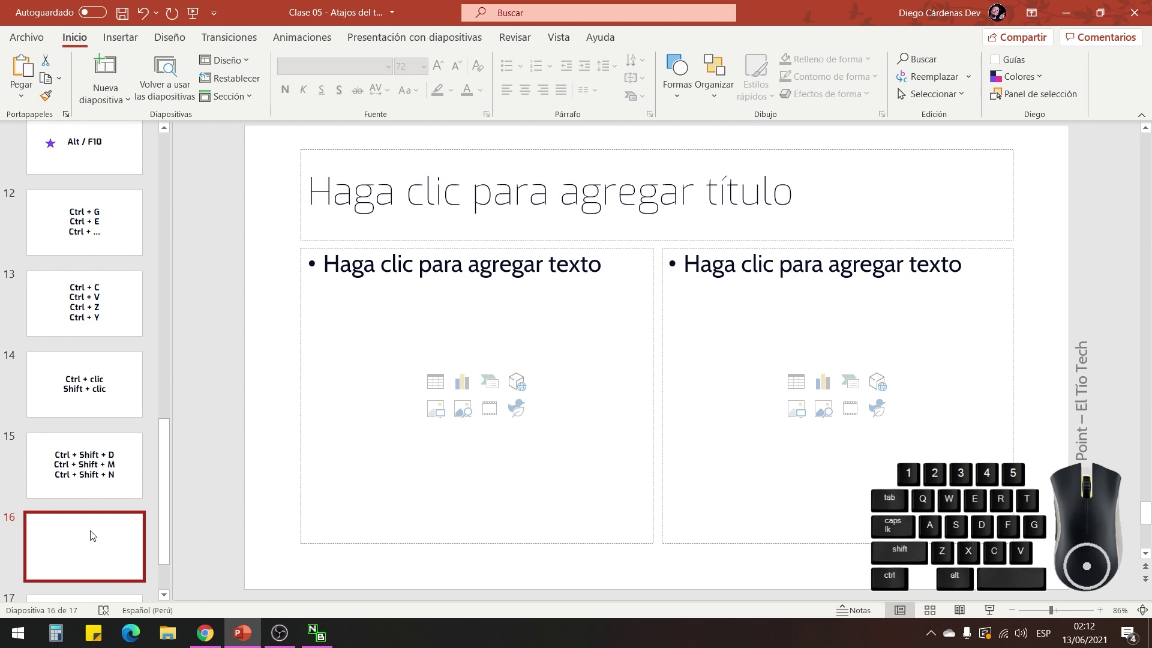
# Switch among the open PowerPoint windows from the taskbar and return to the one showing slide 15.
pyautogui.click(111, 477)
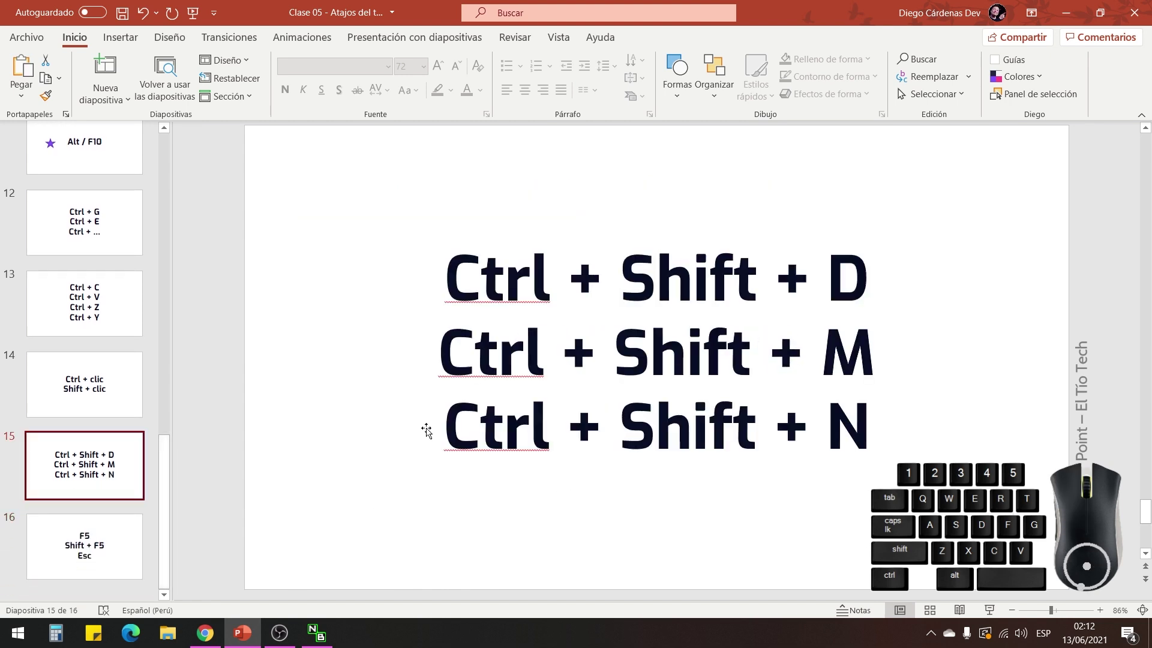
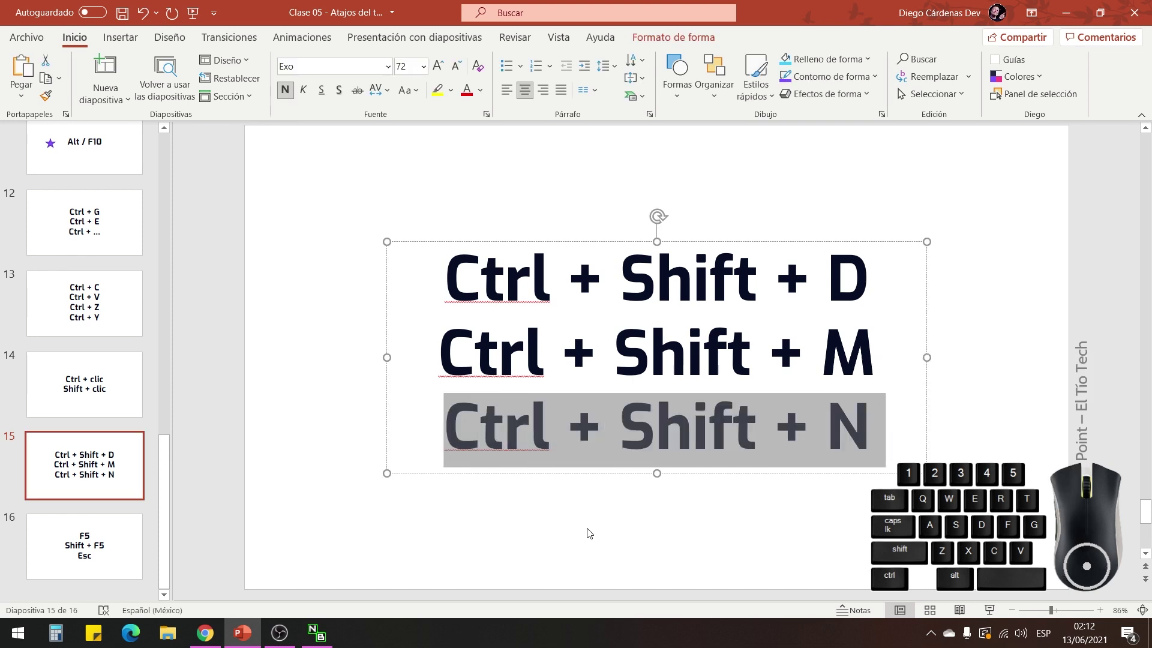
pyautogui.click(591, 532)
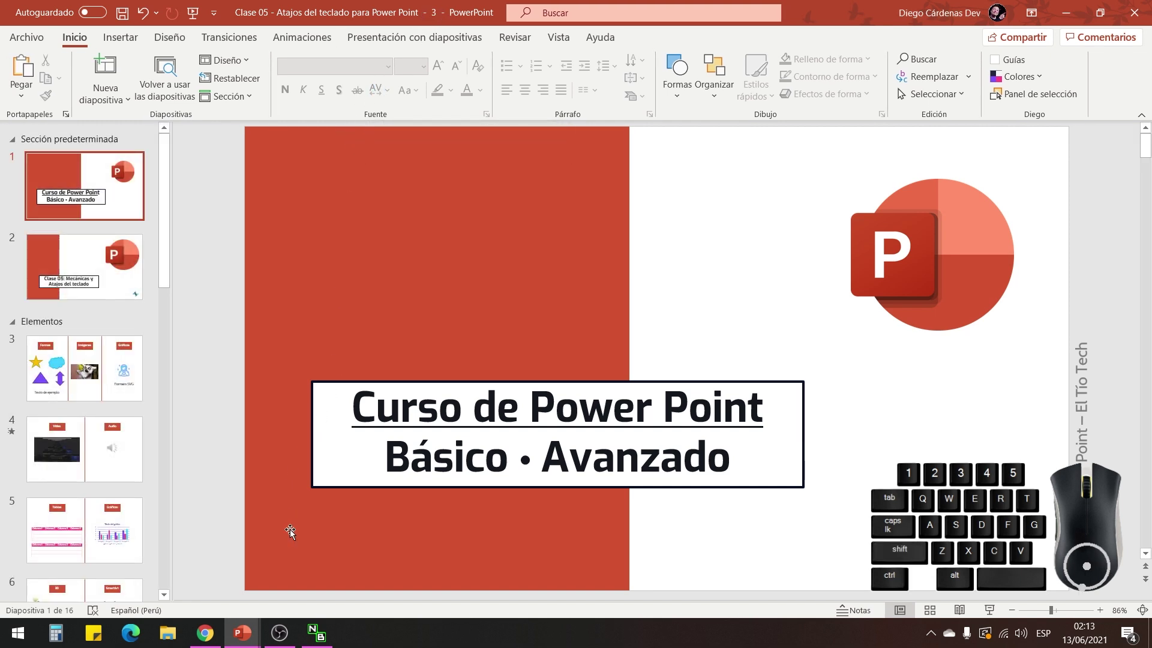
pyautogui.click(252, 639)
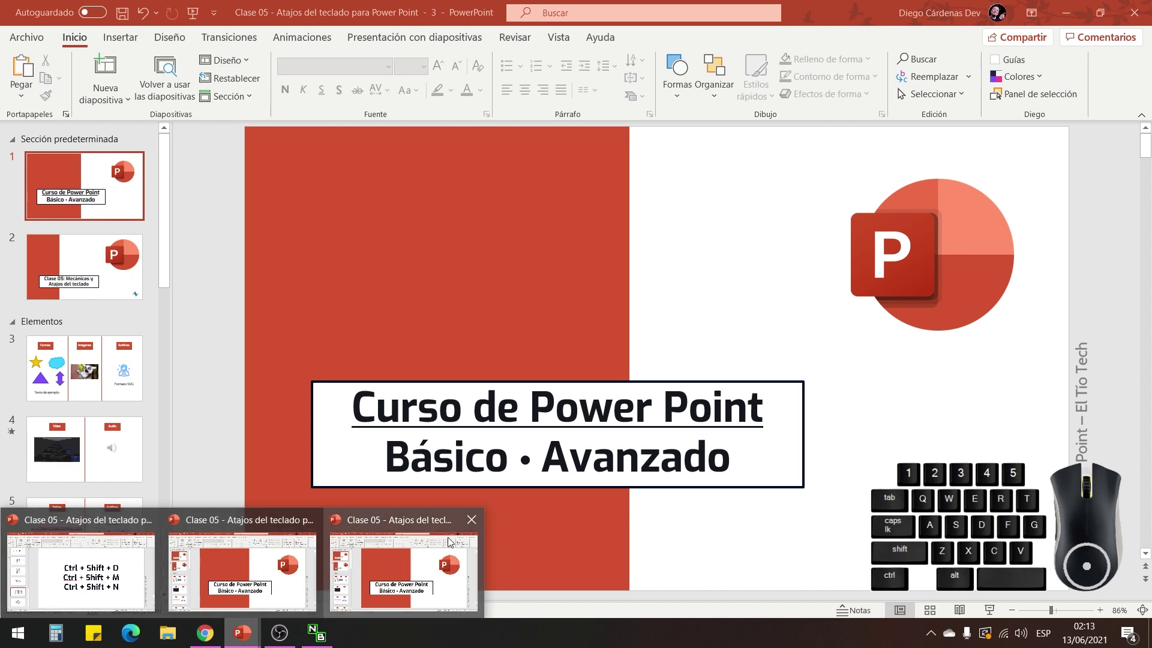
pyautogui.click(475, 528)
pyautogui.click(395, 523)
pyautogui.click(260, 565)
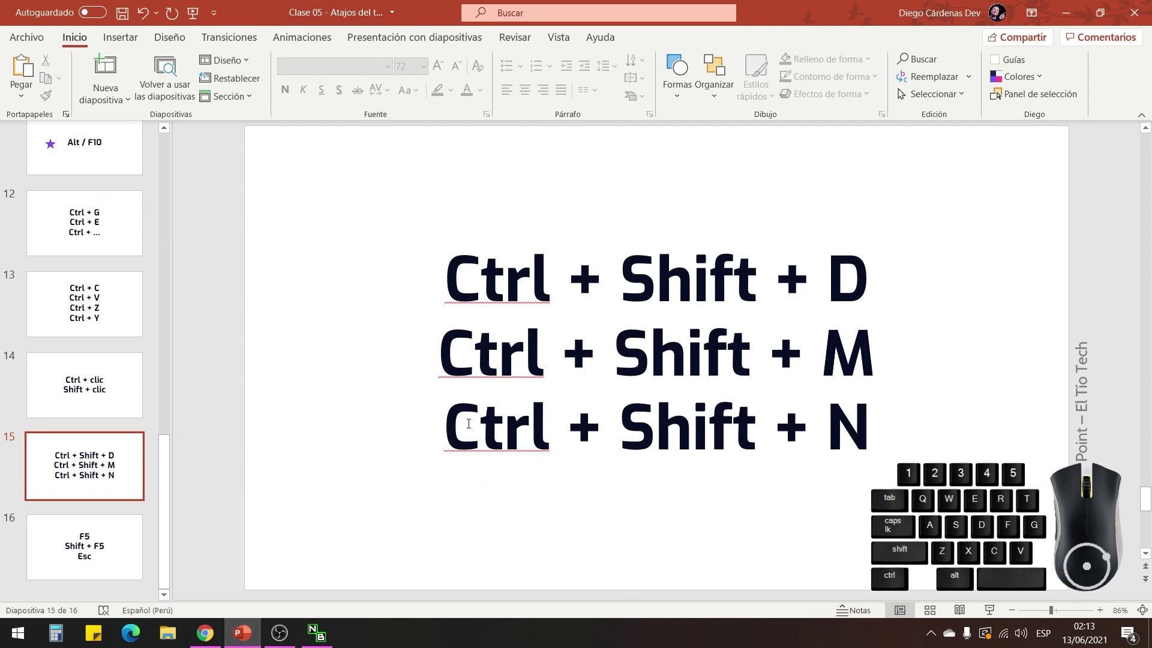
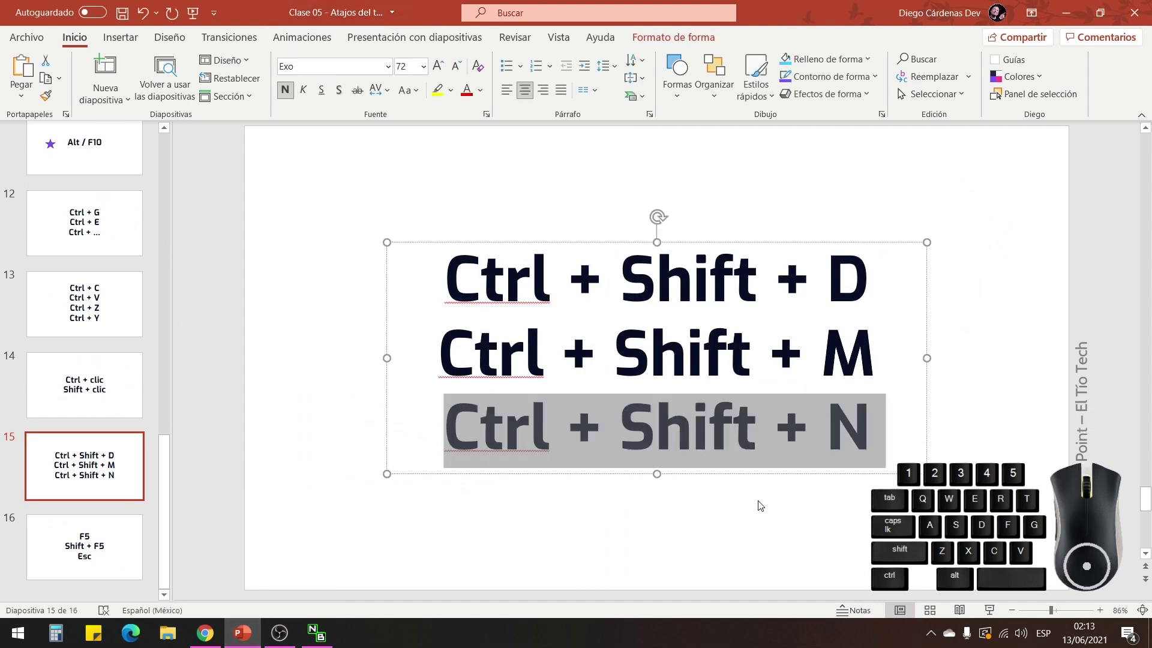
pyautogui.click(756, 506)
# Scroll the slide pane and display slide 16, 'F5, Shift + F5, Esc'.
pyautogui.scroll(3)
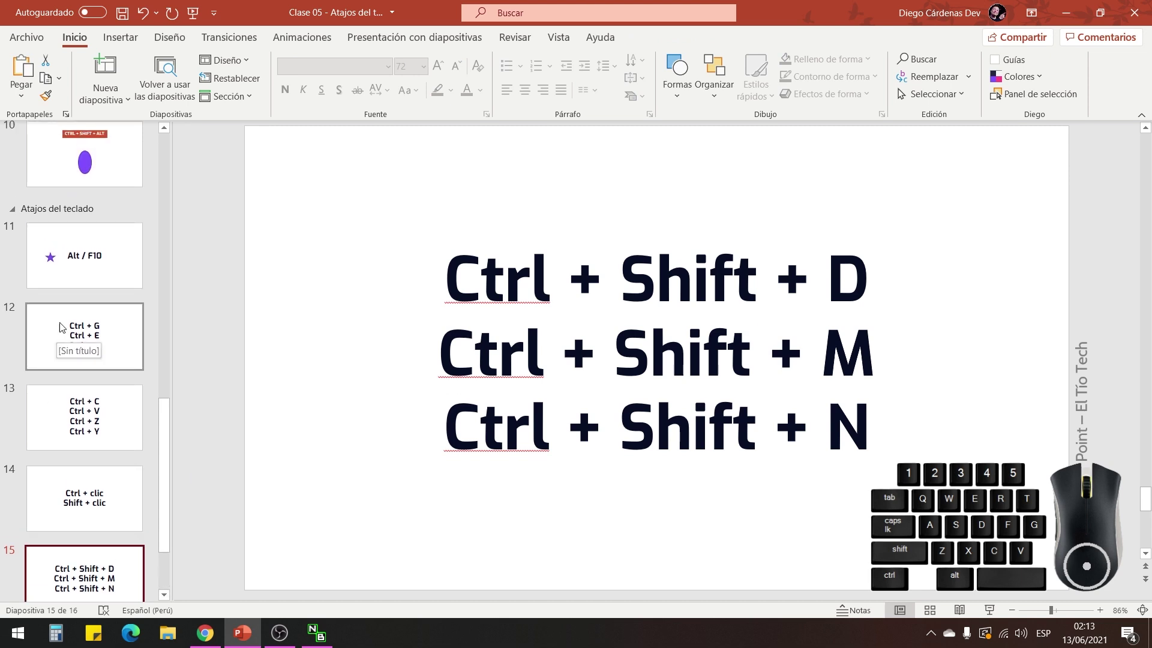
pyautogui.scroll(-3)
pyautogui.scroll(3)
pyautogui.scroll(3)
pyautogui.scroll(-3)
pyautogui.scroll(-3)
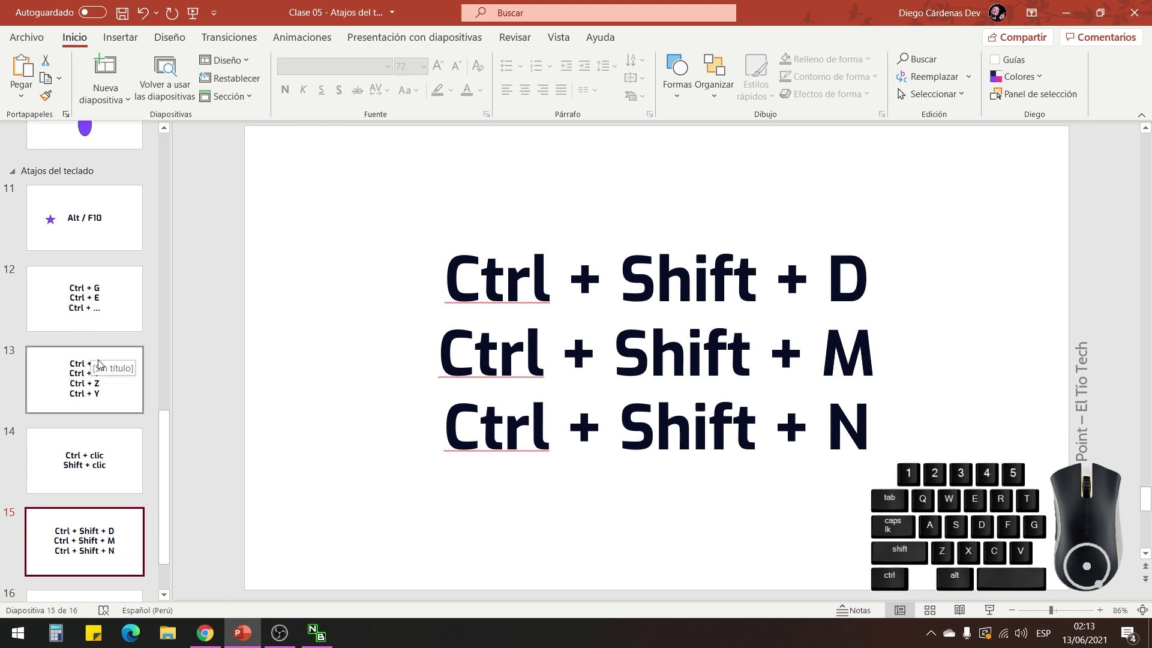
pyautogui.scroll(-3)
pyautogui.click(96, 556)
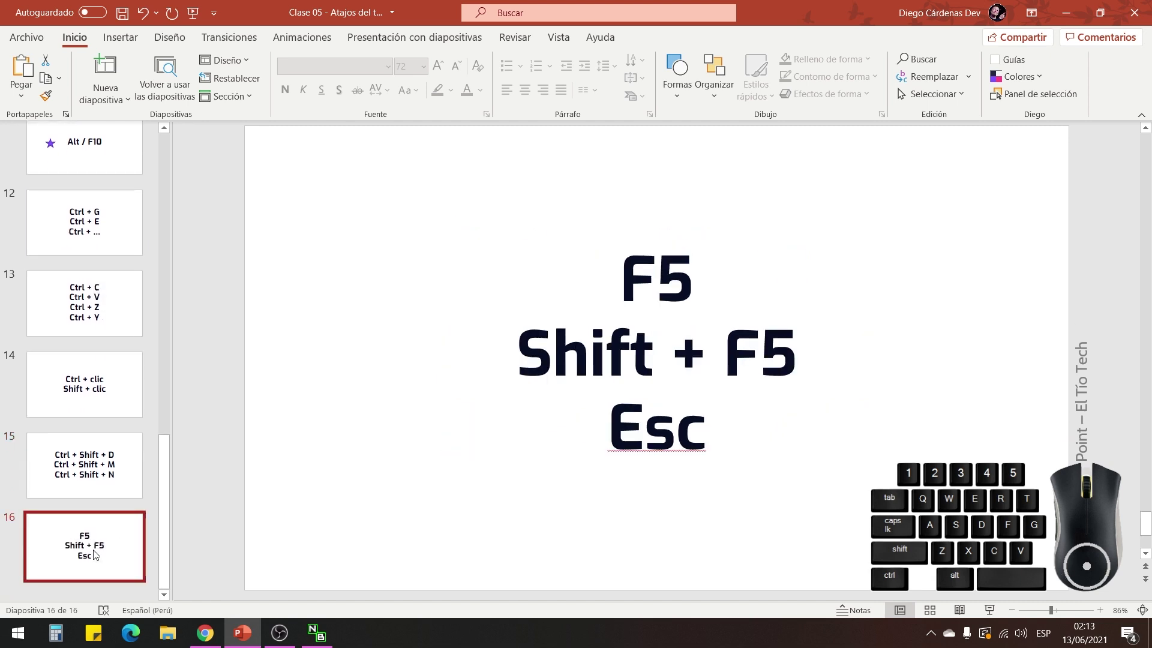
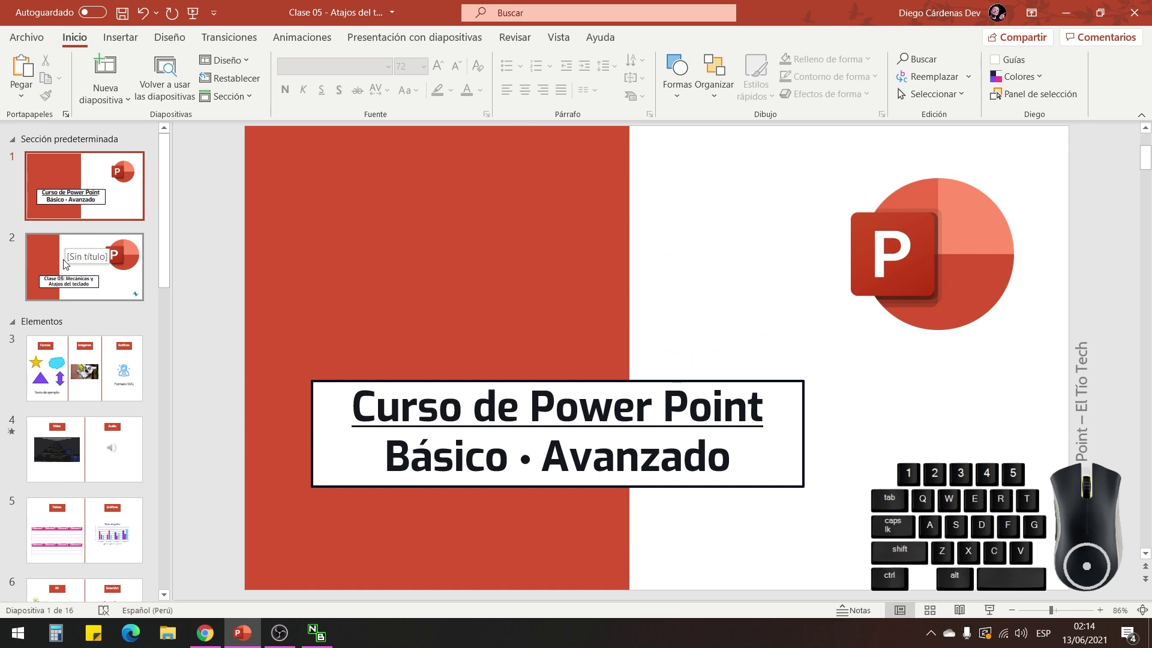
# Play the deck full screen with F5, exit, then present slide 7's dinosaur with Shift+F5 and exit.
pyautogui.scroll(-3)
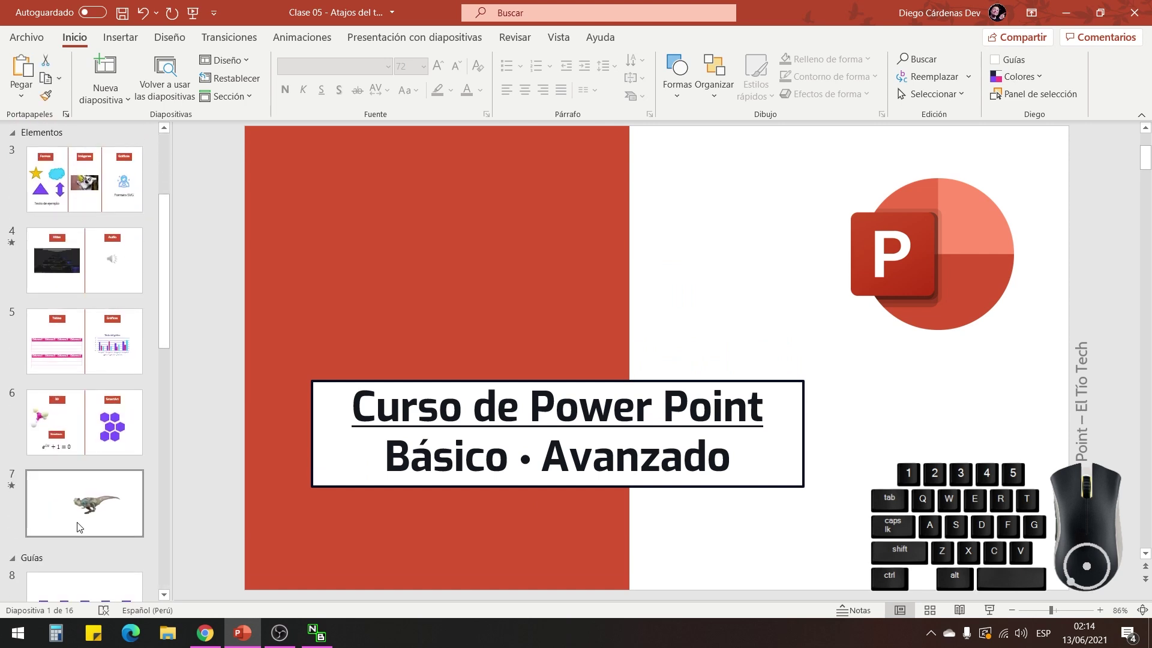
pyautogui.click(96, 504)
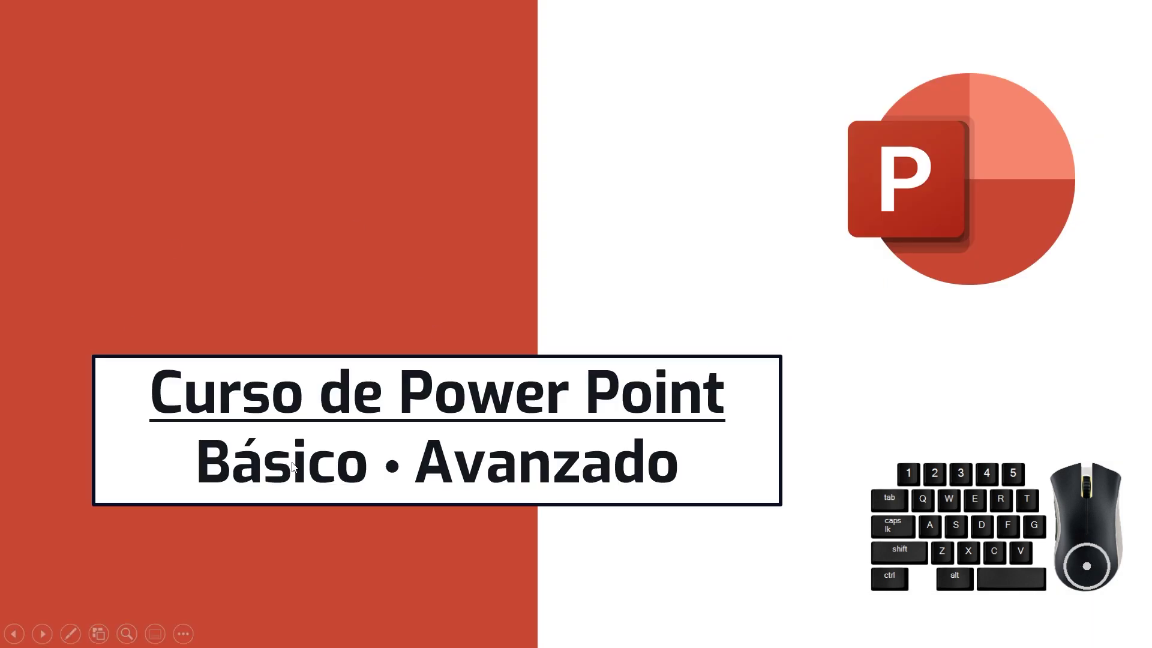
pyautogui.scroll(-3)
pyautogui.scroll(-3)
pyautogui.click(112, 545)
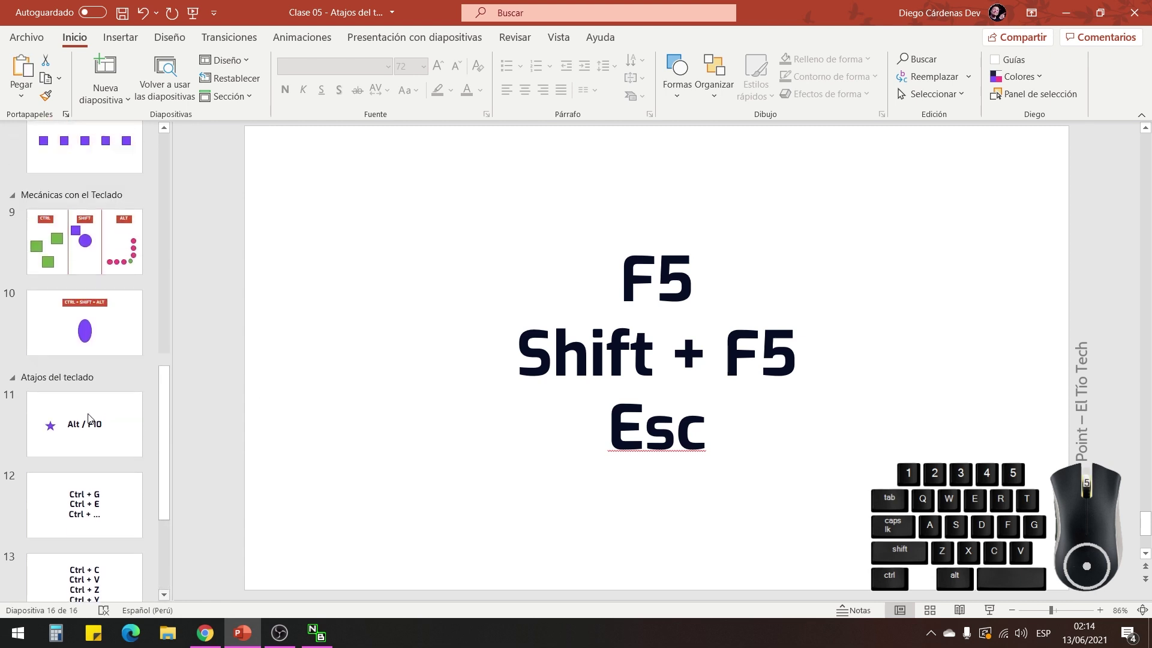
pyautogui.click(101, 295)
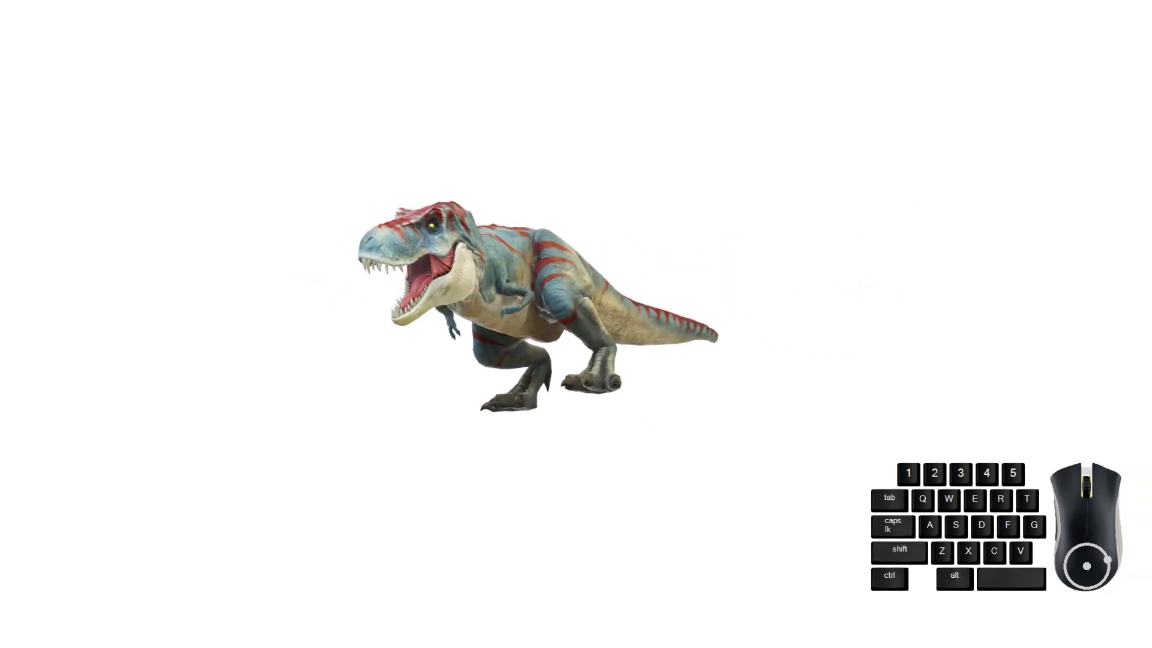
pyautogui.scroll(-3)
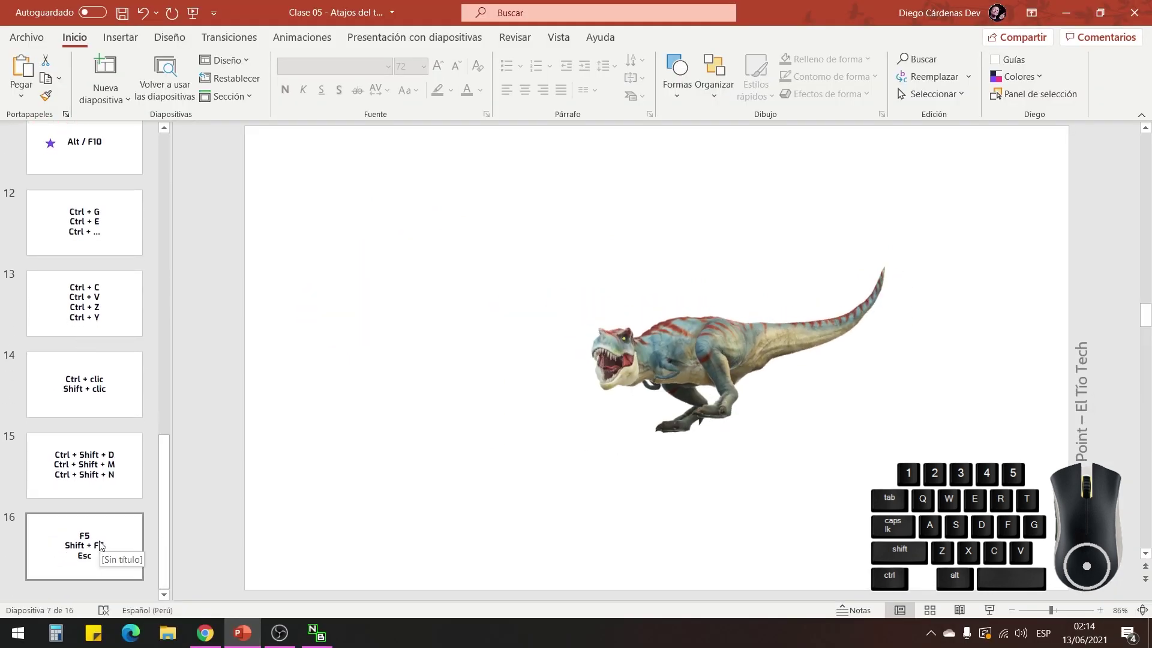
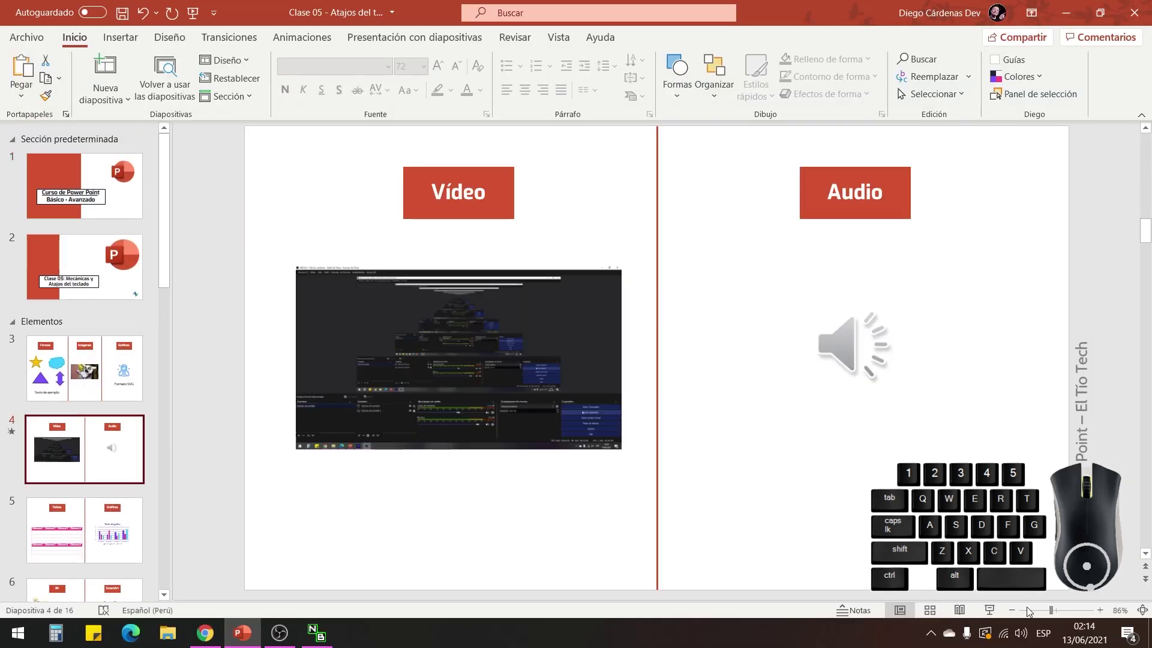
# Display slide 11 with the star and select slides 11 through 16 as a range.
pyautogui.click(991, 618)
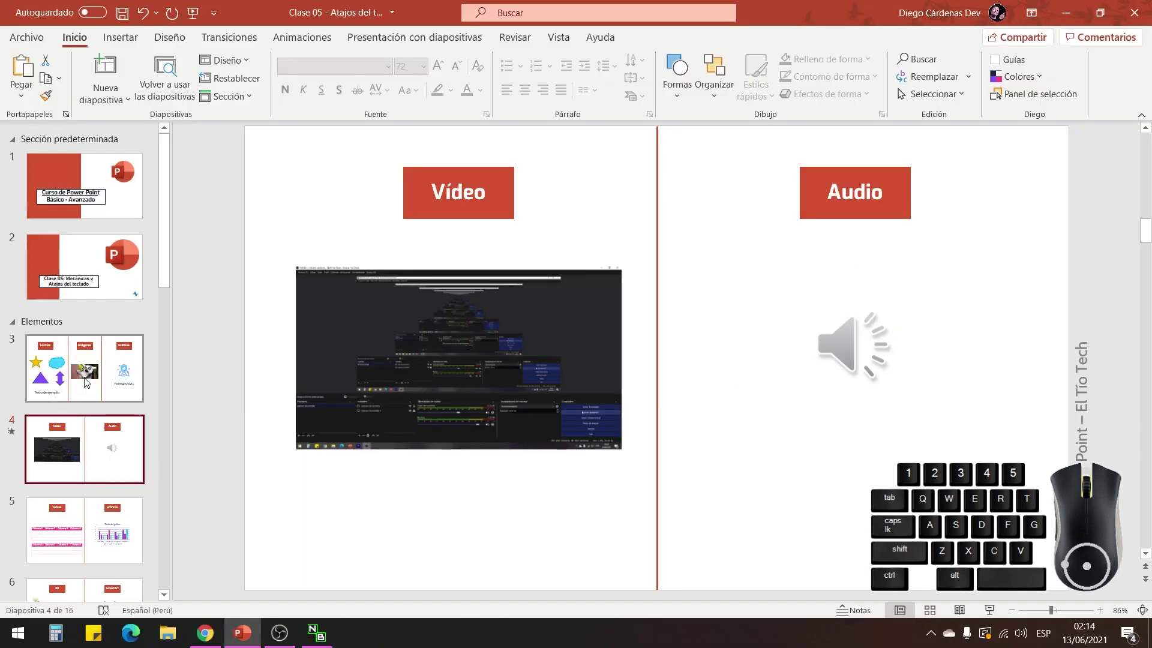
pyautogui.scroll(-3)
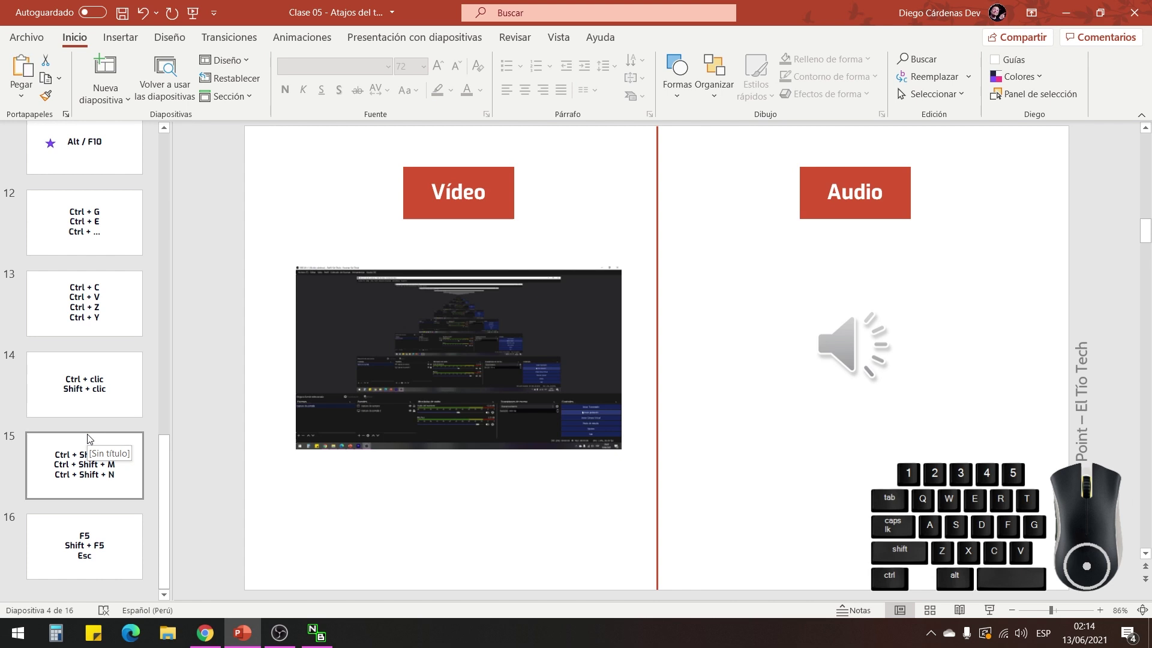
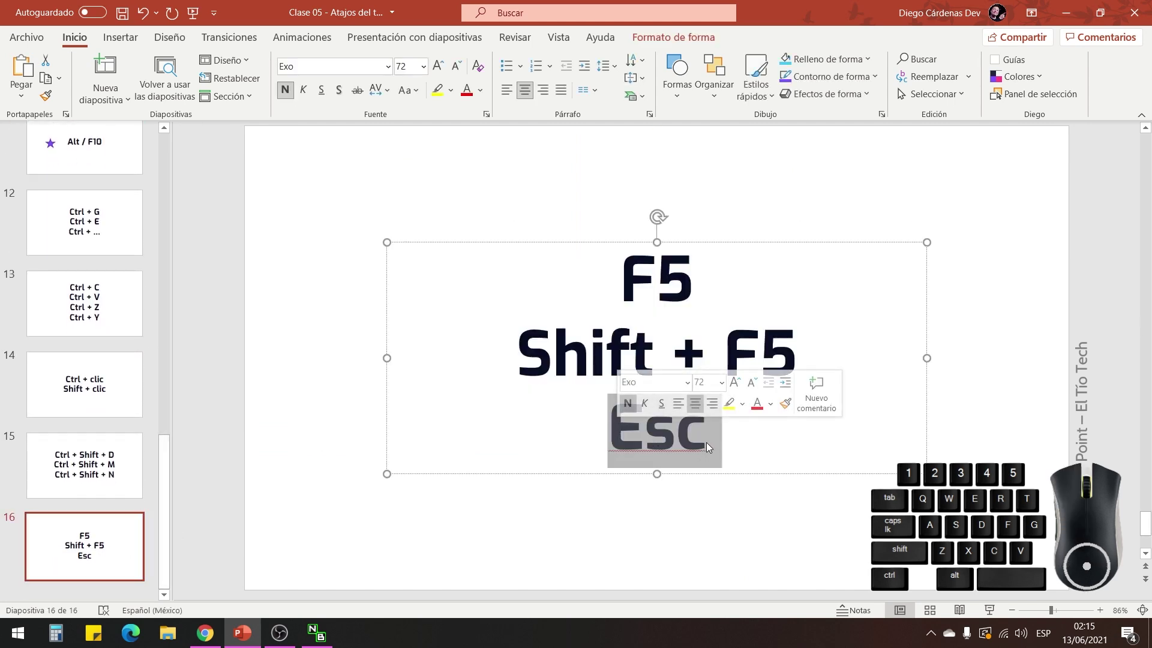
pyautogui.click(710, 447)
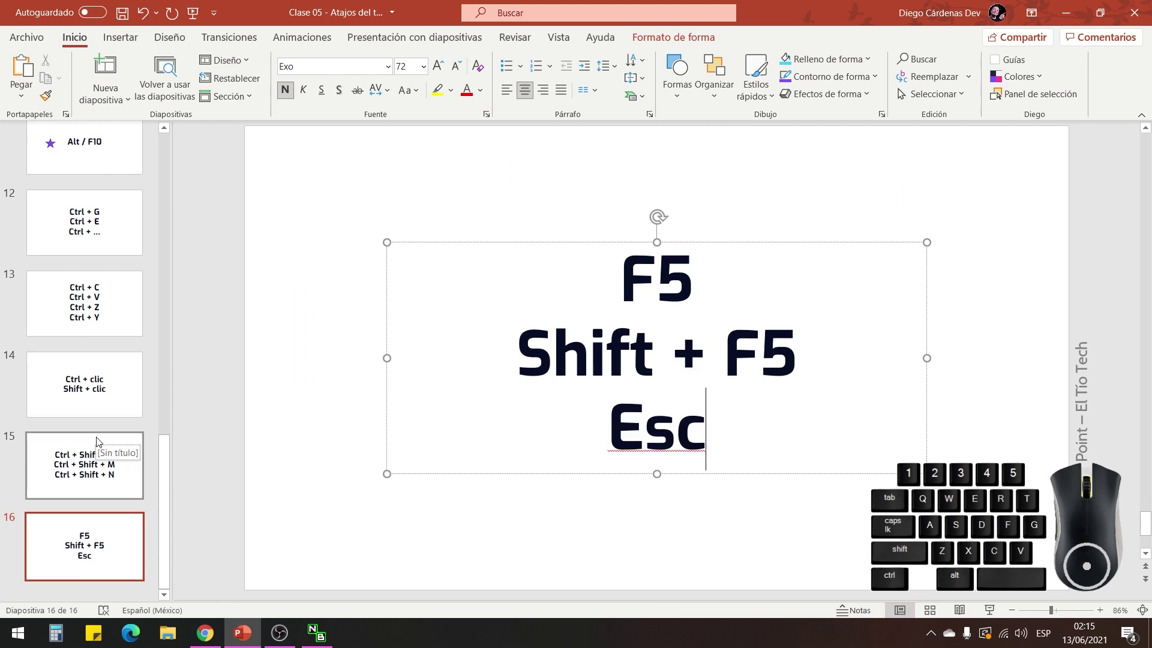
pyautogui.click(100, 241)
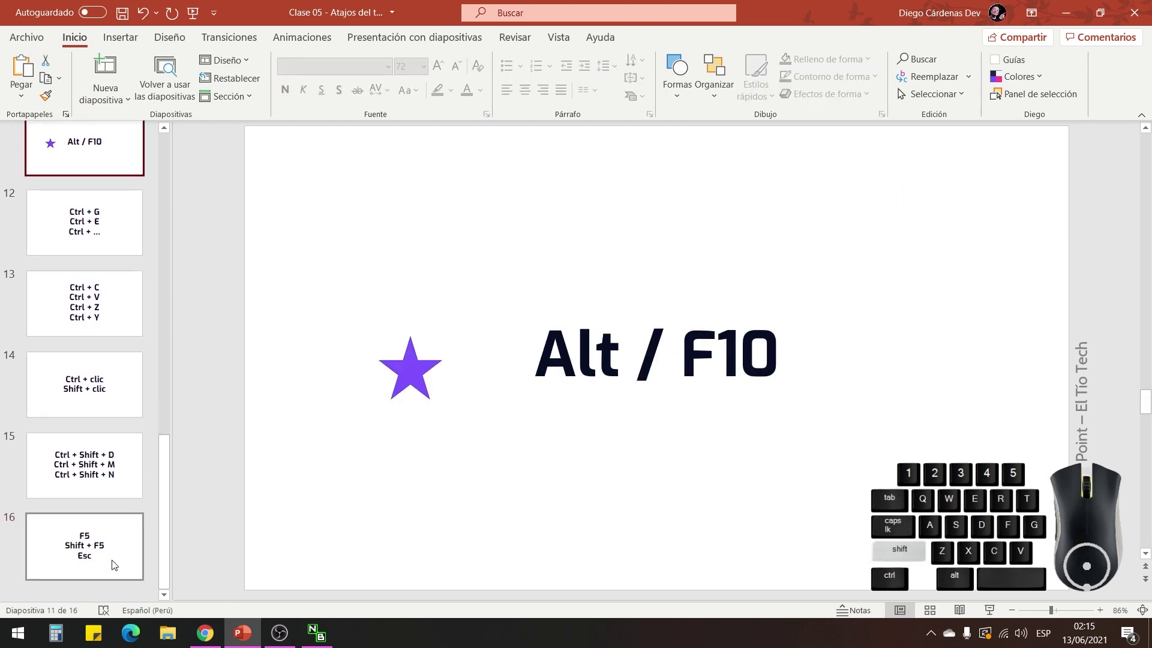
pyautogui.click(108, 550)
pyautogui.moveTo(96, 154); pyautogui.dragTo(84, 290)
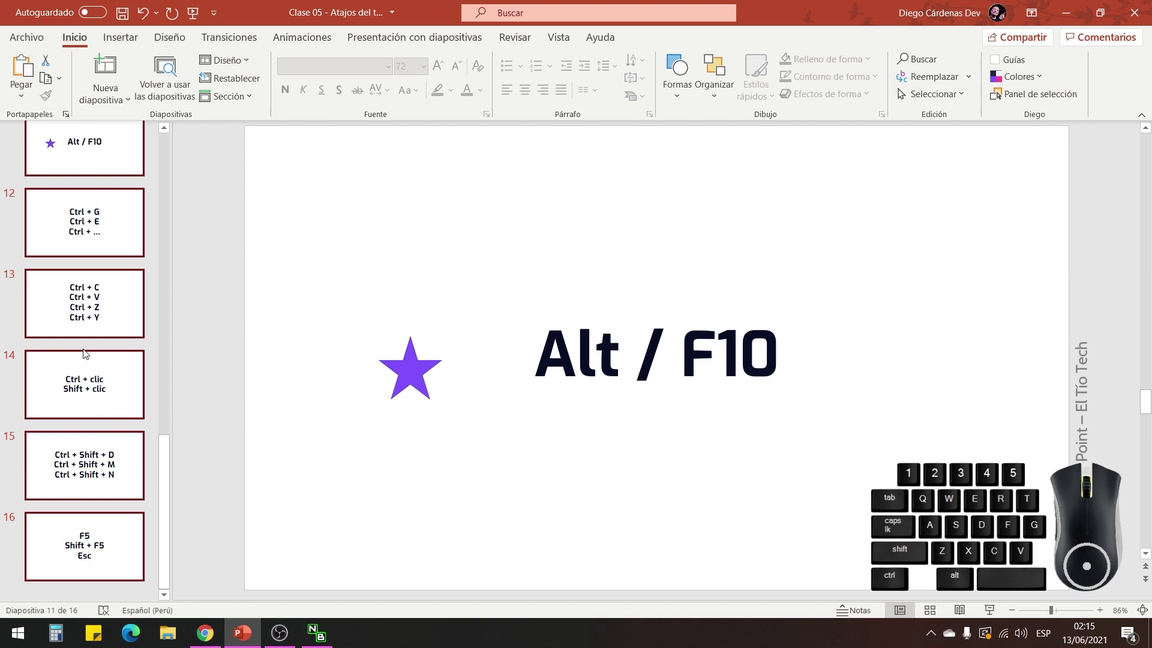
# Select the purple star on slide 11 and click off it to leave nothing selected.
pyautogui.click(415, 366)
pyautogui.moveTo(416, 369); pyautogui.dragTo(646, 304)
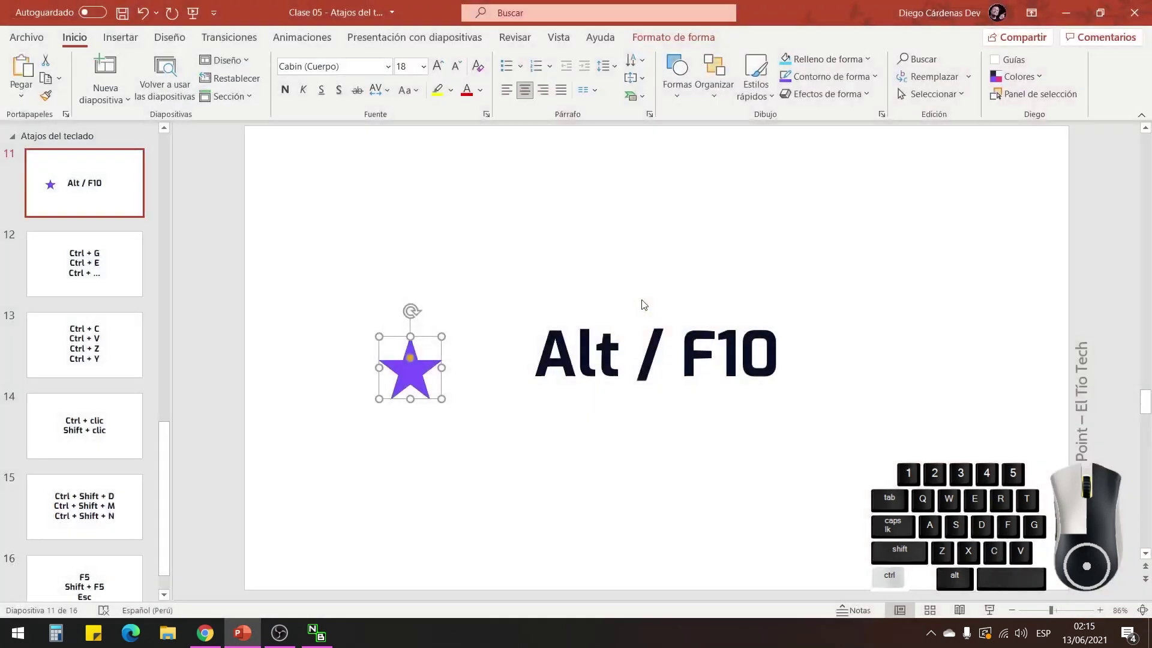
pyautogui.click(646, 304)
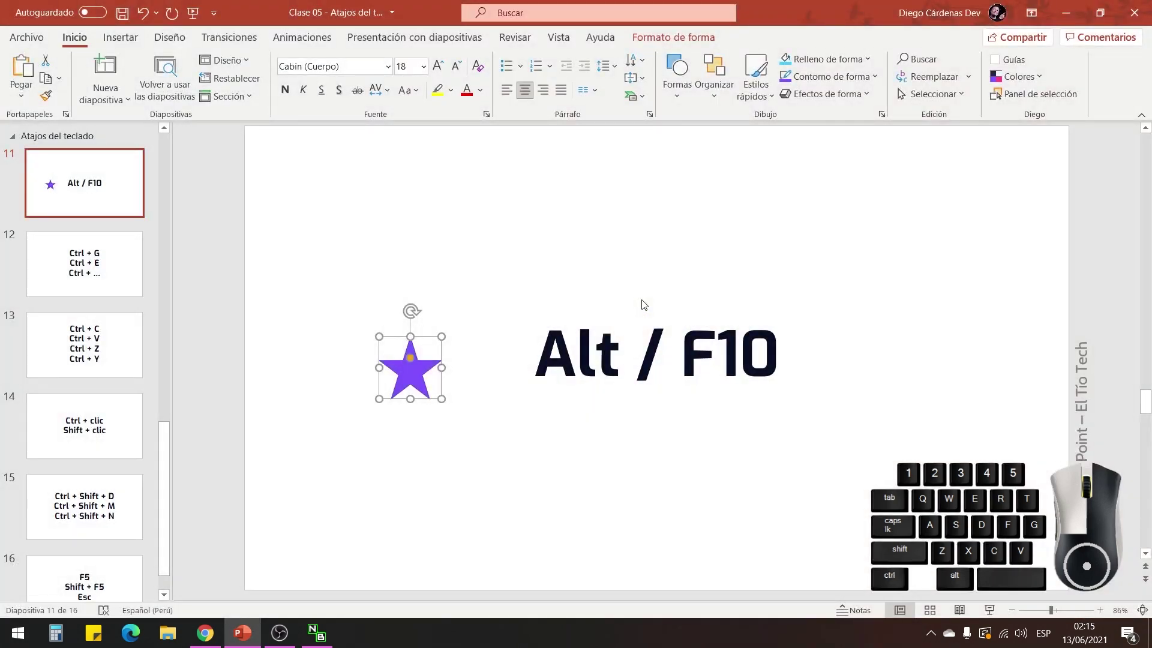
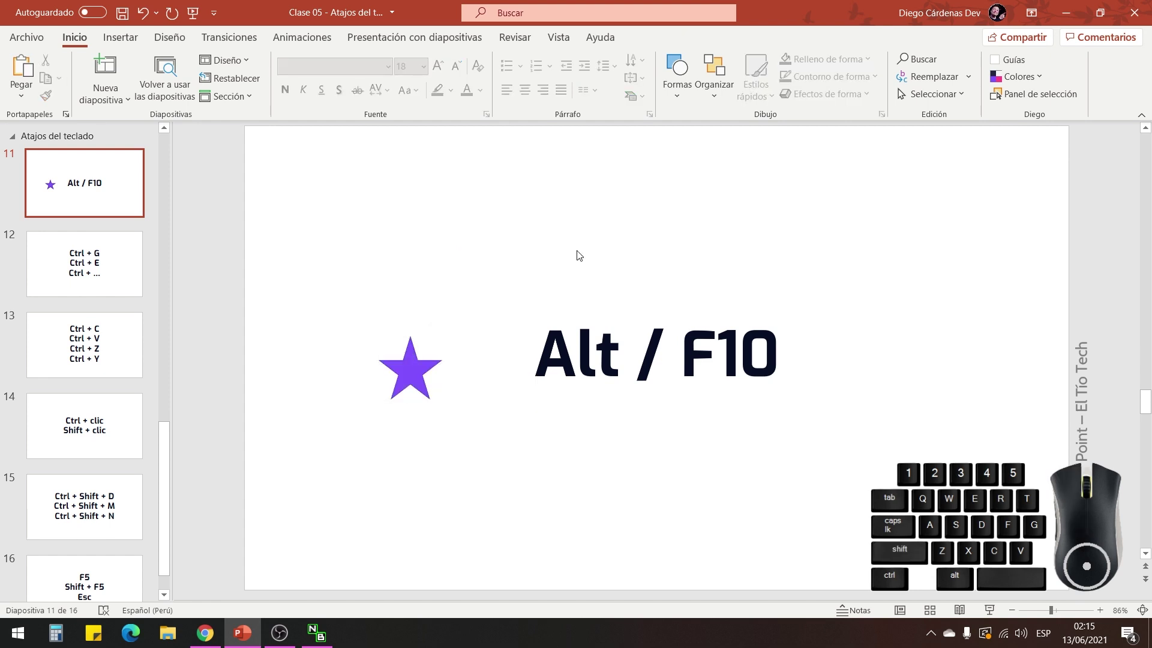
# Display slide 16, 'F5, Shift + F5, Esc', in the editor.
pyautogui.moveTo(325, 313); pyautogui.dragTo(492, 505)
pyautogui.click(491, 505)
pyautogui.click(123, 551)
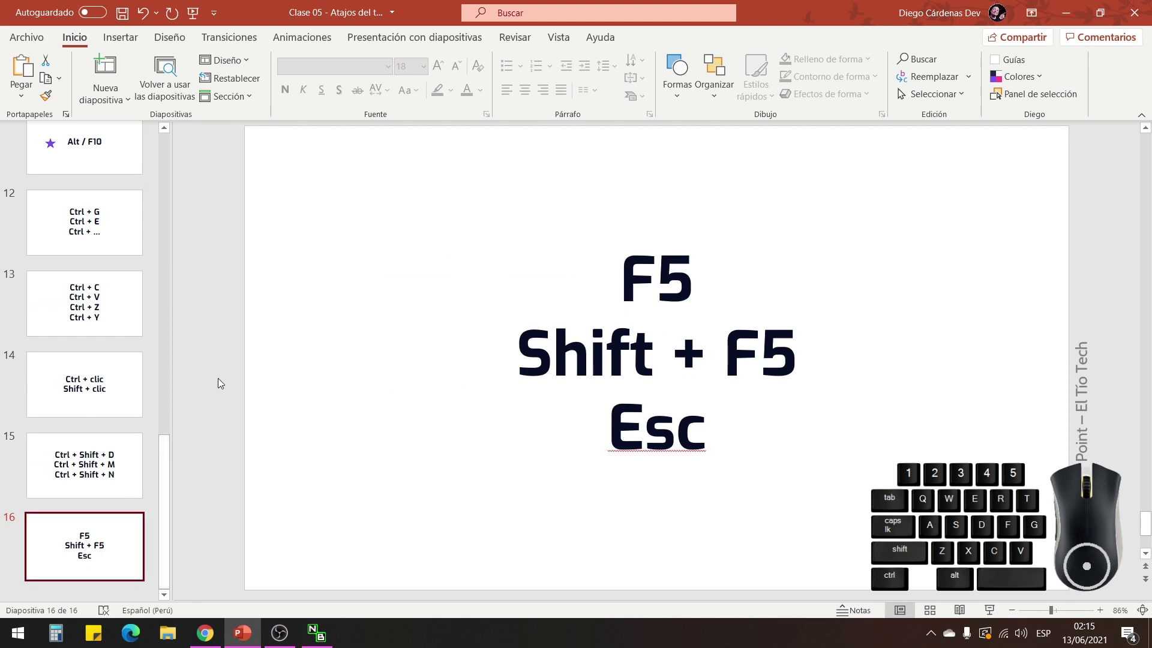
# Bring the NohBoard keyboard window forward and move it to the lower-right corner of the screen.
pyautogui.click(330, 636)
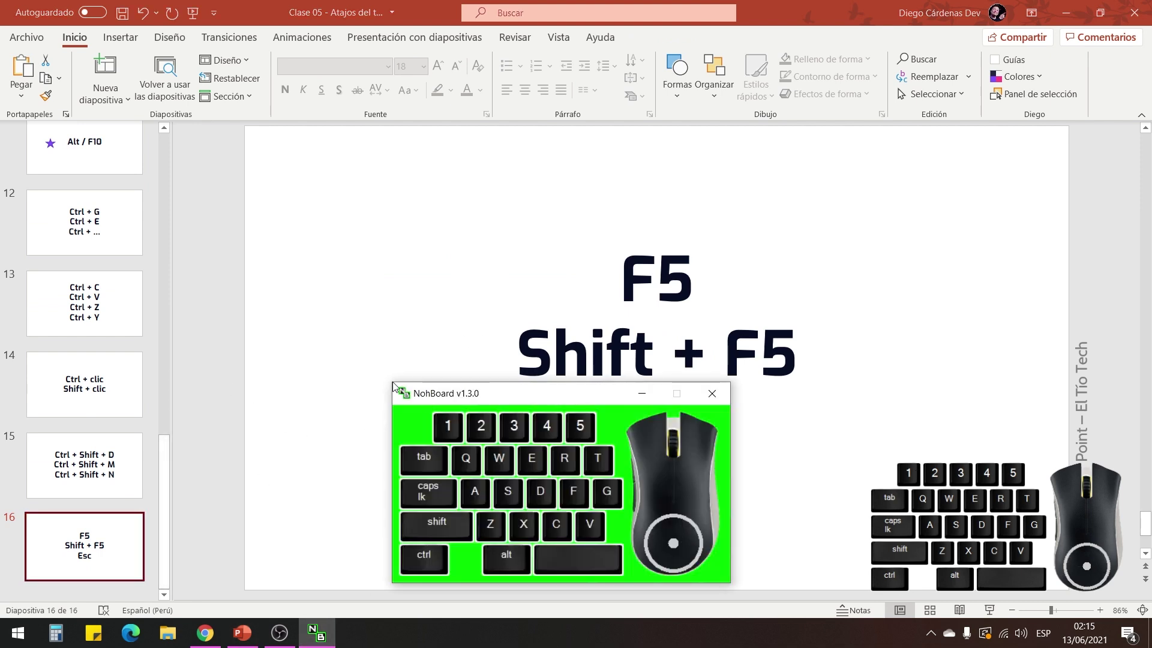
pyautogui.moveTo(428, 395); pyautogui.dragTo(497, 403)
pyautogui.moveTo(556, 403); pyautogui.dragTo(686, 419)
pyautogui.moveTo(760, 415); pyautogui.dragTo(817, 405)
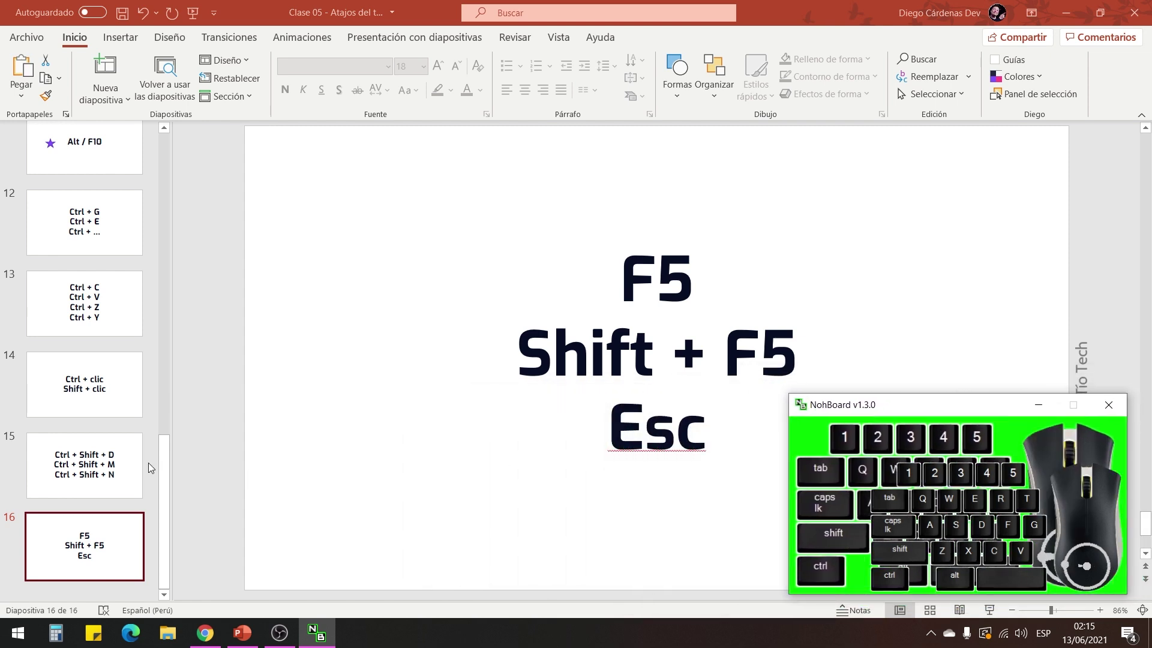